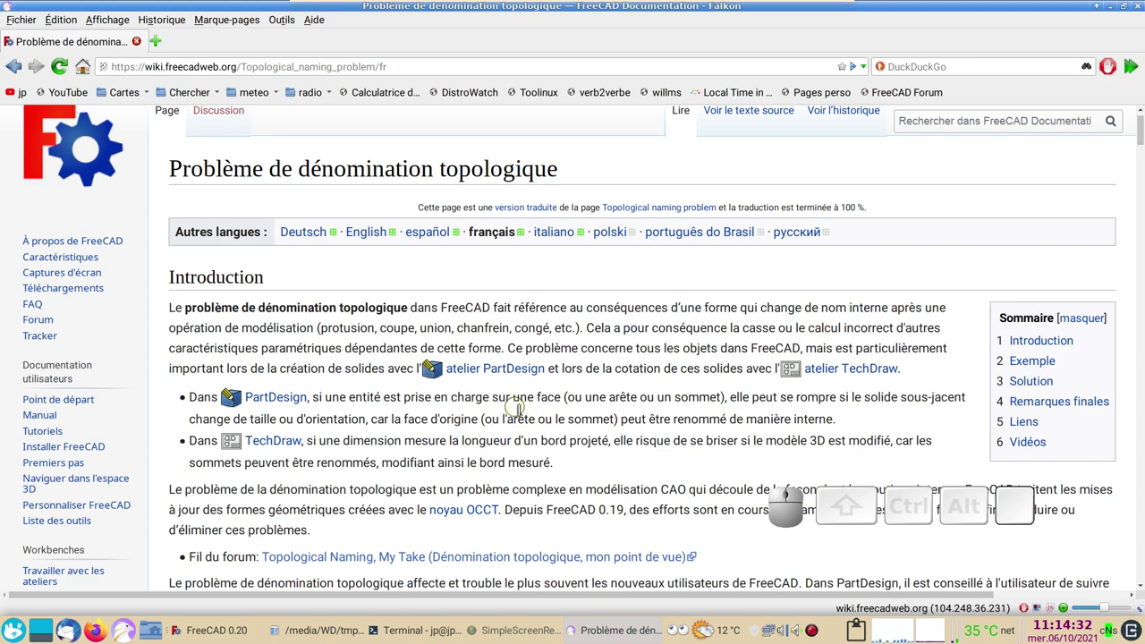
- Scroll through the French wiki page on the topological naming problem in Falkon
scroll(down, 3)
scroll(up, 3)
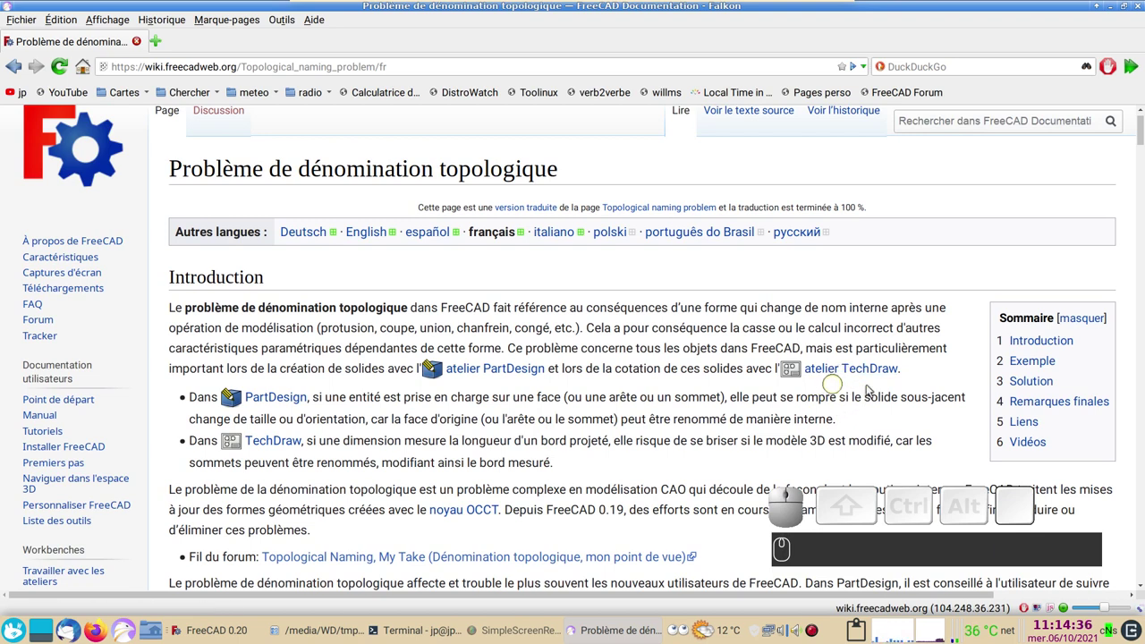
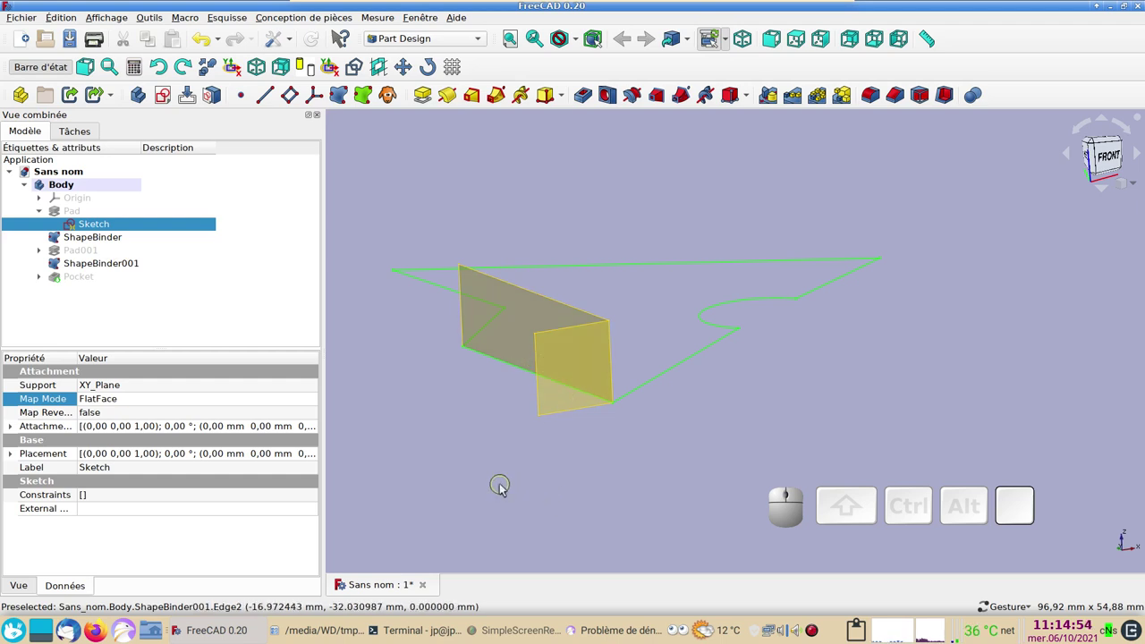
- Discard the old model, create a new document with a Body and begin a sketch in it
click(429, 584)
click(540, 319)
drag(599, 296, 613, 269)
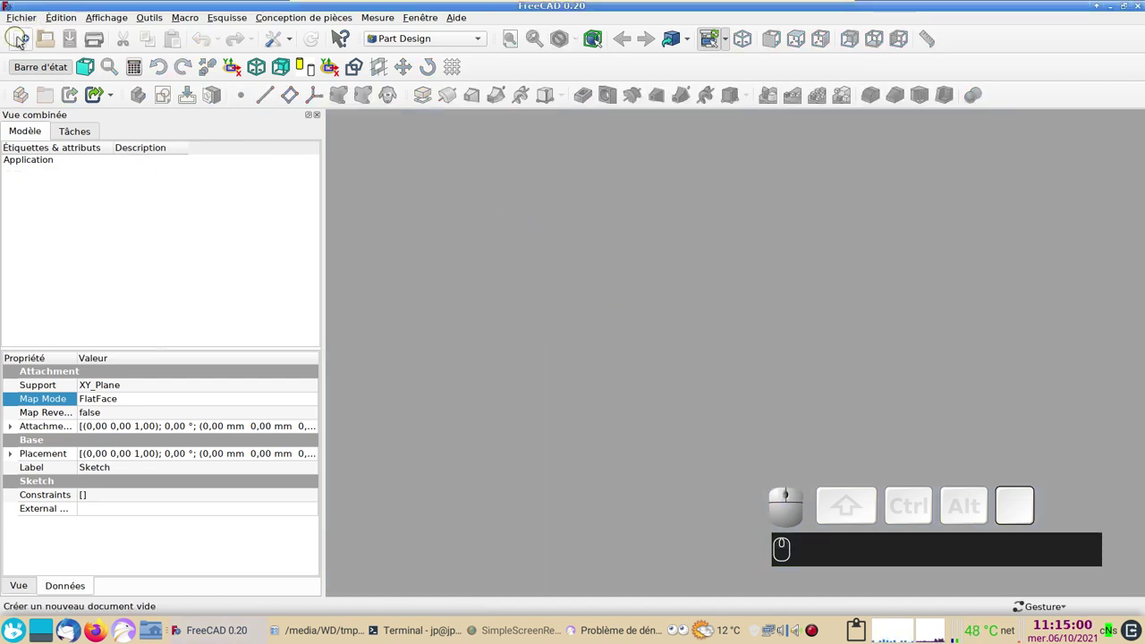
click(23, 39)
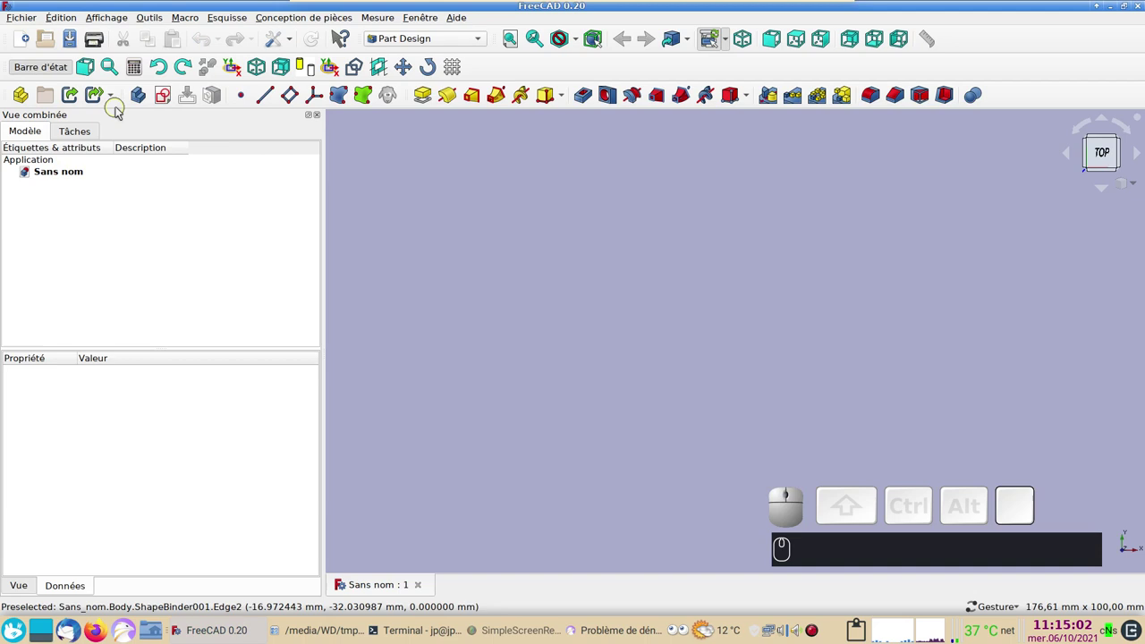
click(139, 101)
click(165, 97)
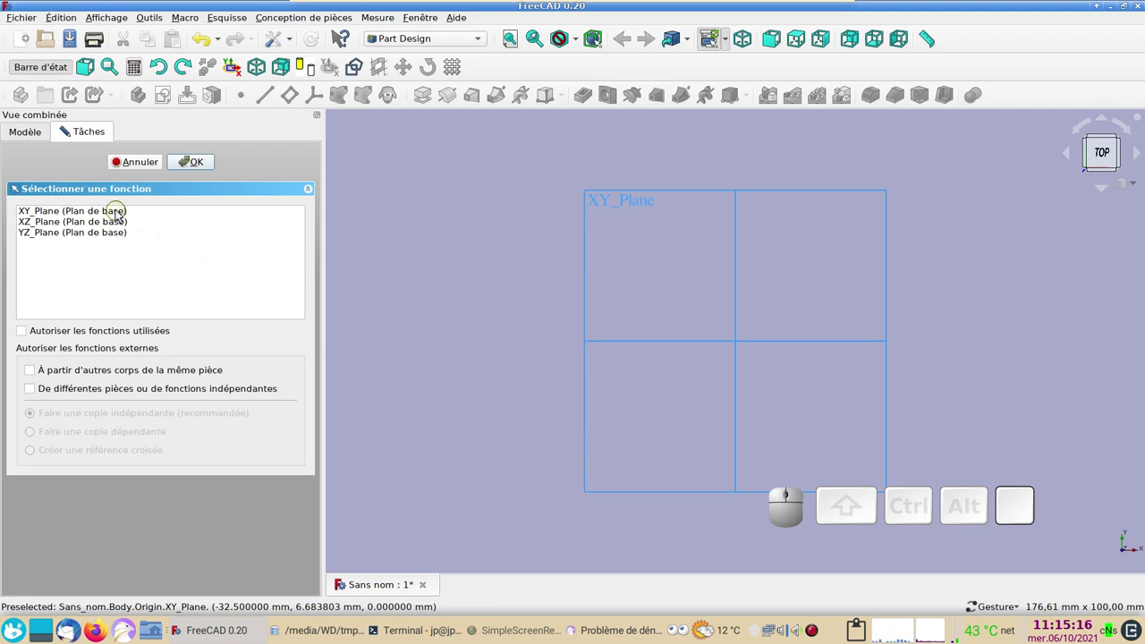
- Draw a closed polyline outline on the XY plane and leave the sketch
click(121, 213)
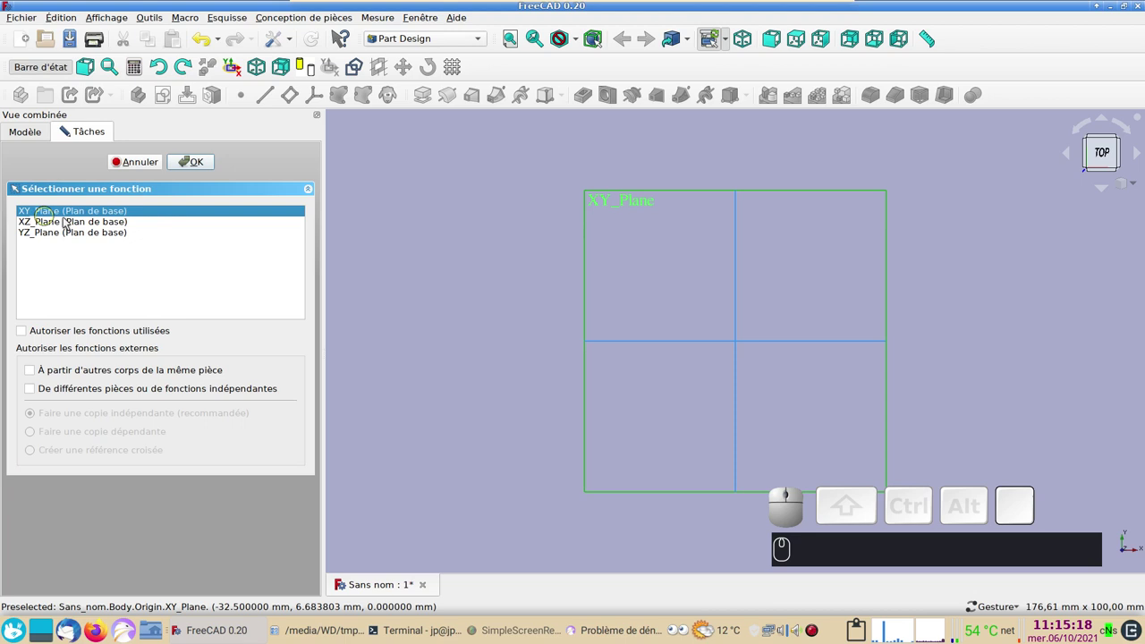
click(188, 164)
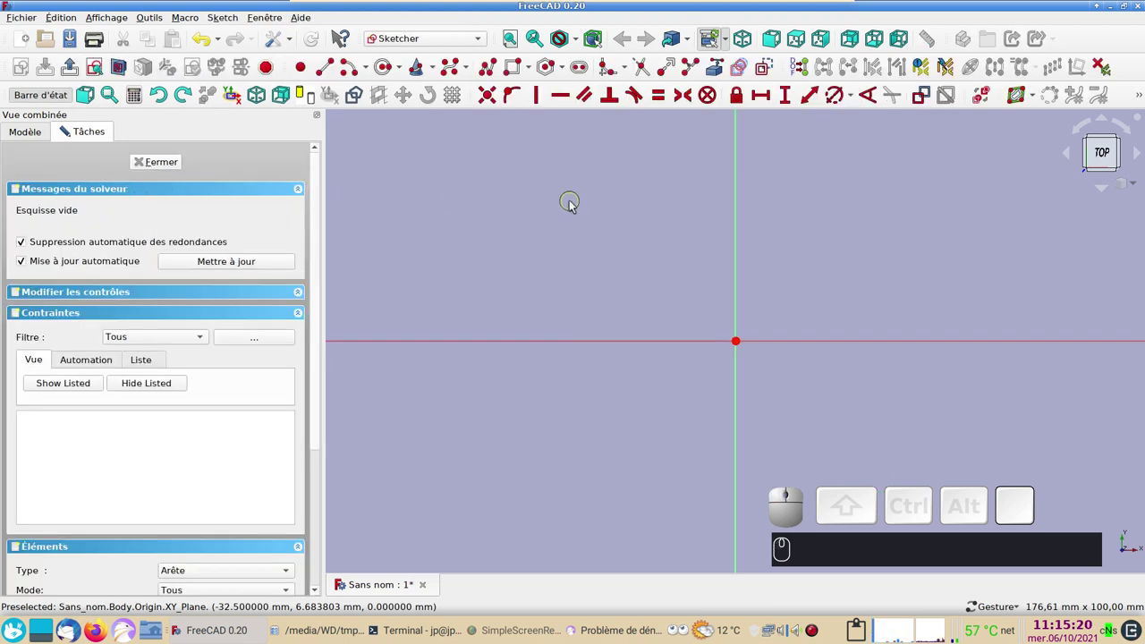
click(497, 74)
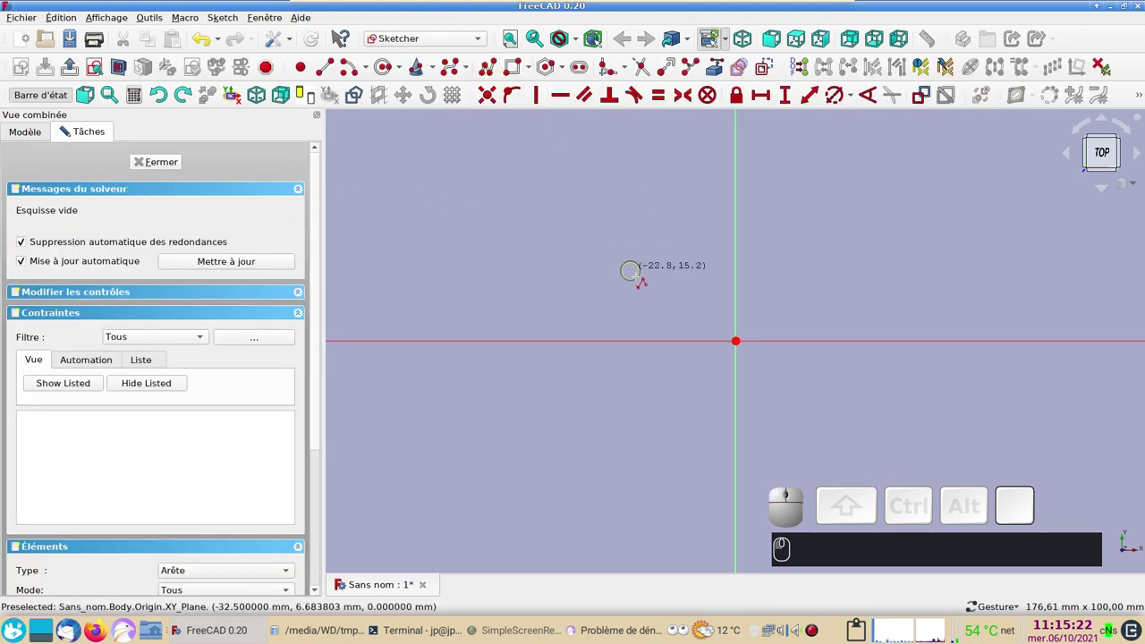
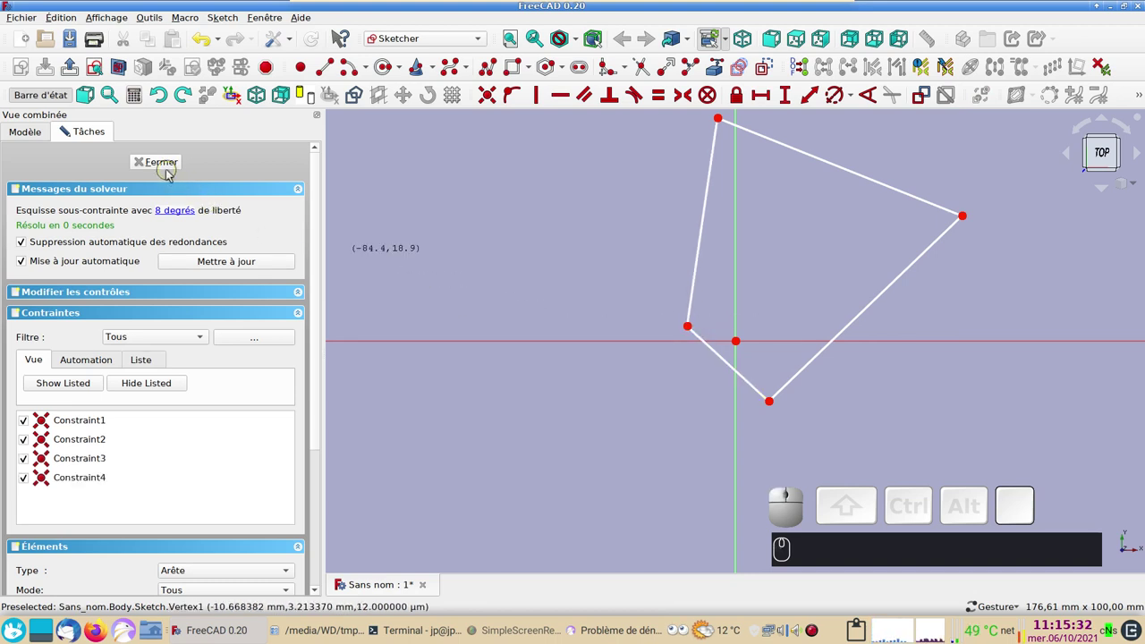
click(170, 171)
drag(502, 255, 418, 136)
- Pad the outline into a 10 mm block, inspect it, and select its short side face
click(429, 97)
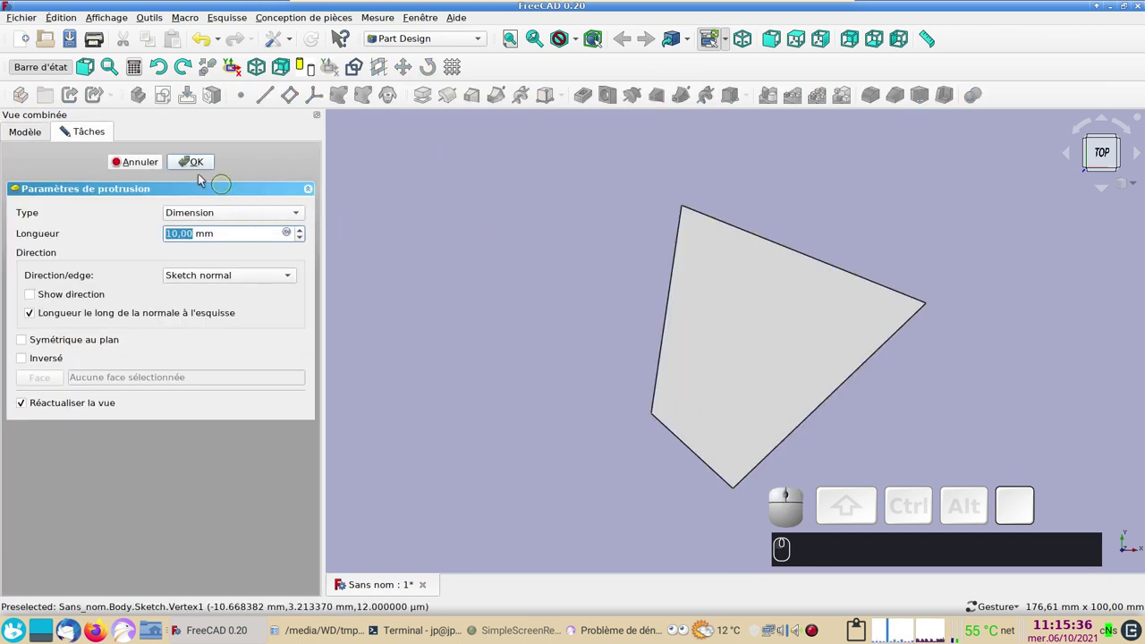
click(184, 161)
click(623, 424)
drag(602, 478, 617, 432)
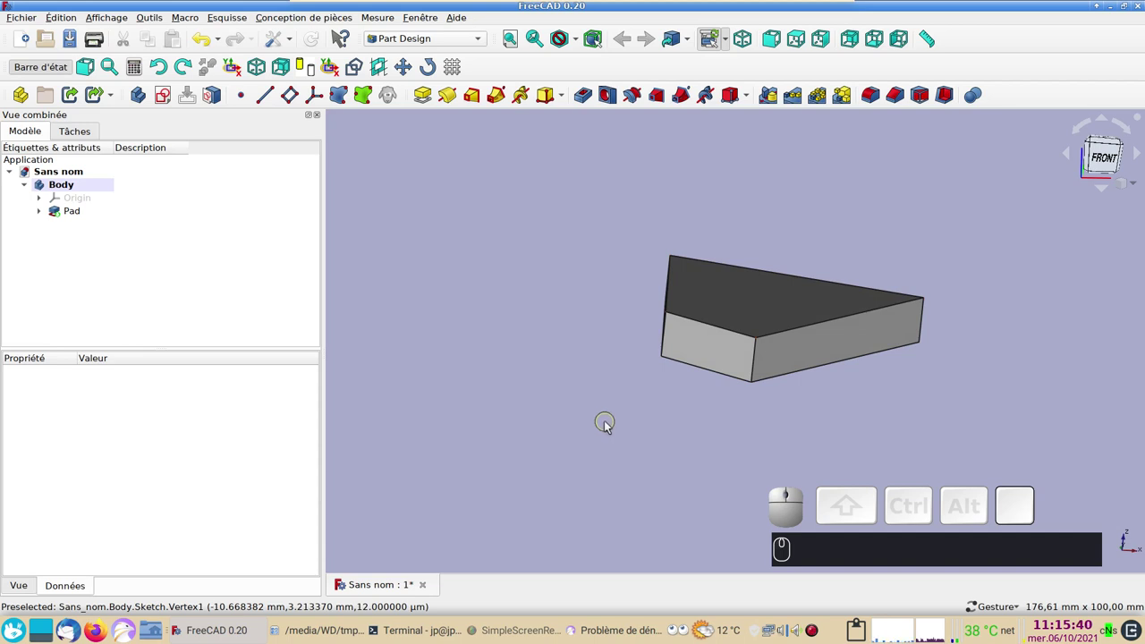
drag(619, 412, 569, 420)
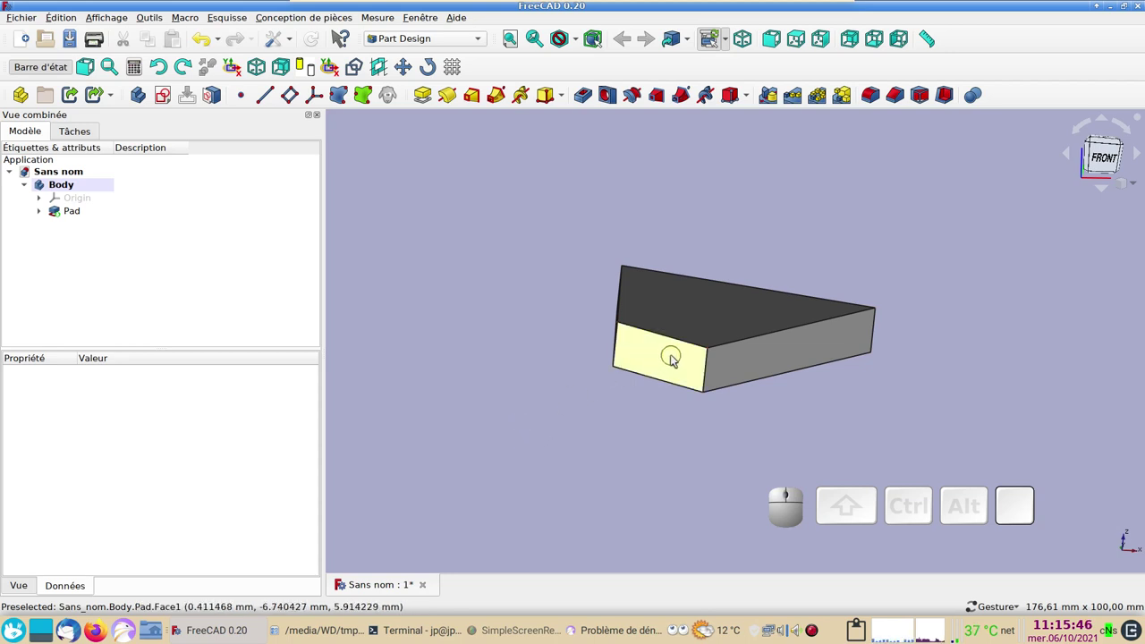
drag(603, 404, 589, 446)
click(1104, 149)
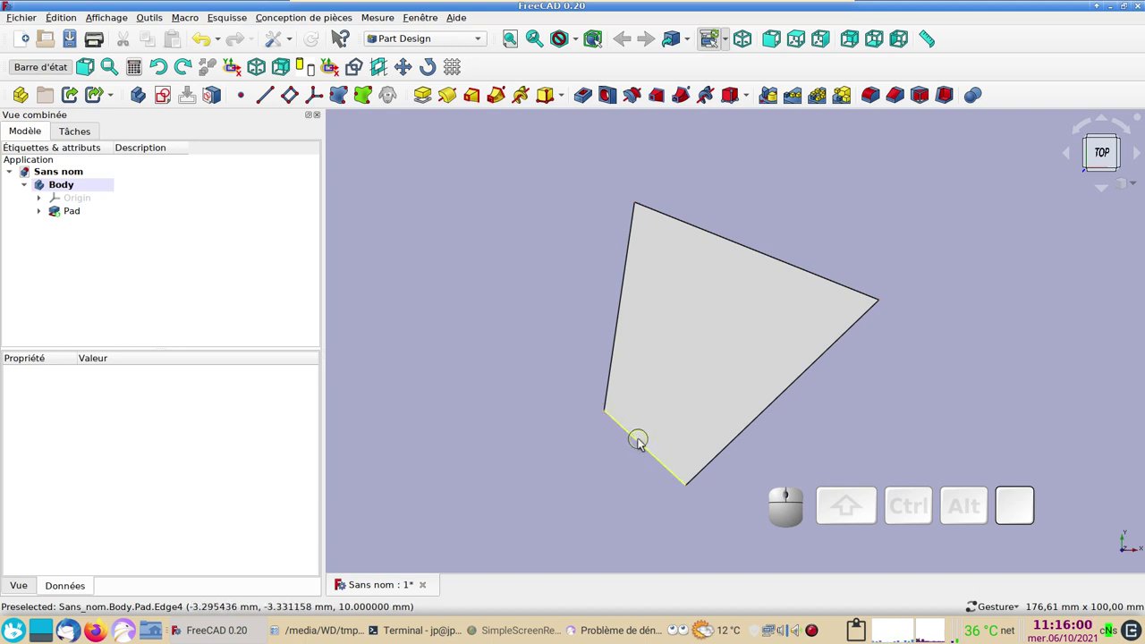
drag(632, 517, 635, 472)
click(672, 390)
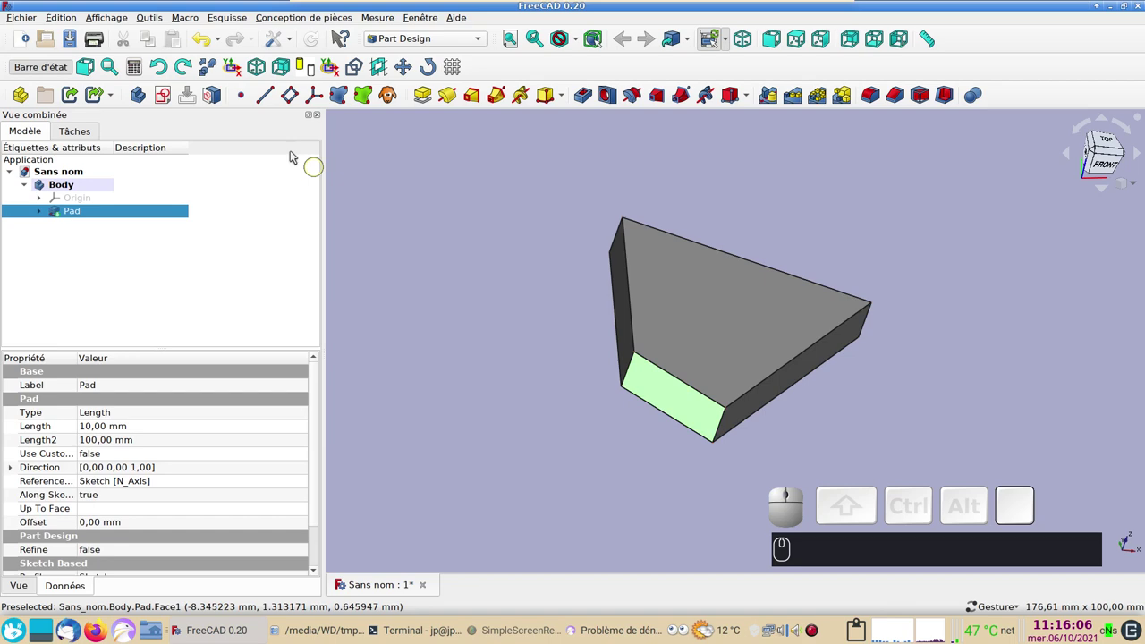
- Sketch a triangle on the side face, pad it into a wedge (Pad001), and expand the first Pad
click(172, 98)
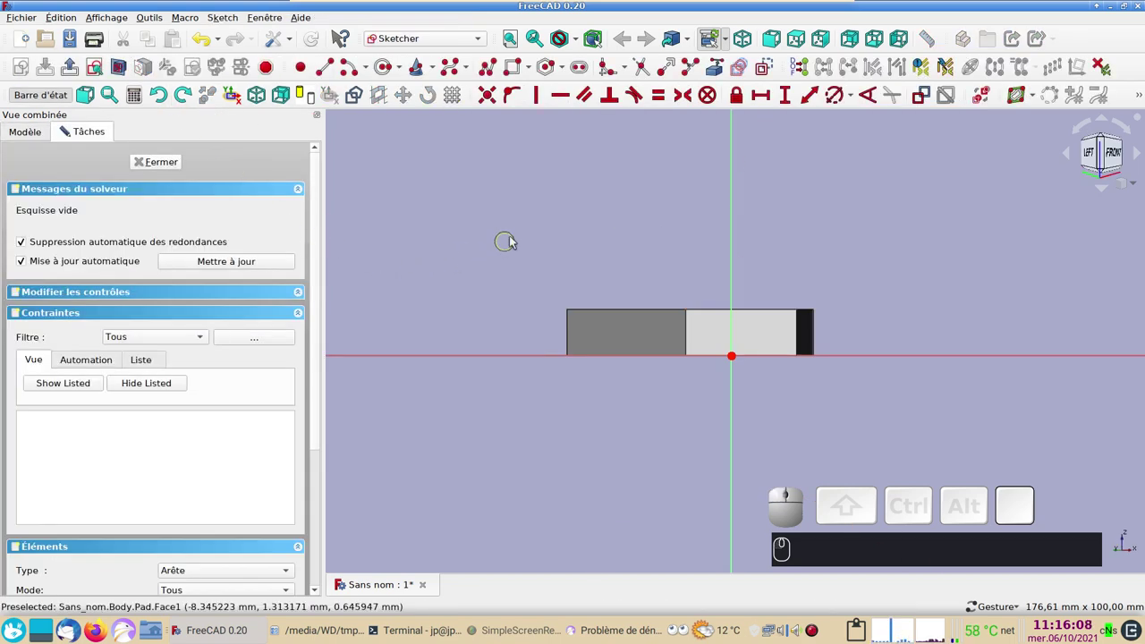
scroll(up, 3)
right_click(607, 223)
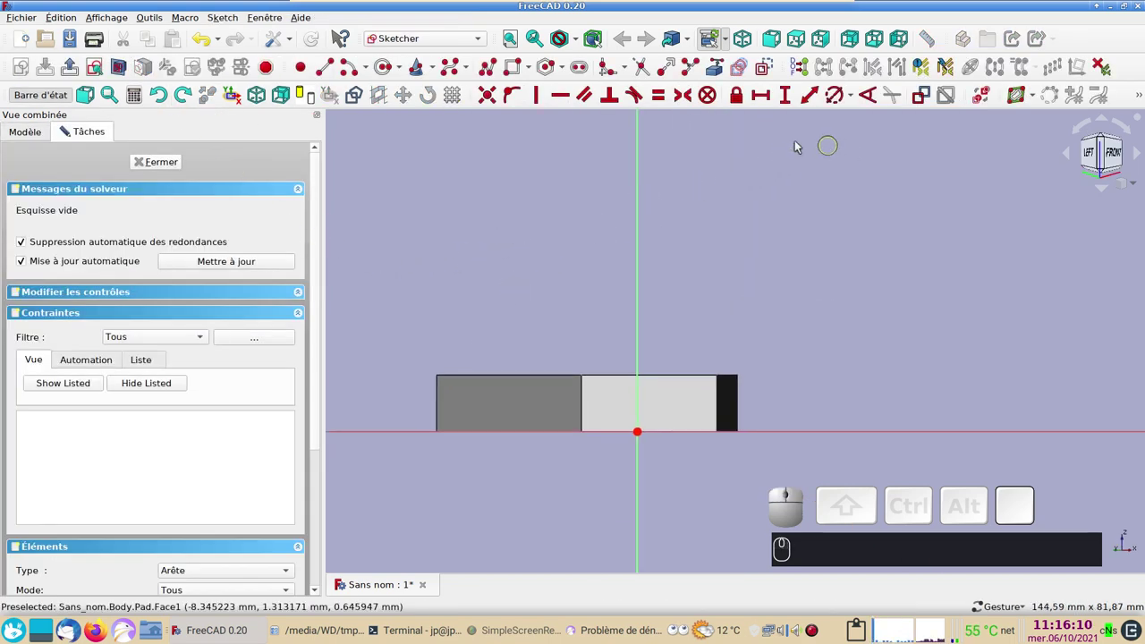
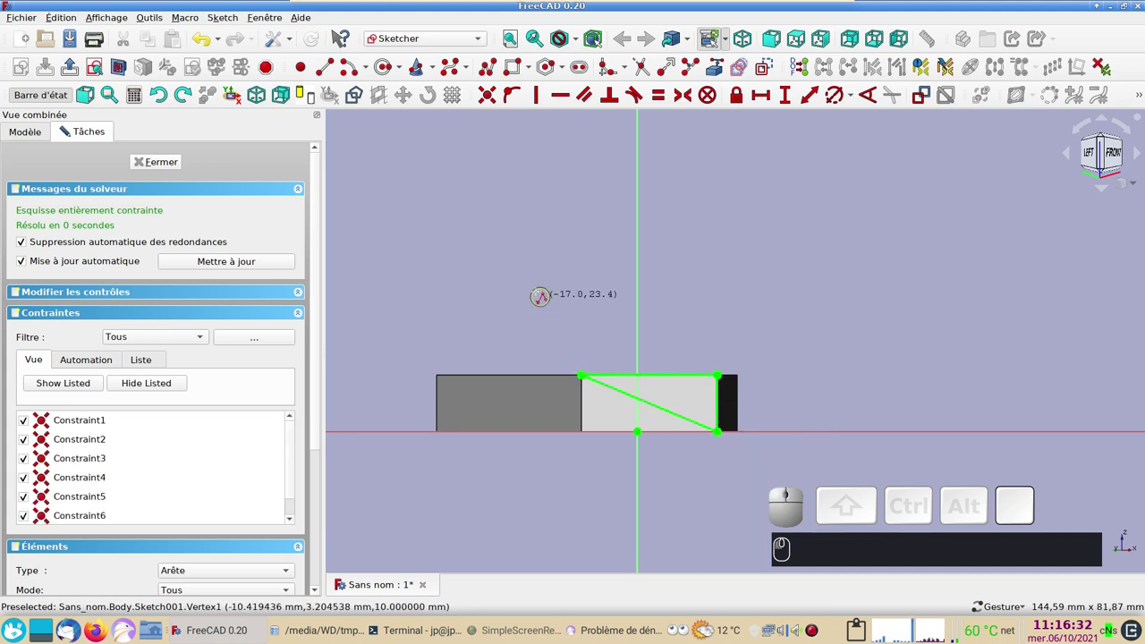
click(174, 166)
click(428, 99)
click(192, 159)
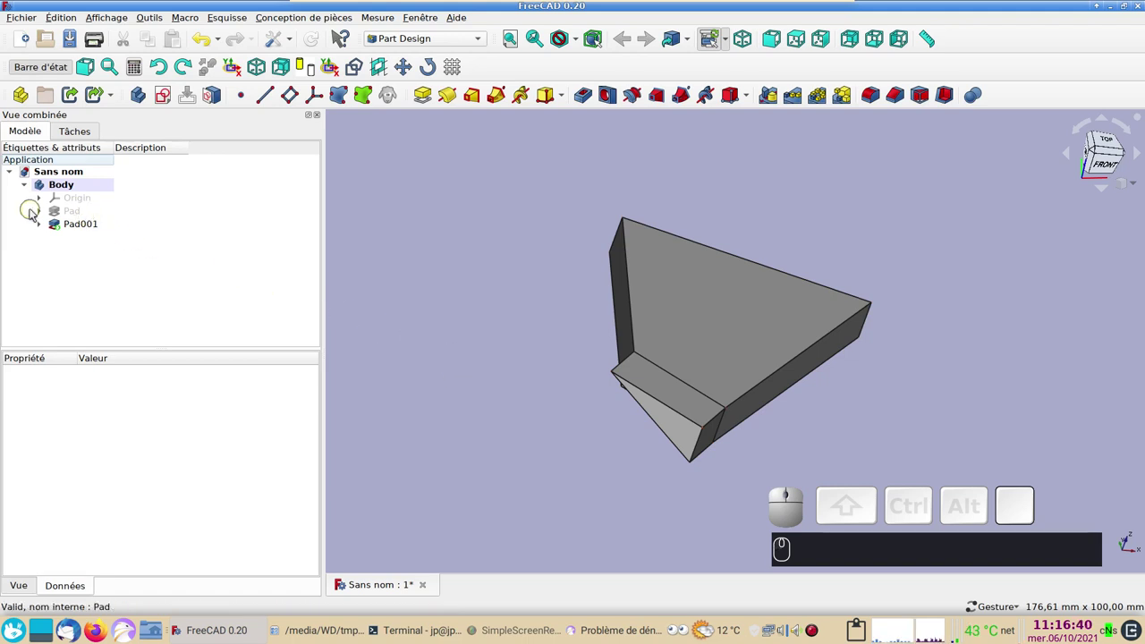
click(43, 213)
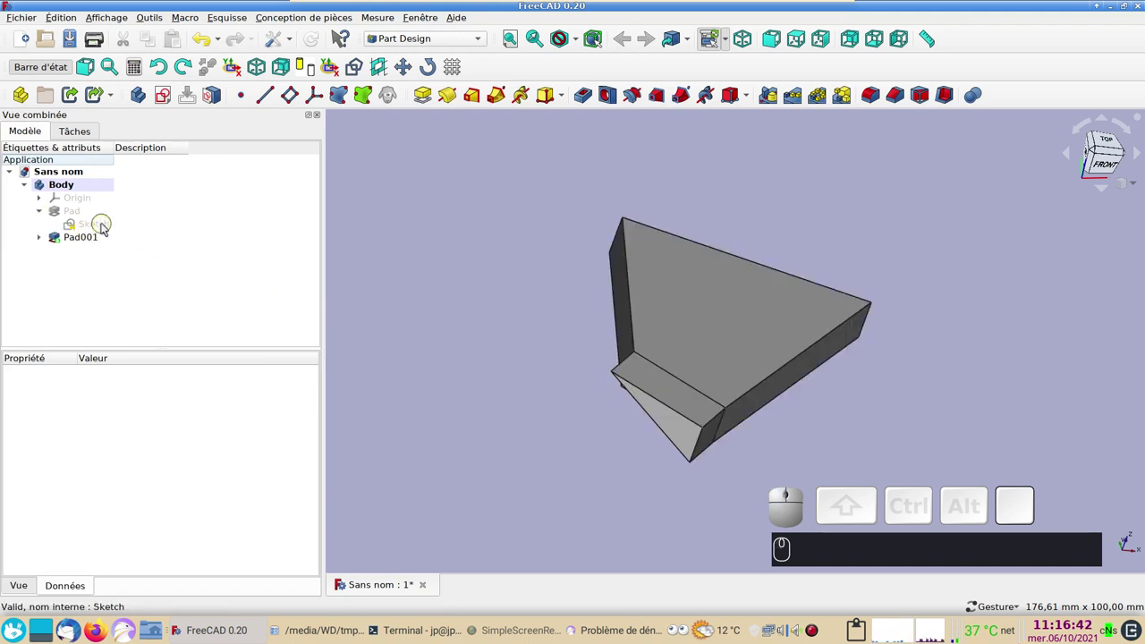
- Split the base sketch's left edge and pull the new vertex inward to notch the solid
click(107, 226)
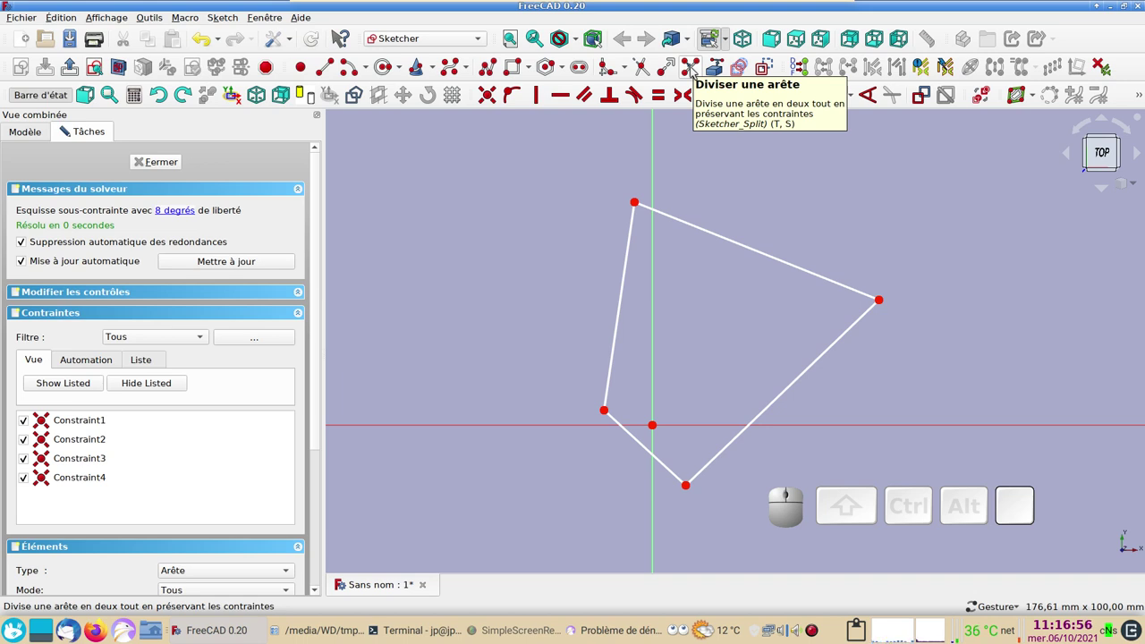
click(696, 70)
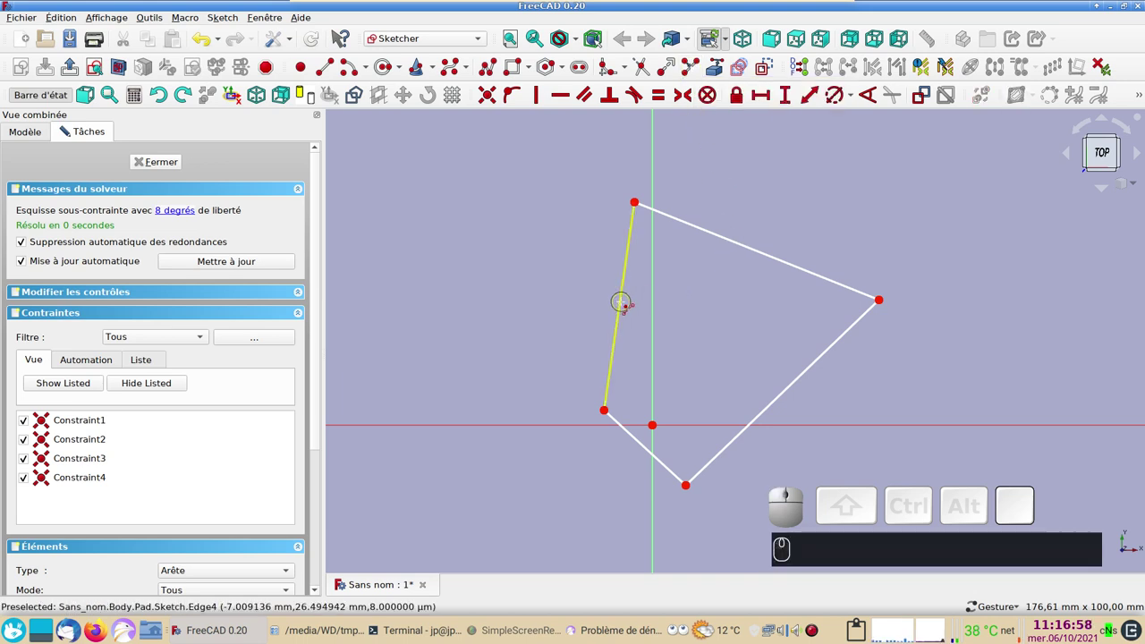
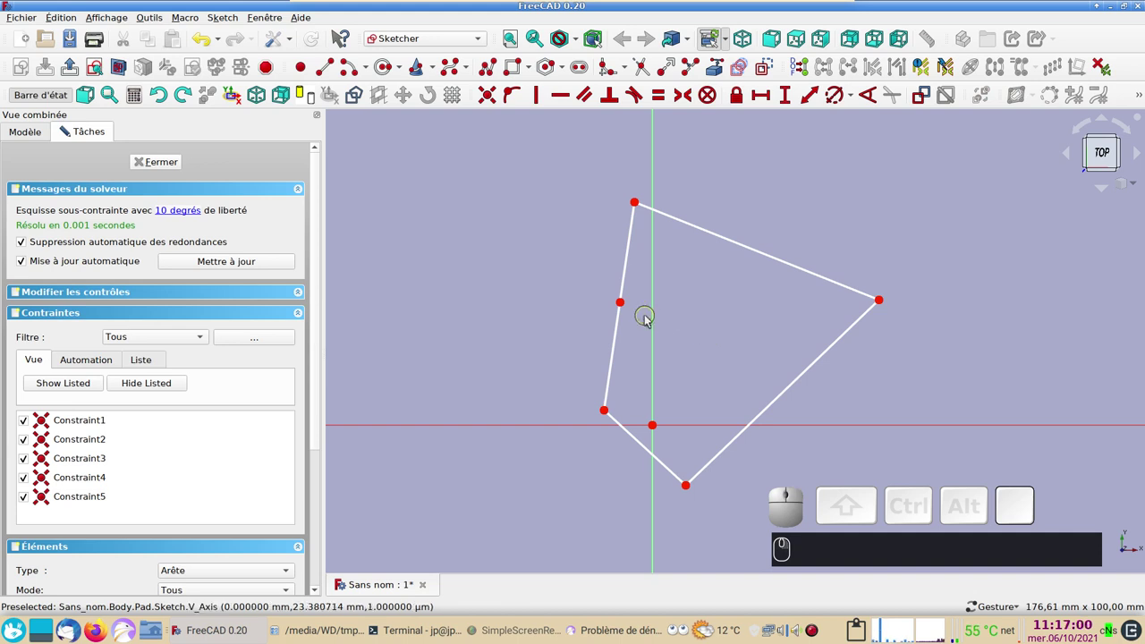
drag(624, 303, 759, 325)
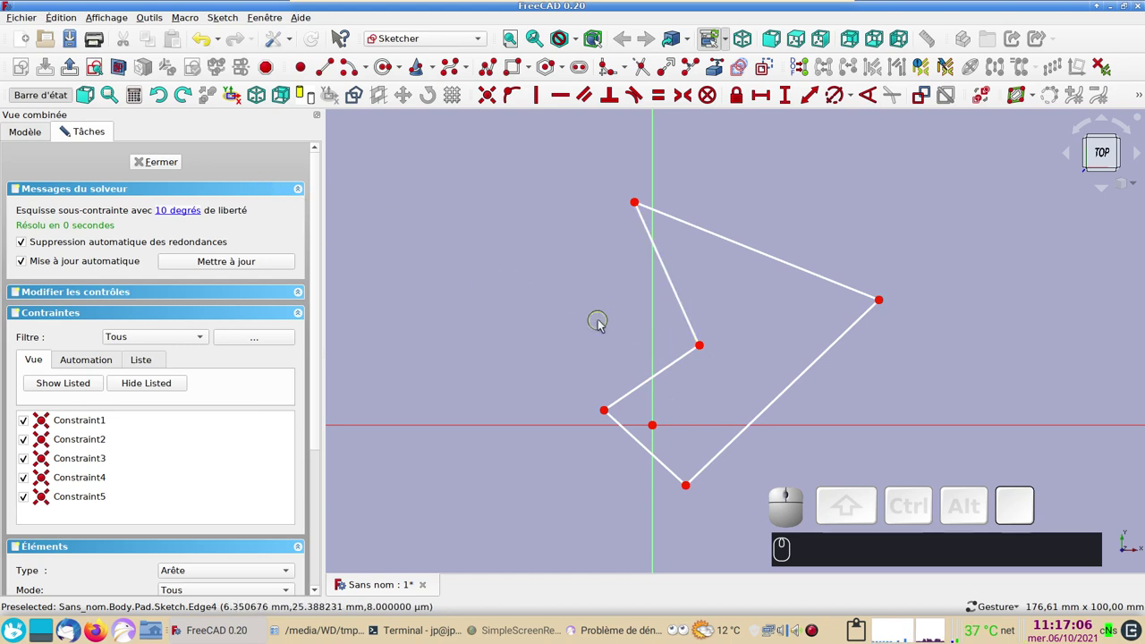
click(176, 165)
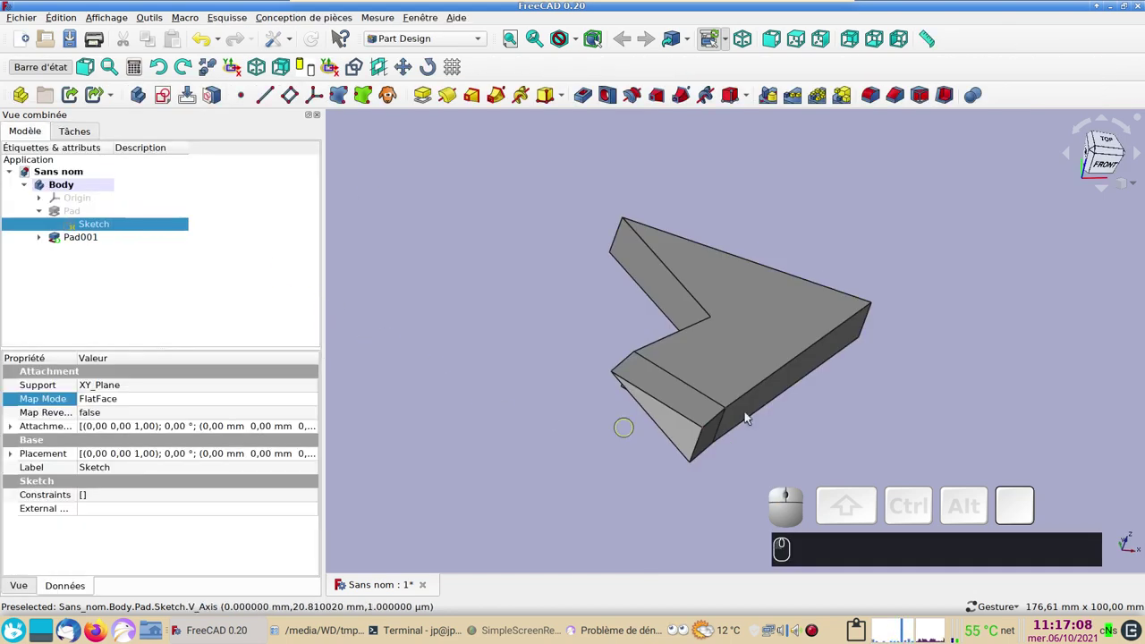
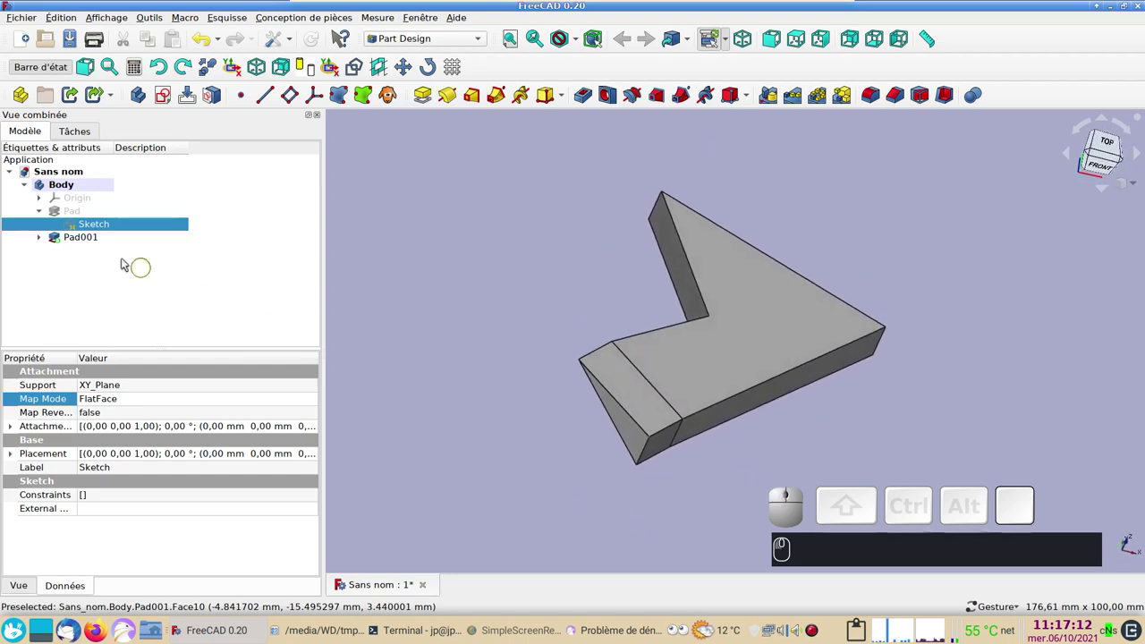
- Replace part of a base-sketch edge with a trimmed arc, giving the solid a rounded cutout
click(112, 227)
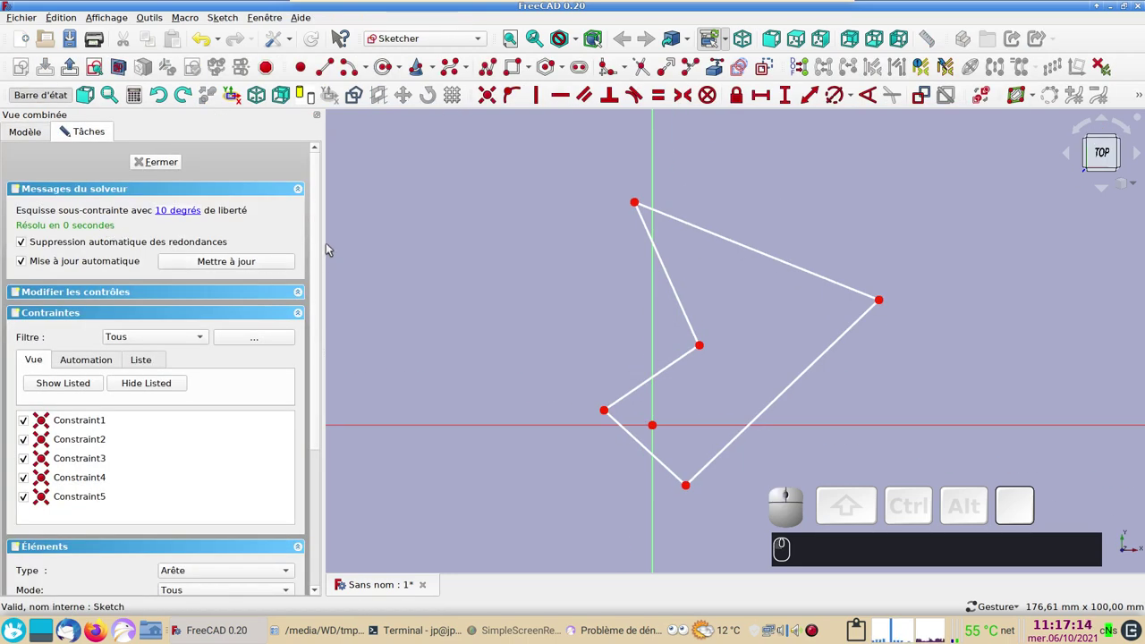
scroll(up, 3)
right_click(536, 308)
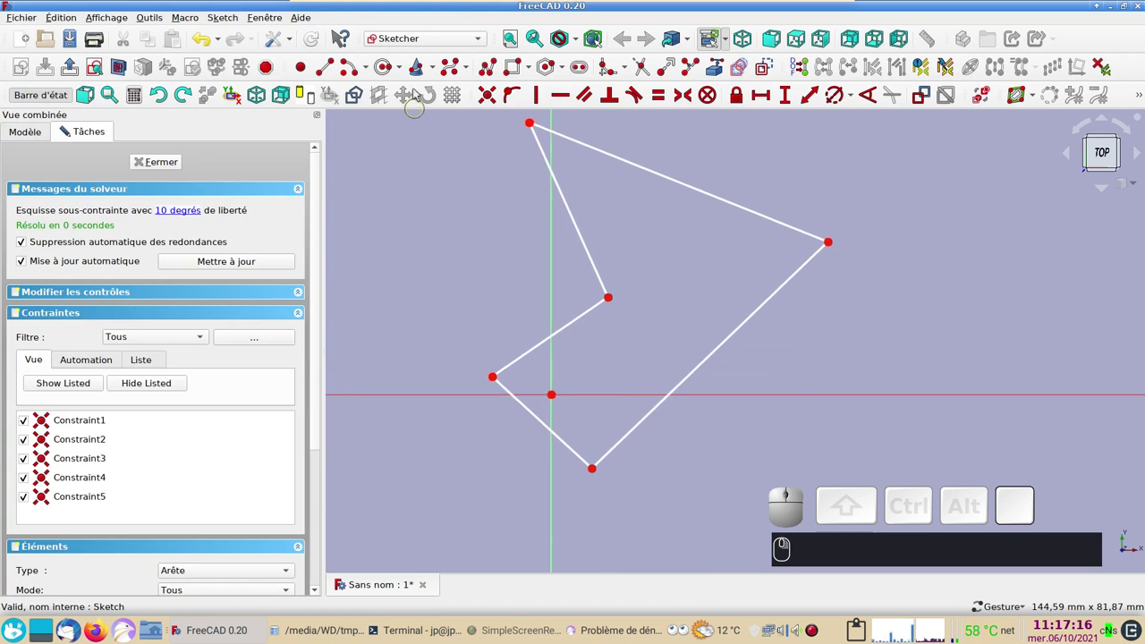
click(354, 70)
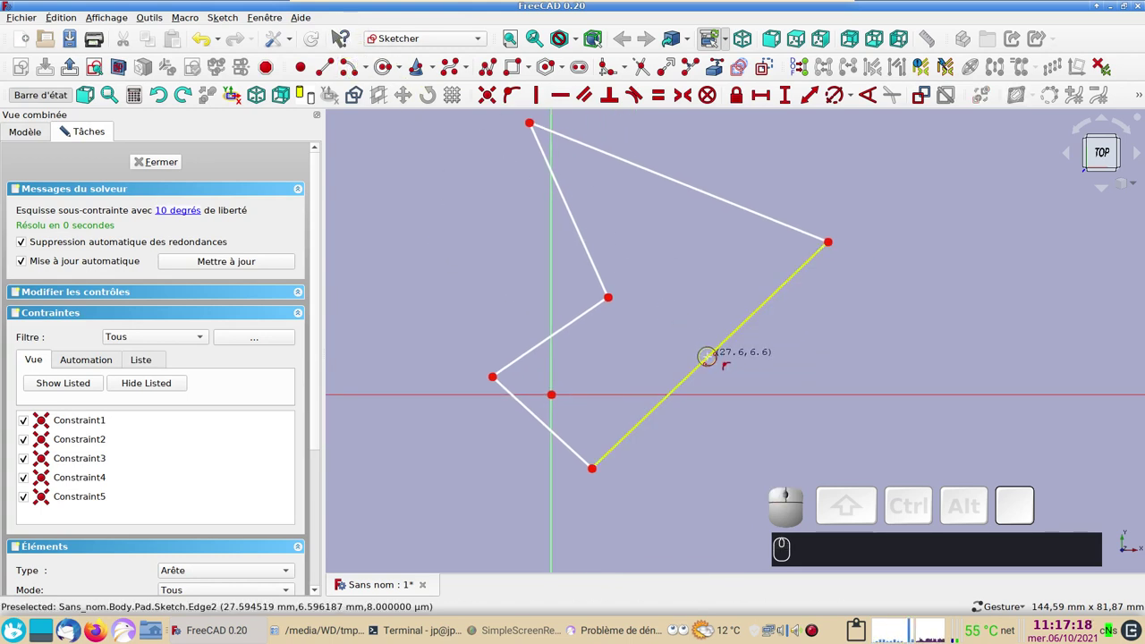
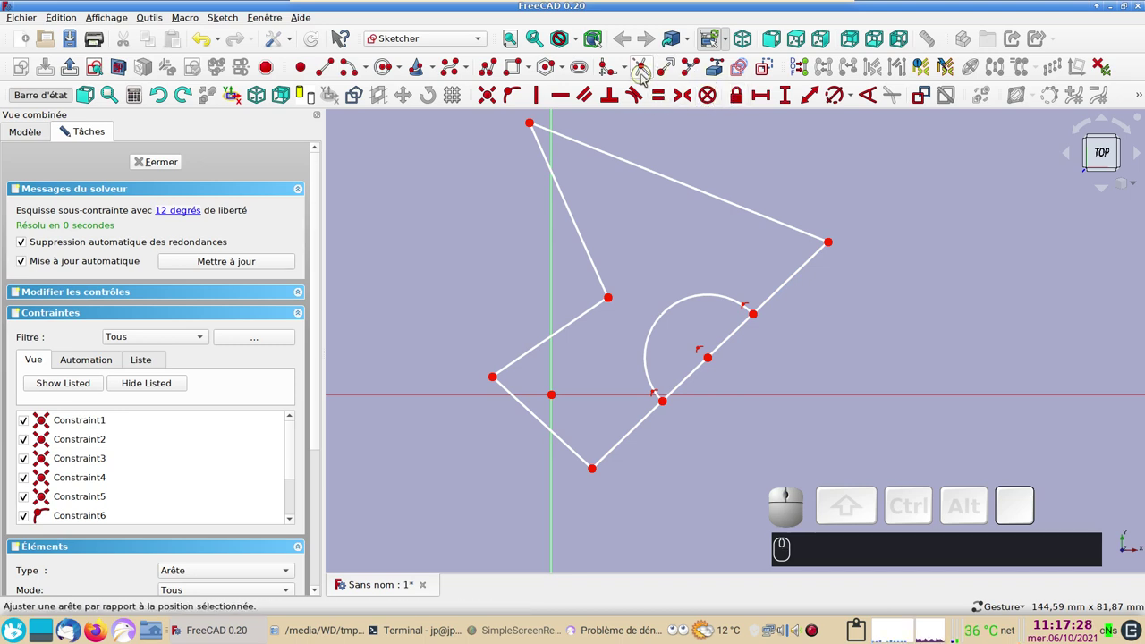
click(648, 77)
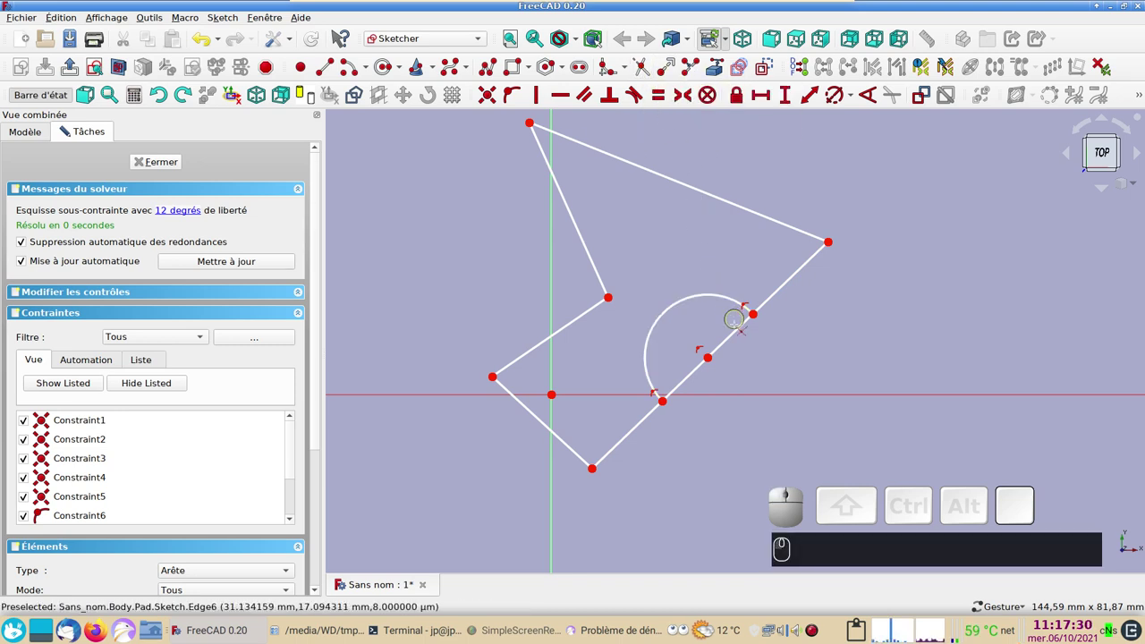
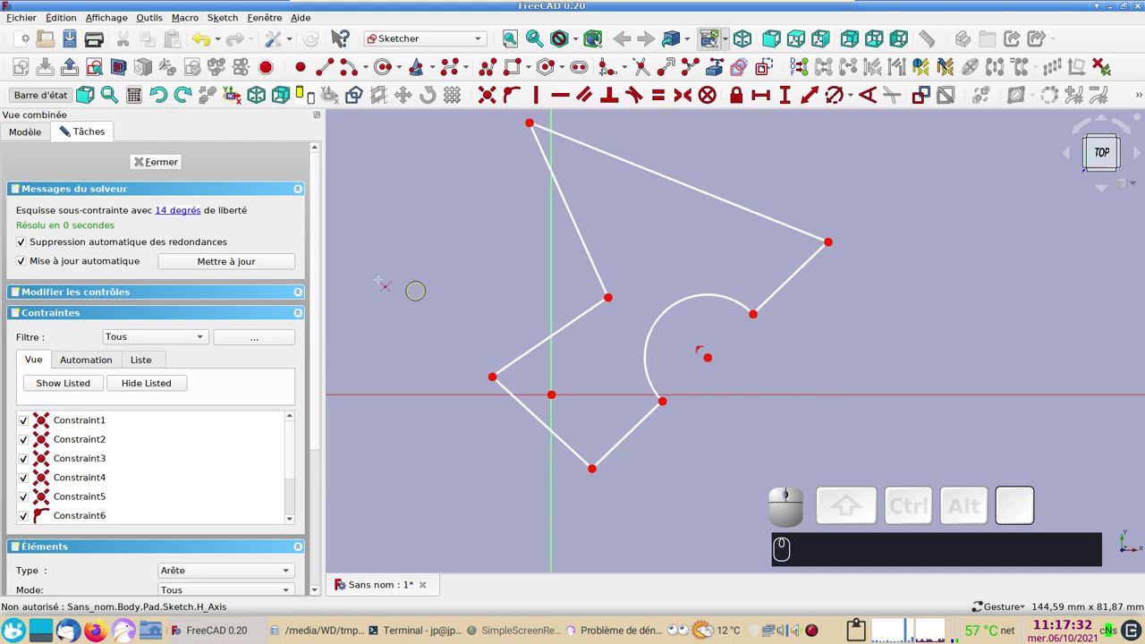
click(170, 160)
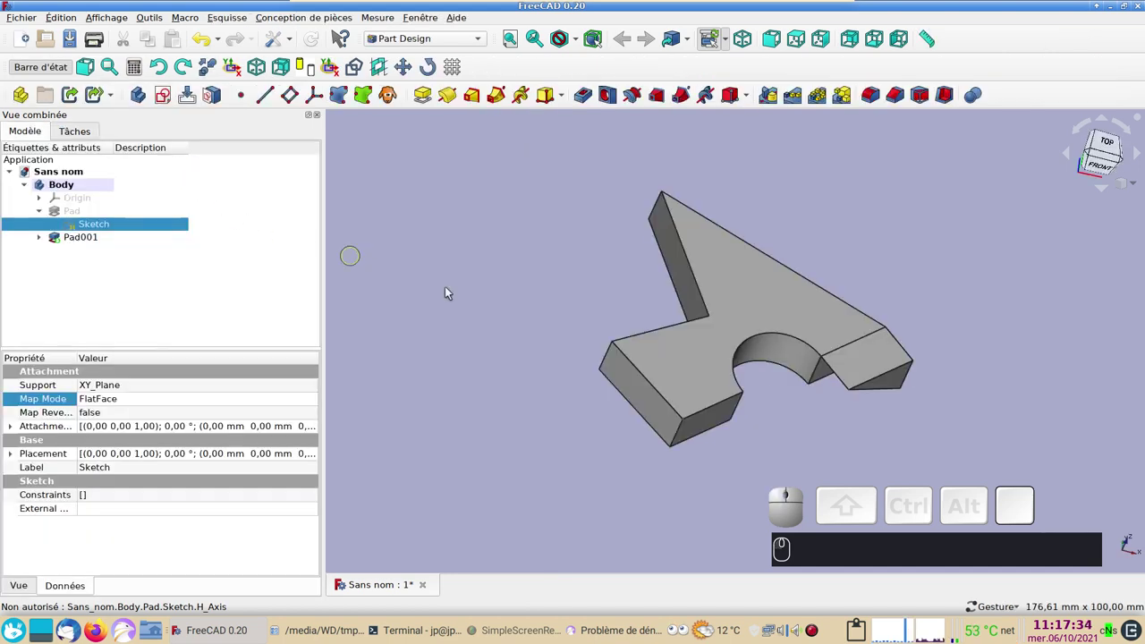
drag(1012, 424, 890, 362)
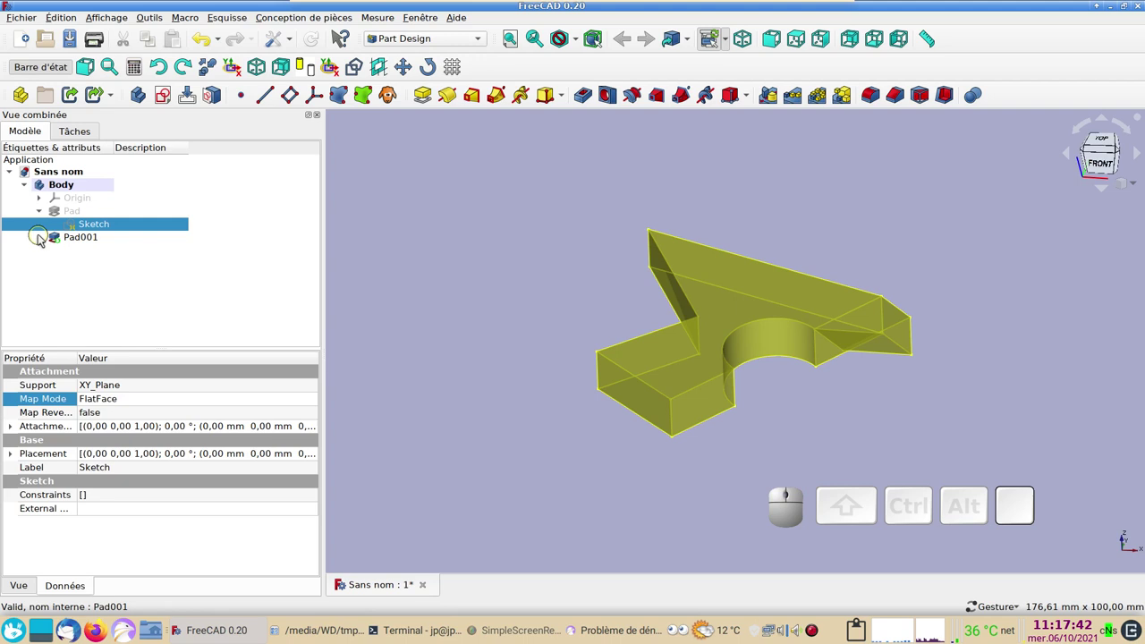
- Via Sketch001's Map Mode editor, reattach it to Pad's small front end face (Face5)
click(45, 240)
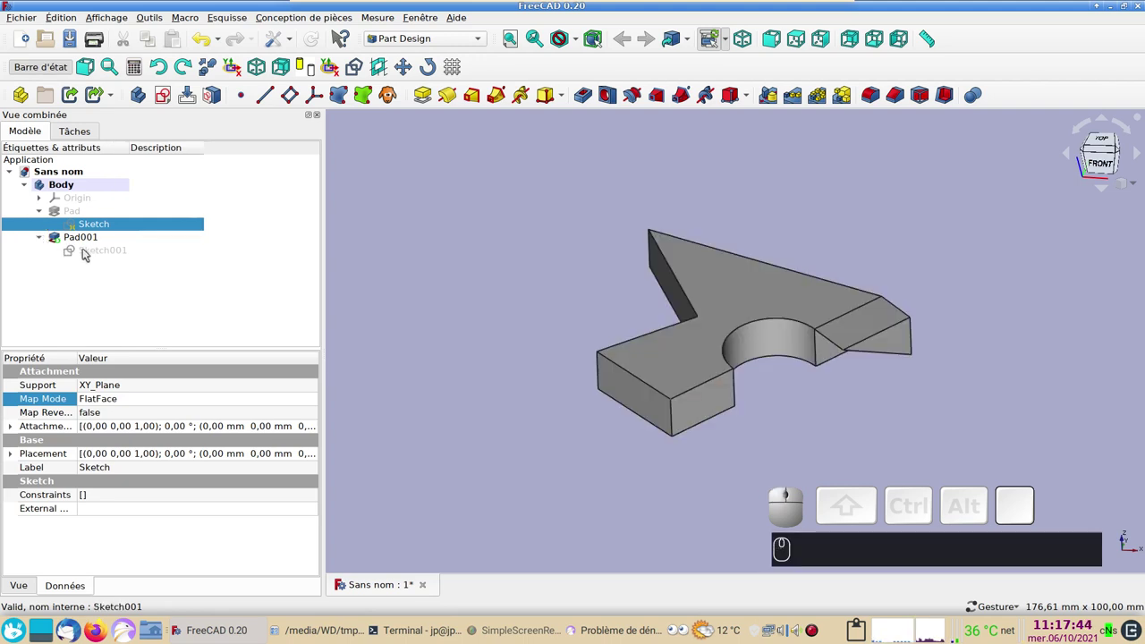
click(89, 252)
click(120, 418)
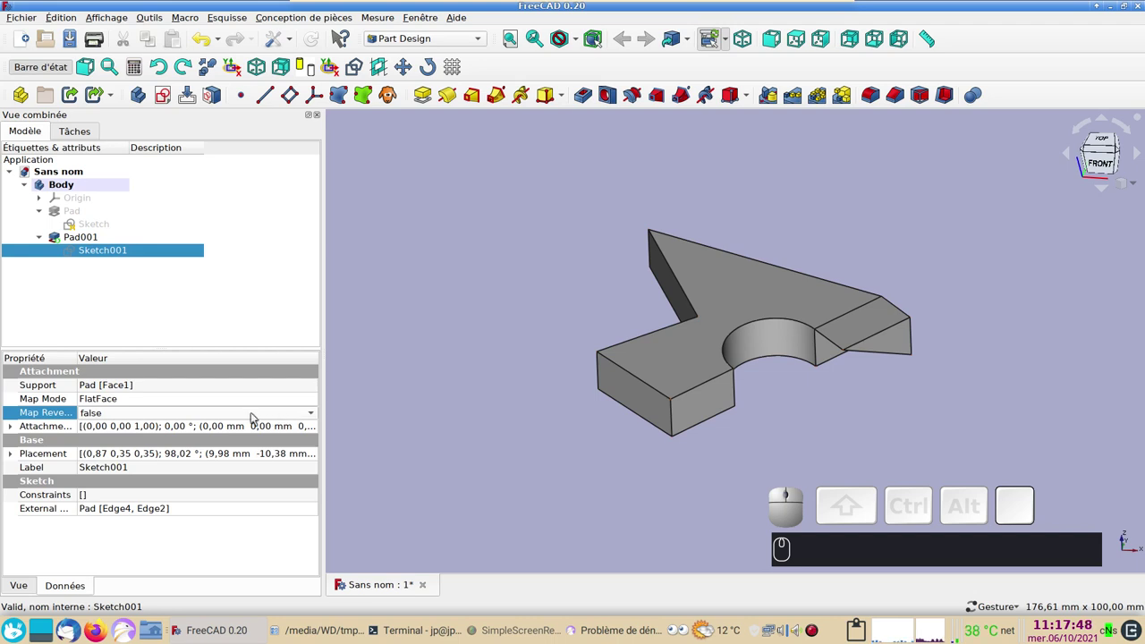
click(133, 400)
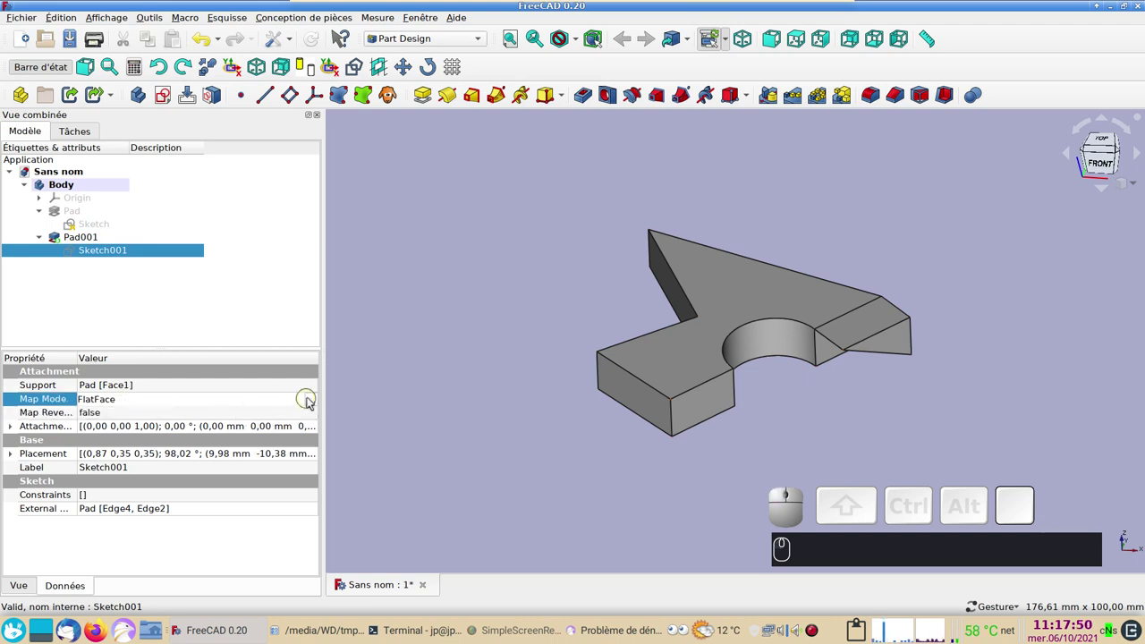
click(315, 401)
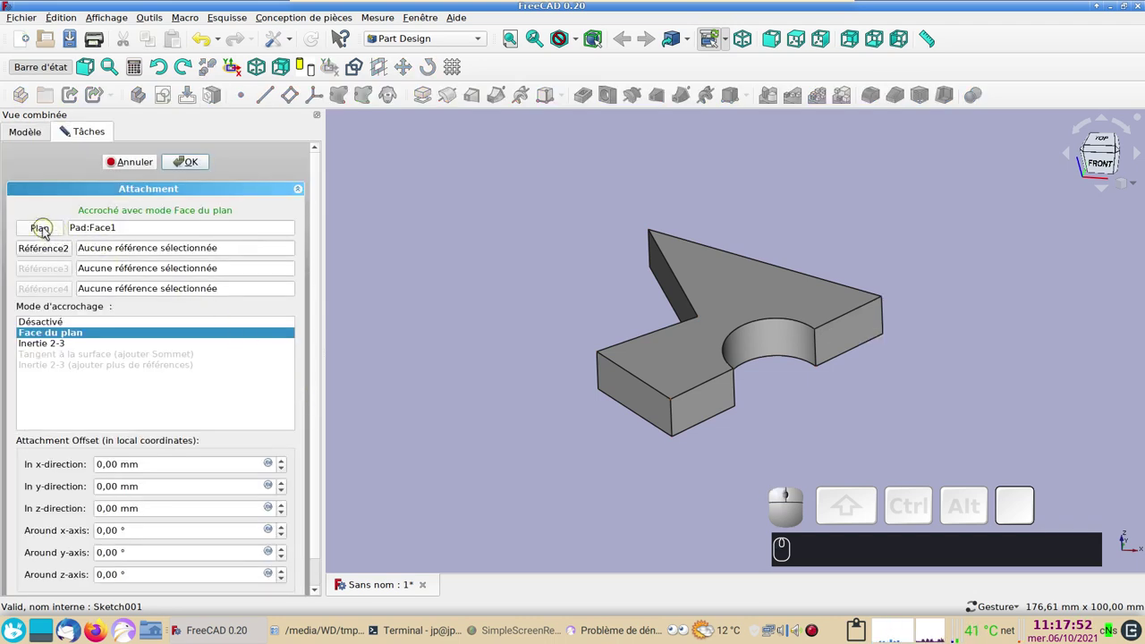
click(49, 230)
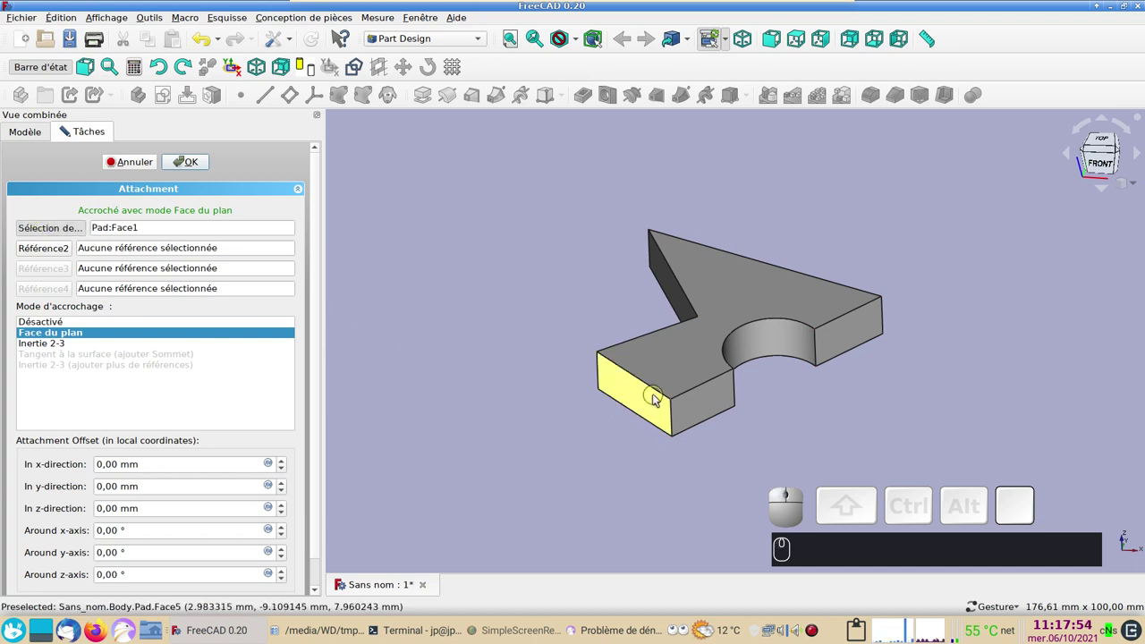
click(660, 399)
click(198, 165)
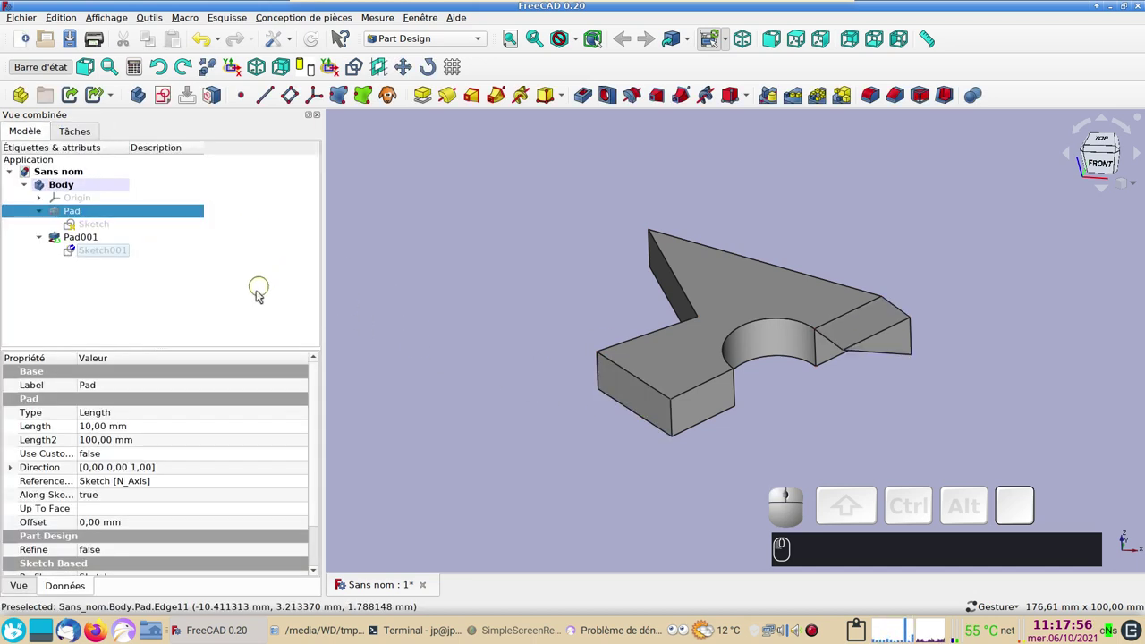
- Toggle Sketch001's visibility with Space and orbit to check its new support
click(102, 250)
key(space)
drag(807, 489, 335, 165)
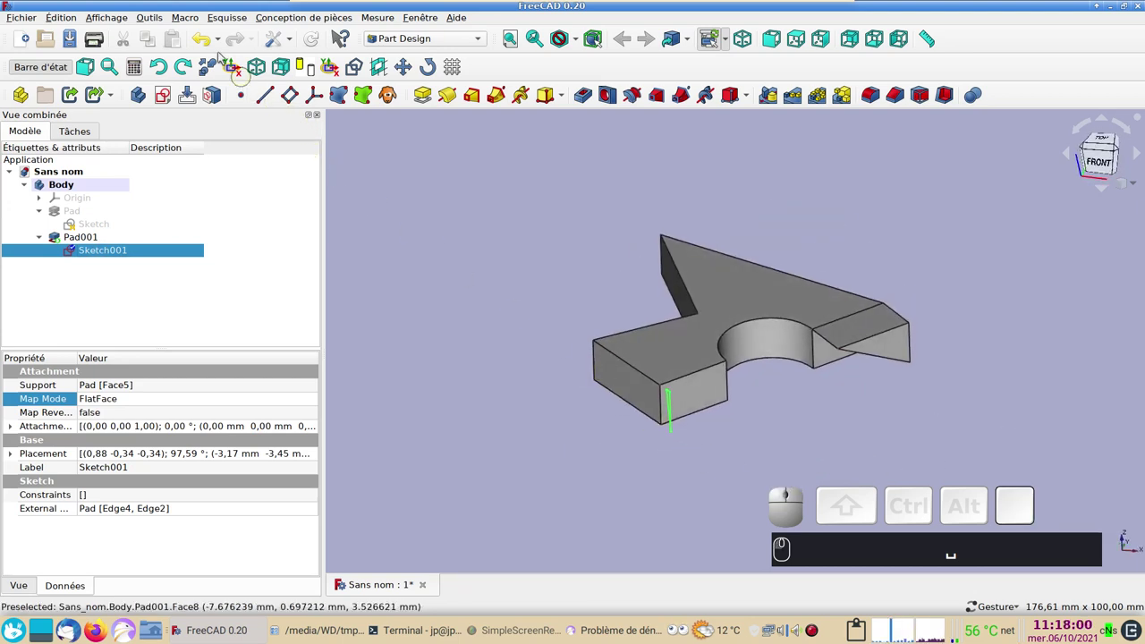
- Undo the attachment, show the base Pad while hiding Pad001, and select its front end face
click(217, 45)
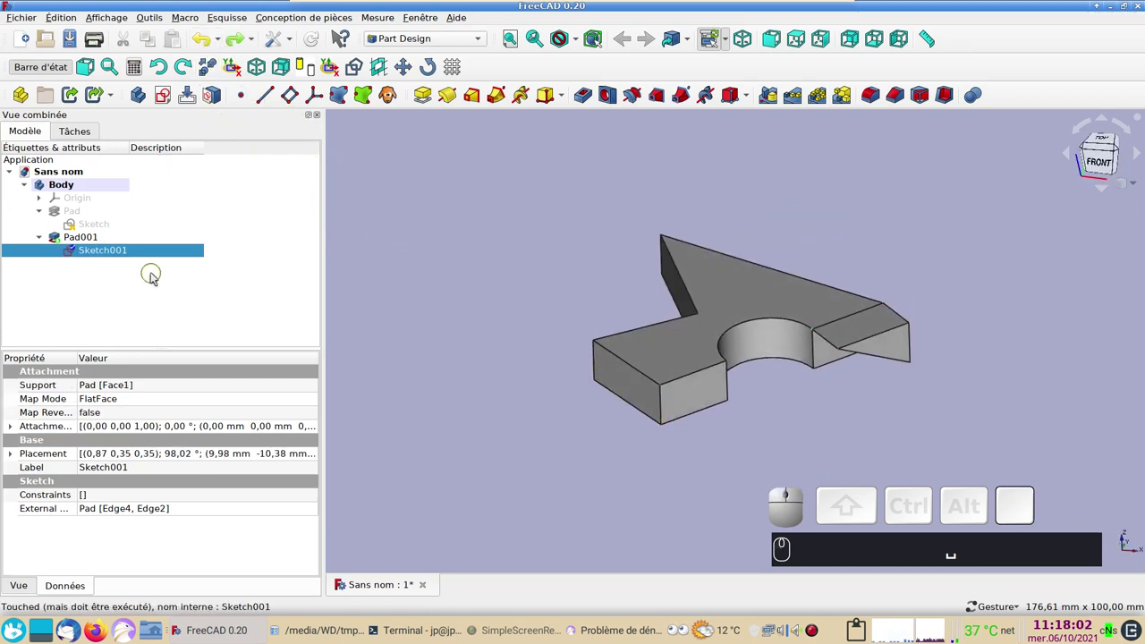
drag(445, 313, 492, 293)
drag(492, 293, 321, 298)
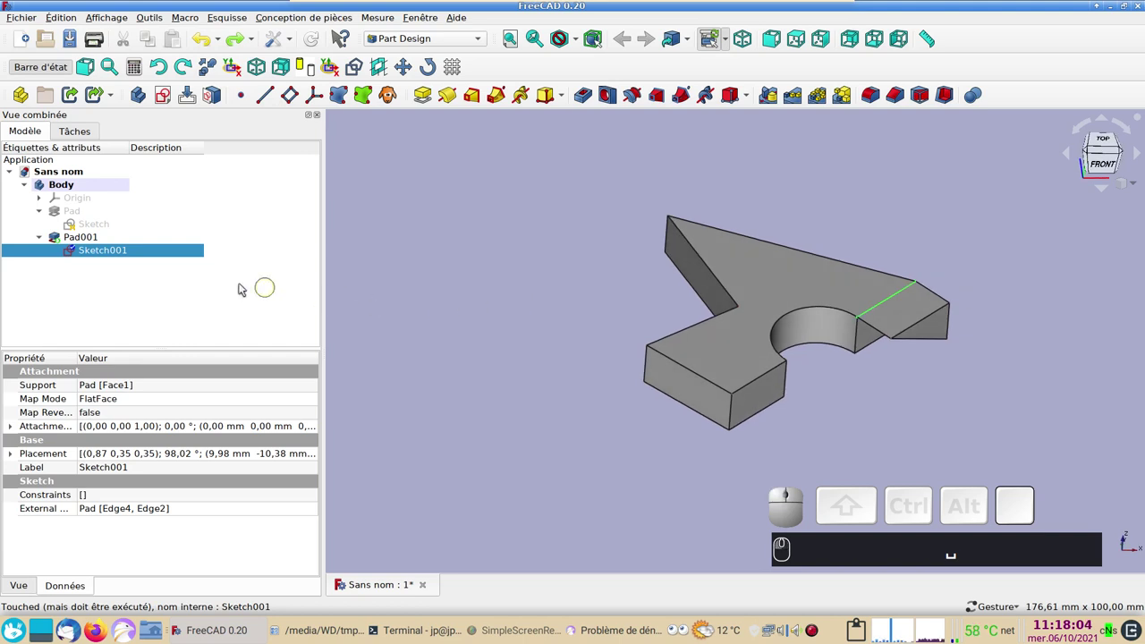
click(85, 213)
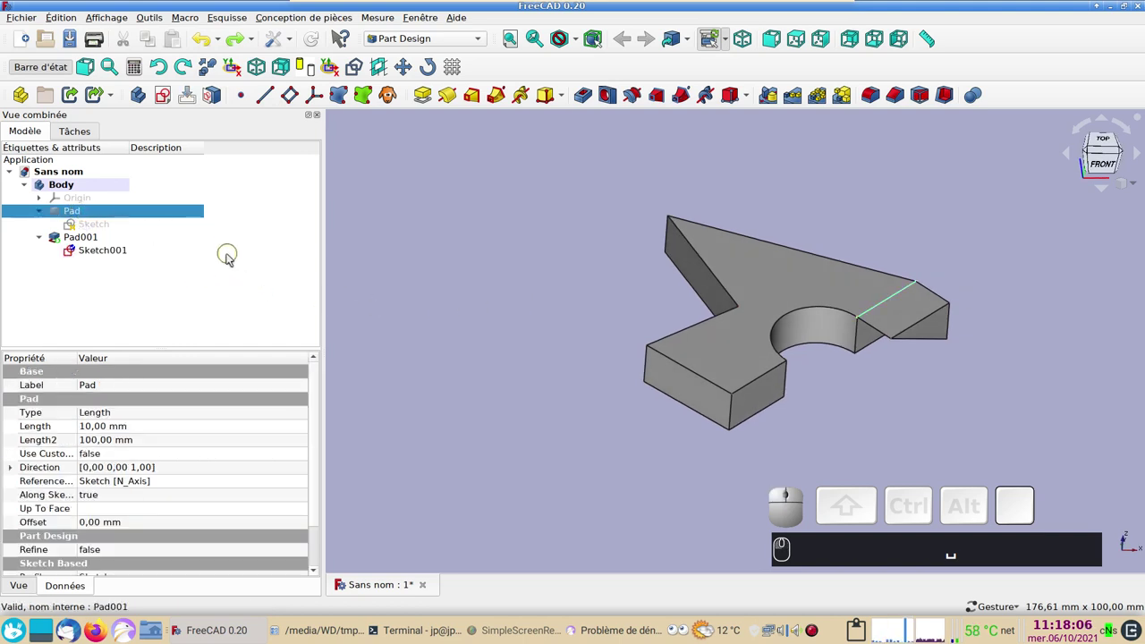
key(space)
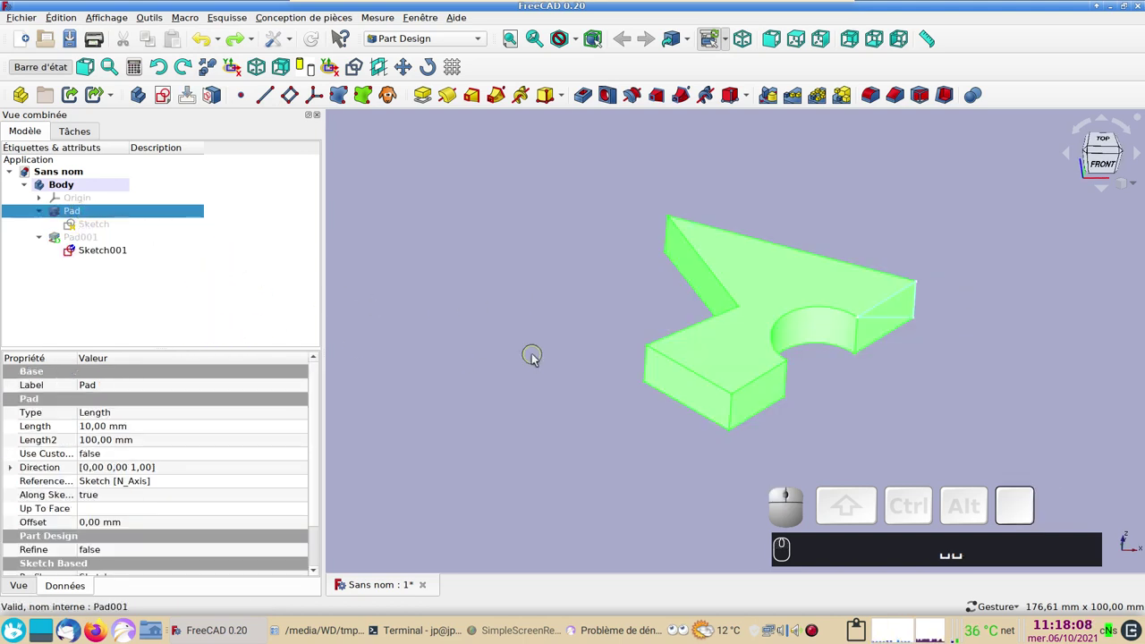
click(537, 356)
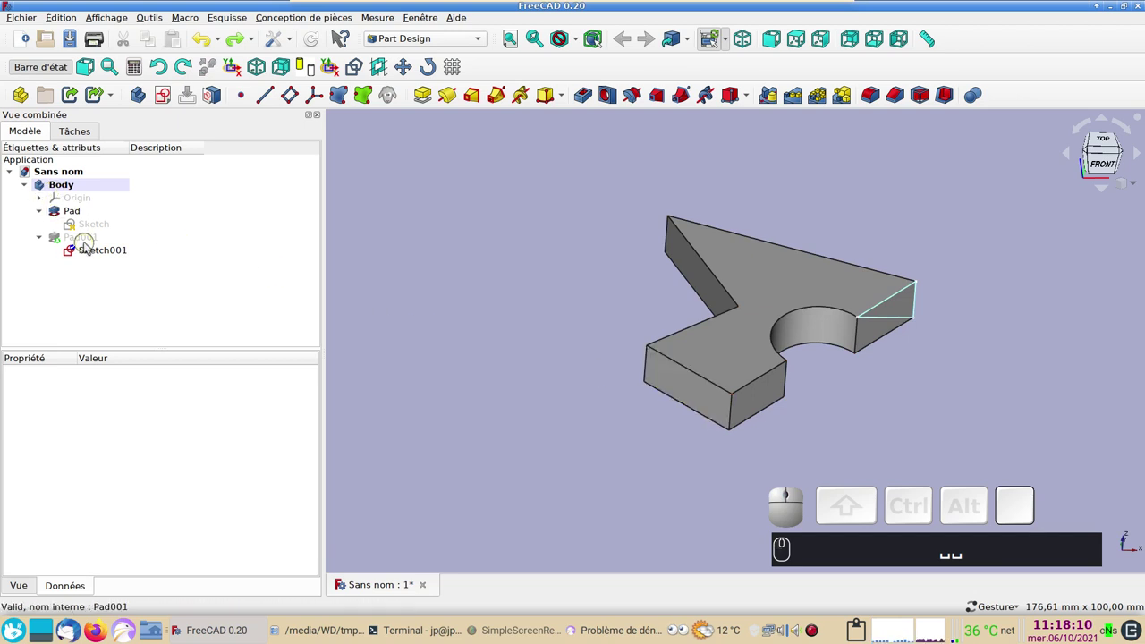
click(707, 390)
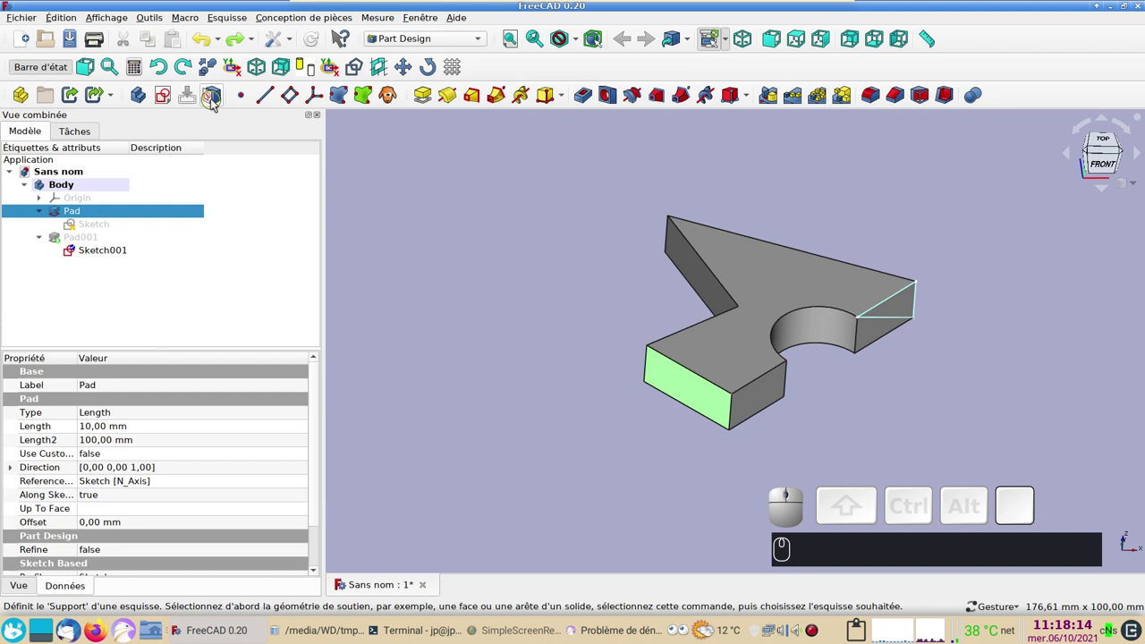
- Map Sketch001 onto the selected face with FlatFace mode and view the relocated triangle
click(217, 102)
click(645, 289)
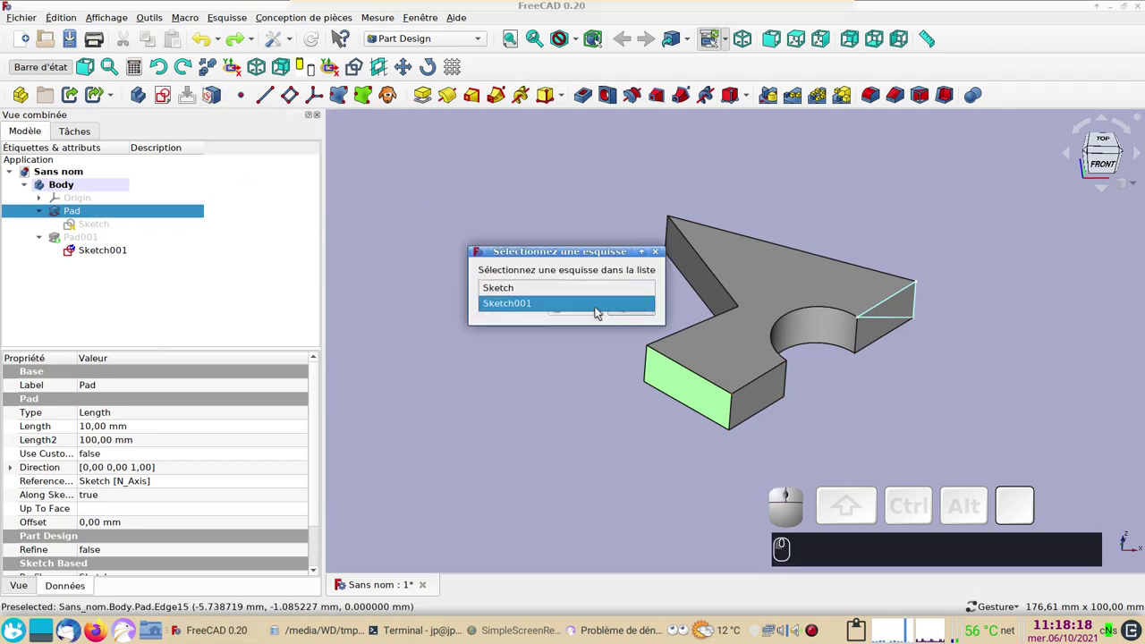
click(599, 310)
click(630, 311)
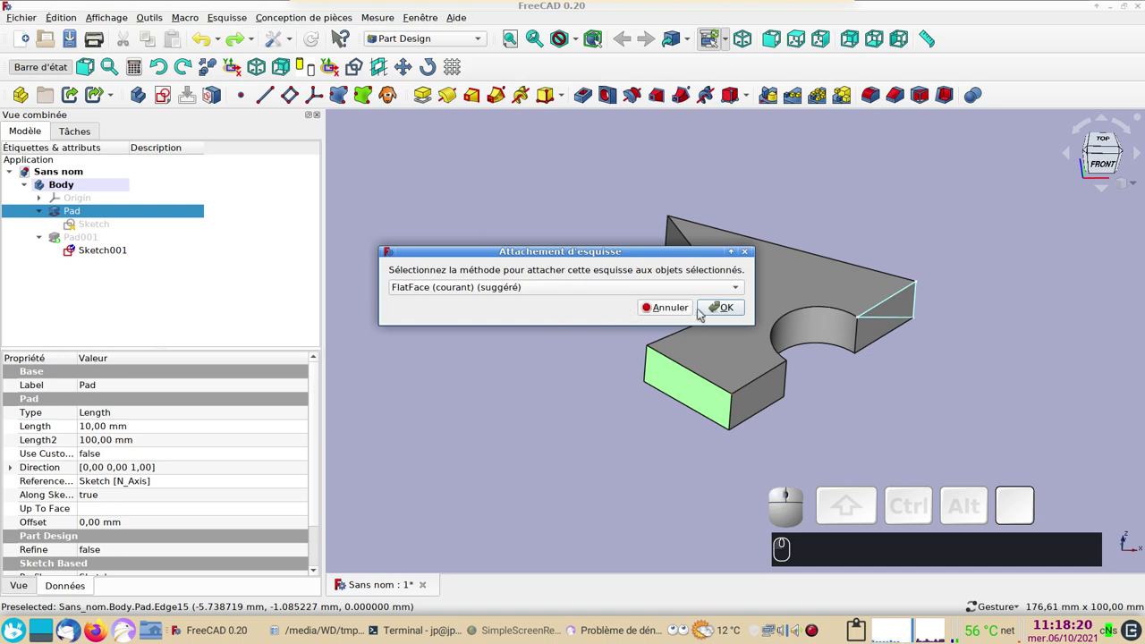
click(725, 307)
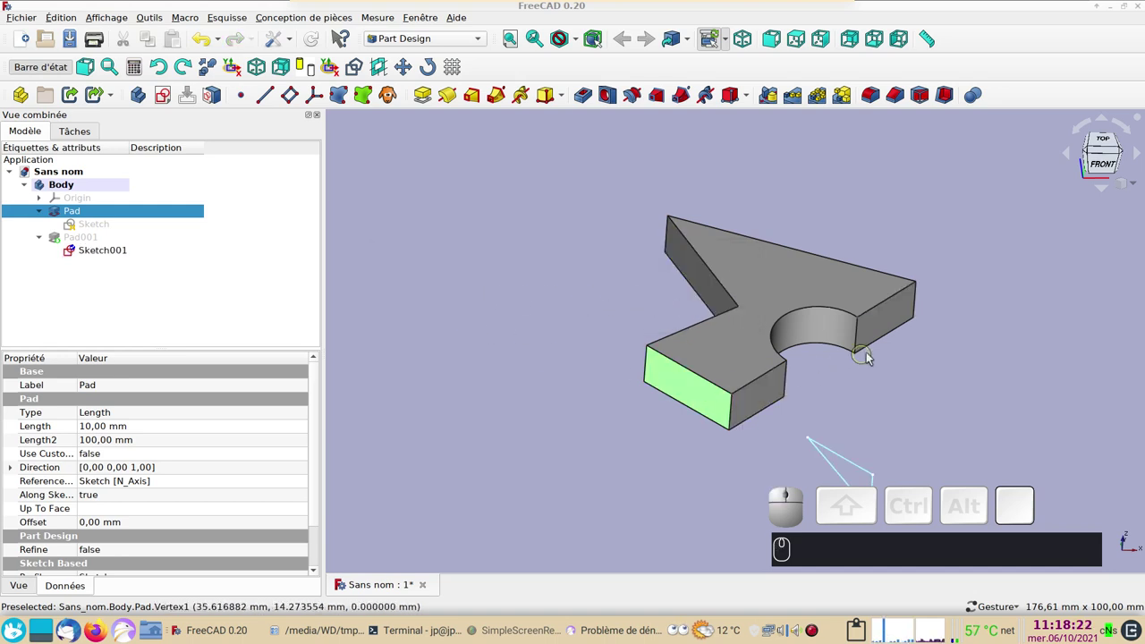
scroll(down, 3)
drag(868, 358, 597, 352)
drag(599, 422, 496, 384)
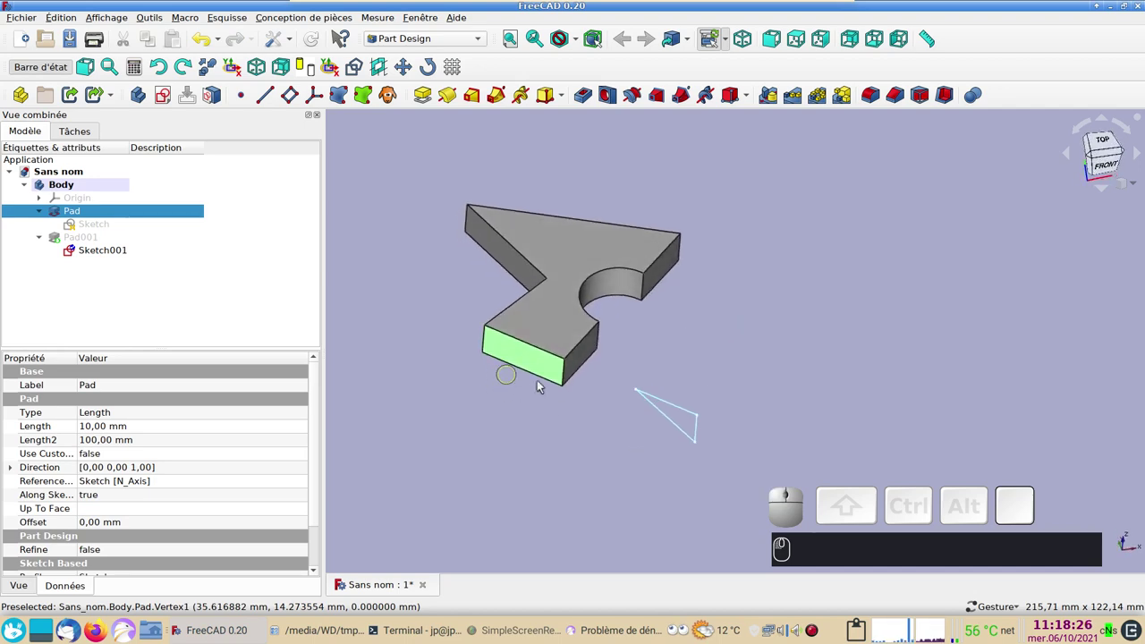
click(101, 257)
- Leave Sketch001 editing and close the document, bringing up the save-changes prompt
scroll(up, 3)
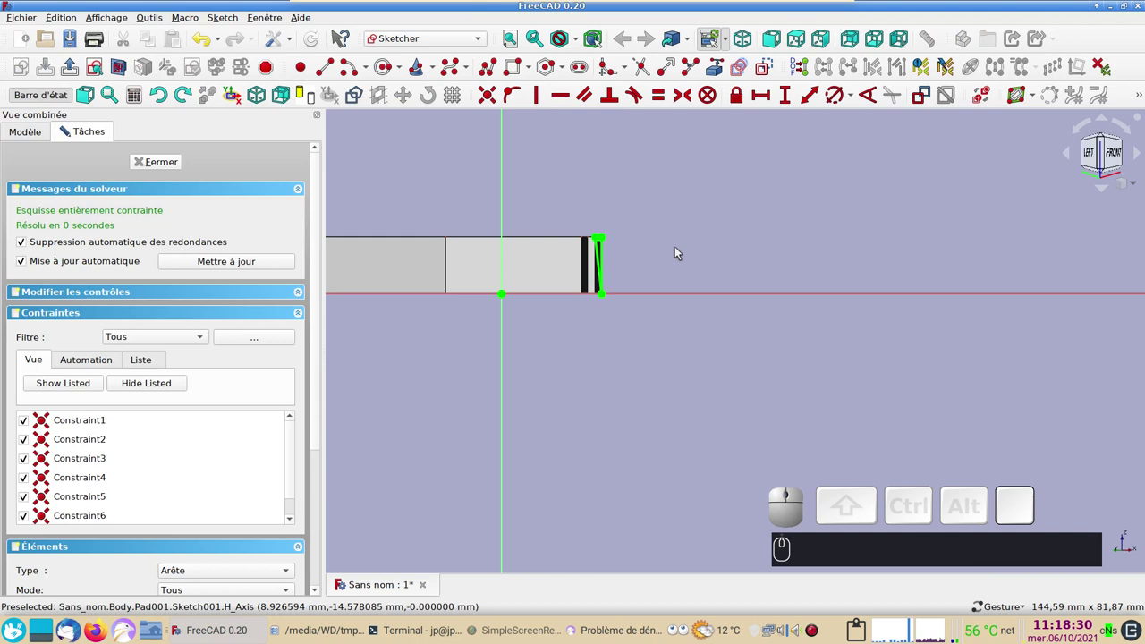
click(182, 167)
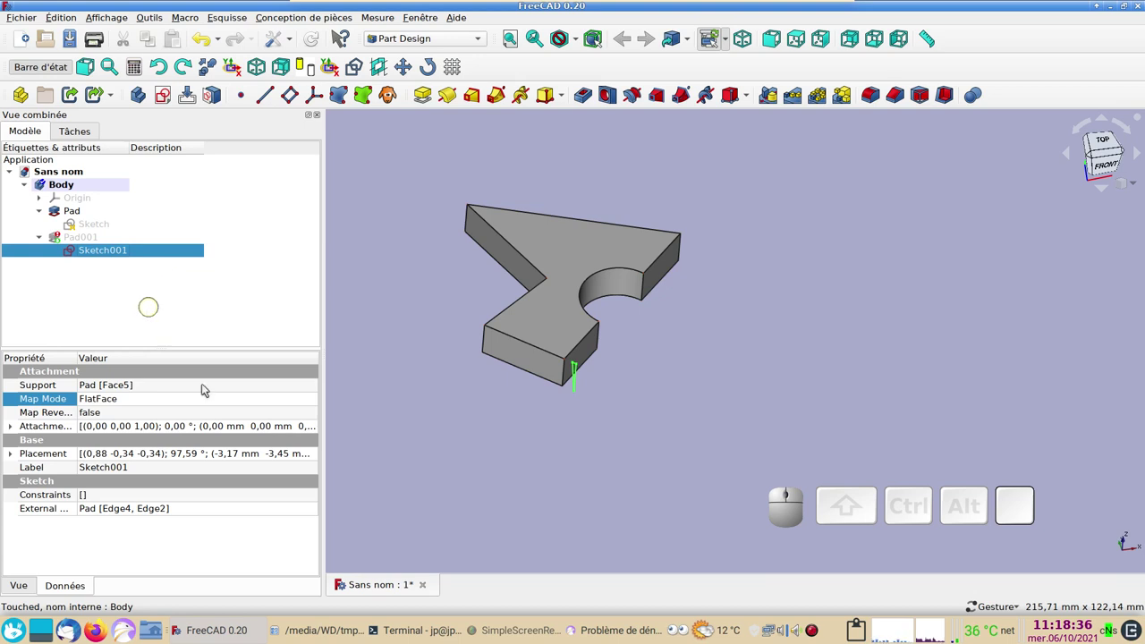
click(430, 584)
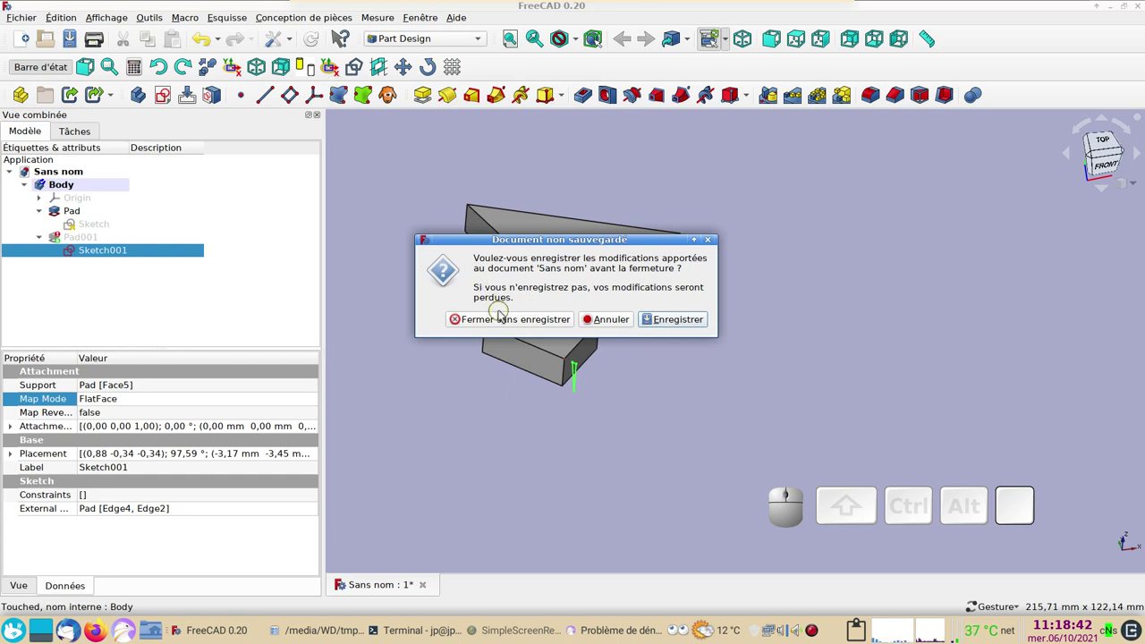
- Discard the old document without saving and start a fresh empty document
click(508, 316)
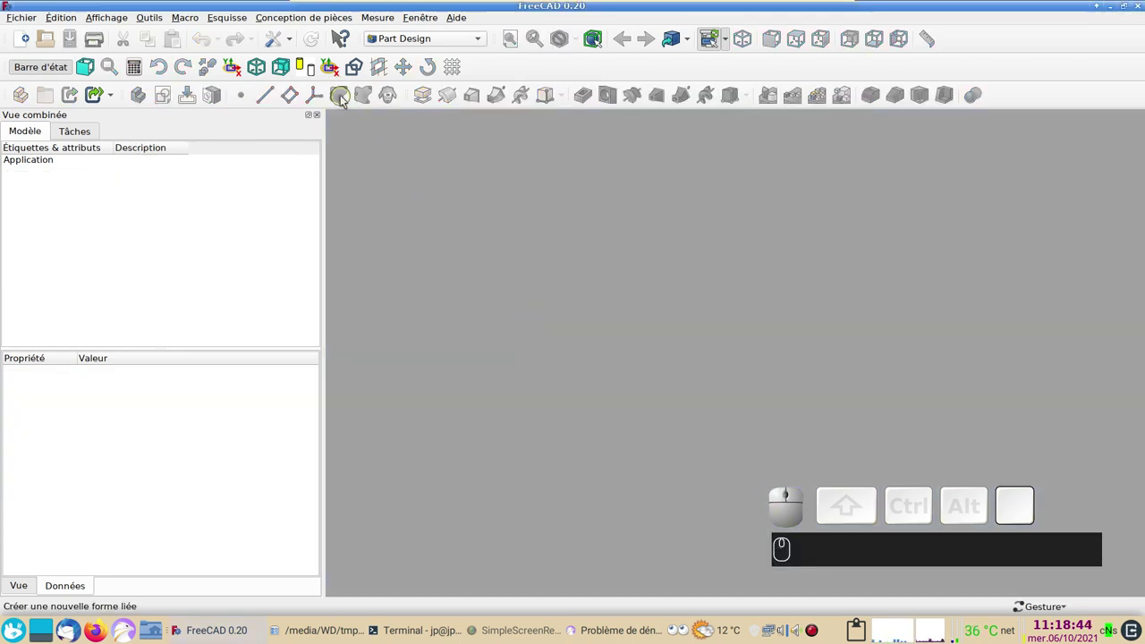
click(347, 99)
click(402, 184)
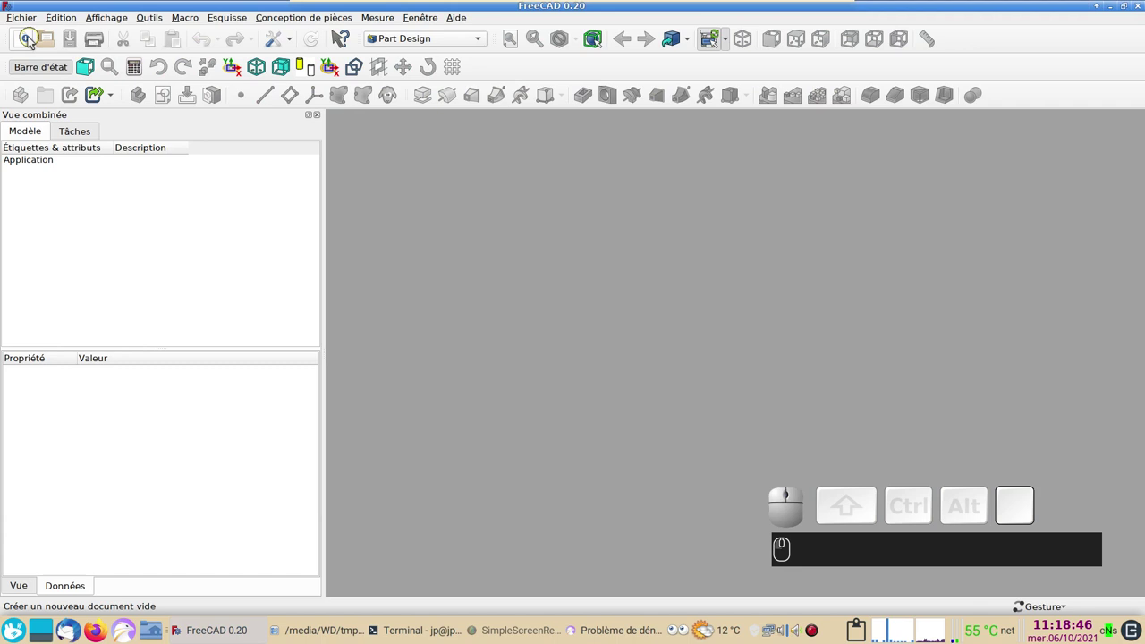
click(26, 43)
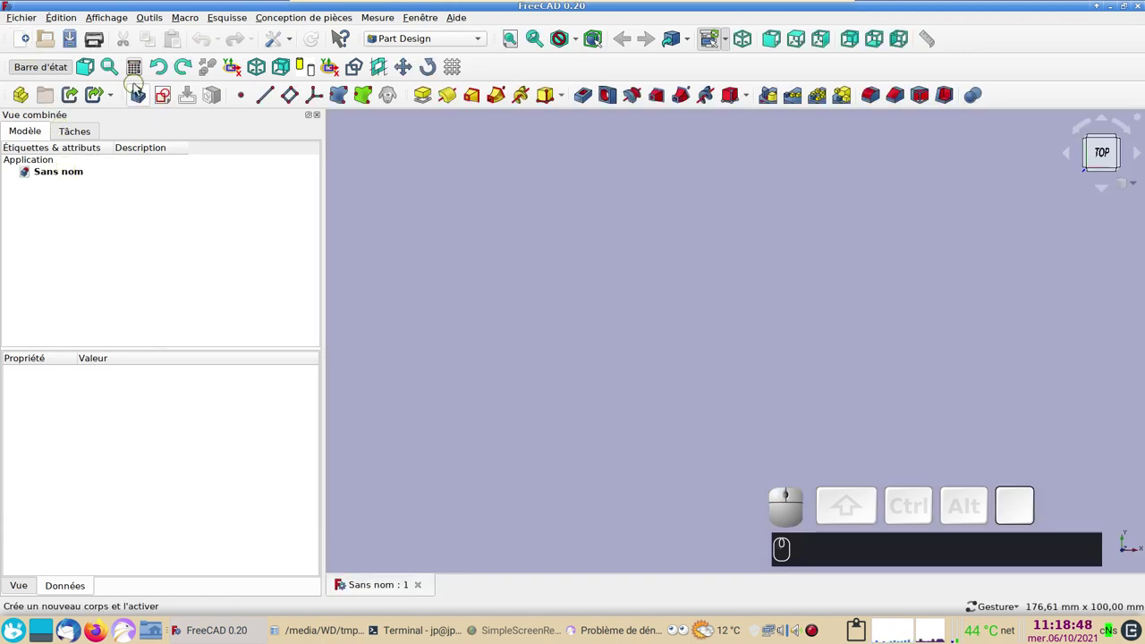
- Create a new body and begin a sketch in it for the base profile
click(142, 96)
click(168, 97)
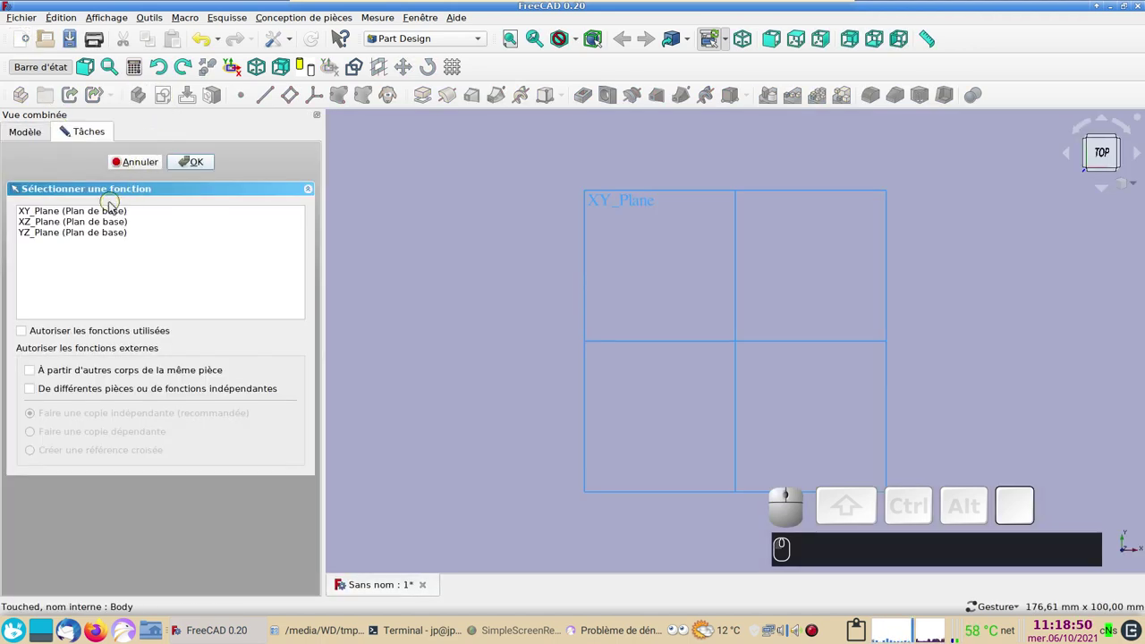
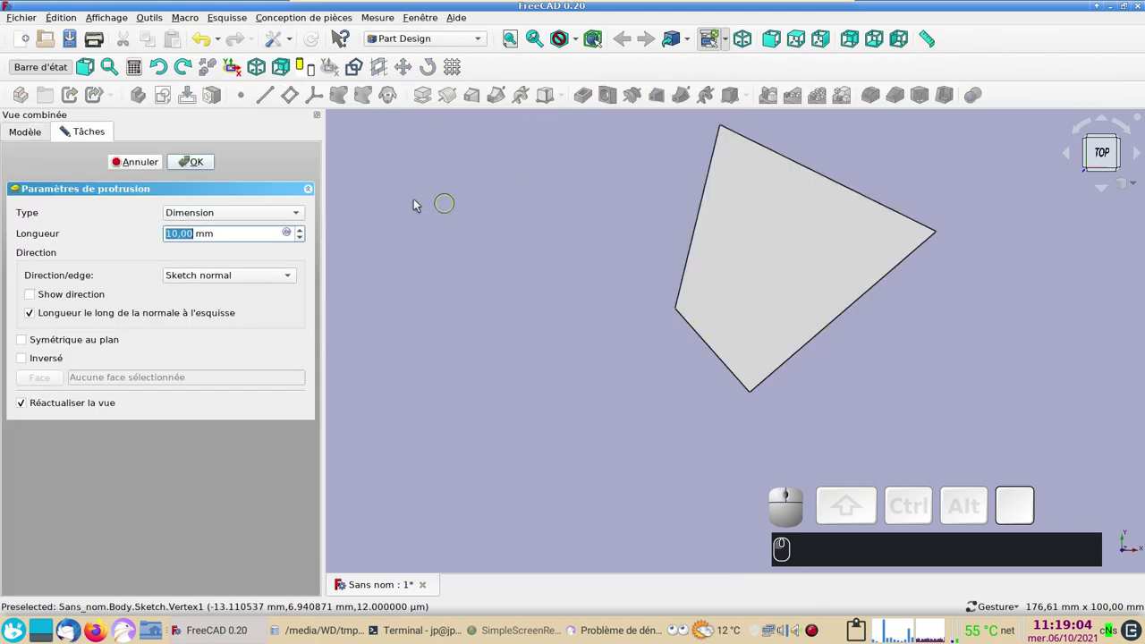
- Confirm the 10 mm pad of the four-sided sketch and view the block isometrically
click(206, 163)
click(659, 438)
right_click(587, 343)
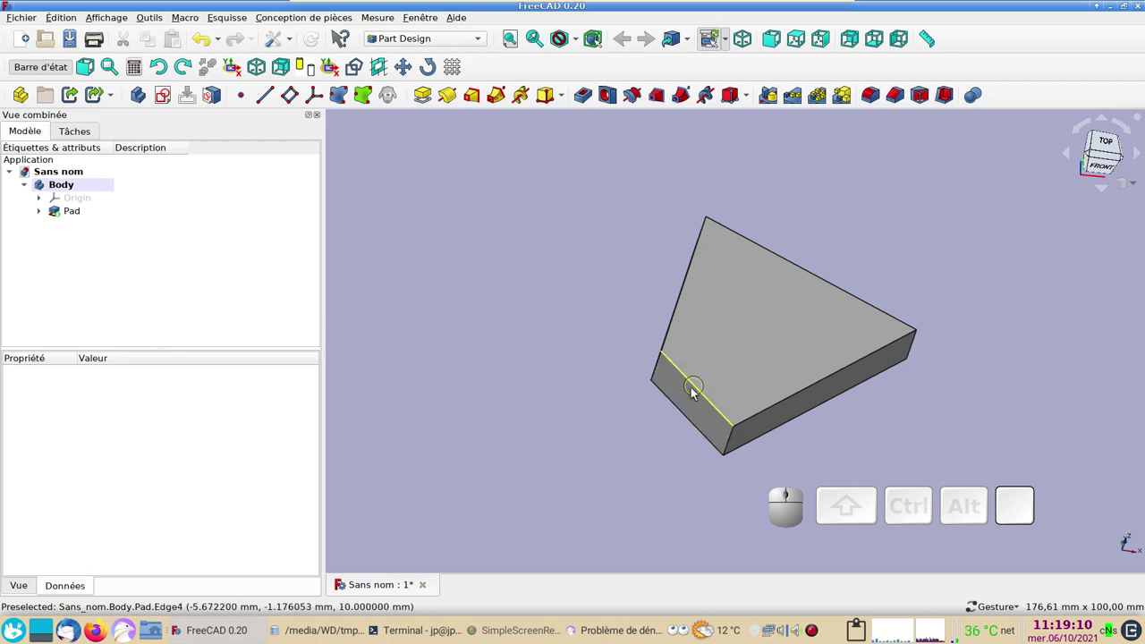
- Bind the pad's left end face into a new ShapeBinder
click(702, 403)
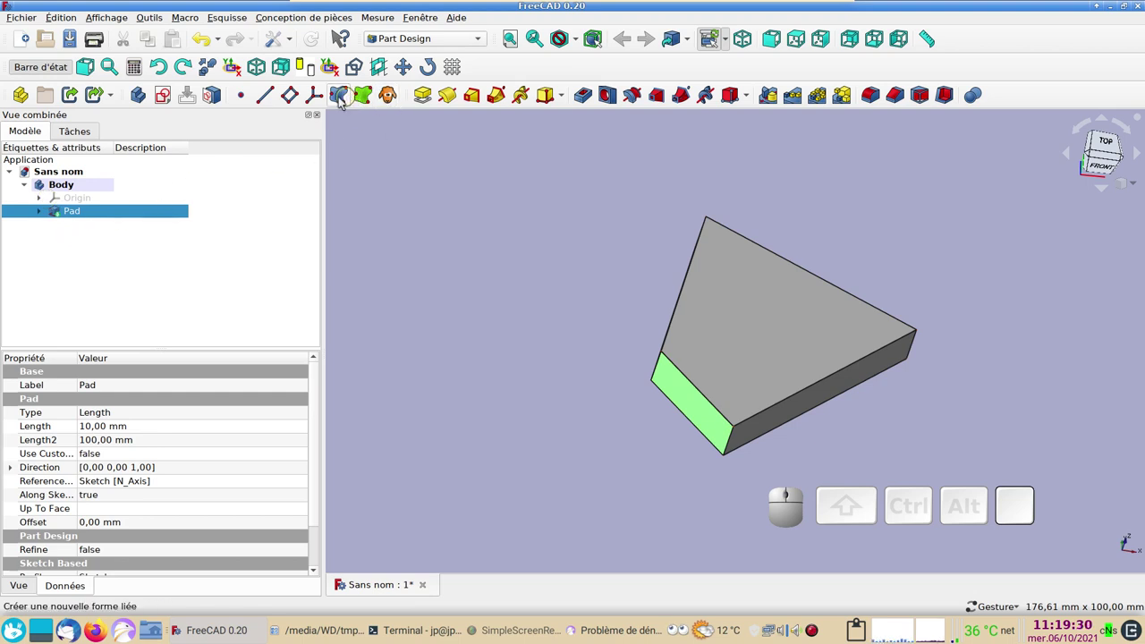
click(341, 102)
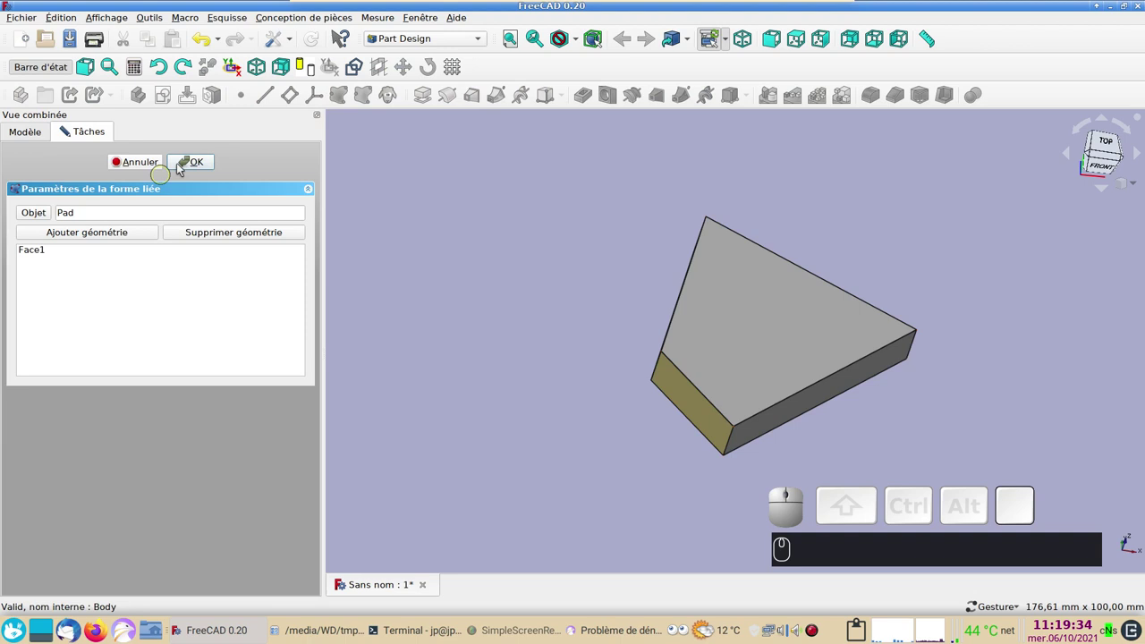
click(190, 163)
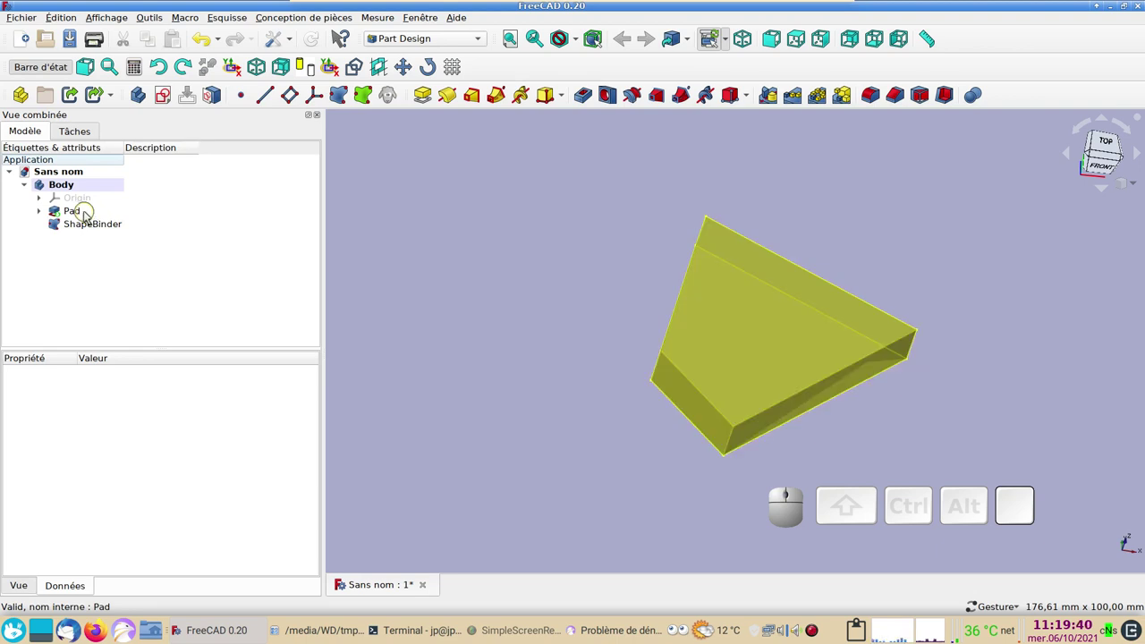
- Hide the Pad so only the ShapeBinder face stays visible
click(90, 215)
key(space)
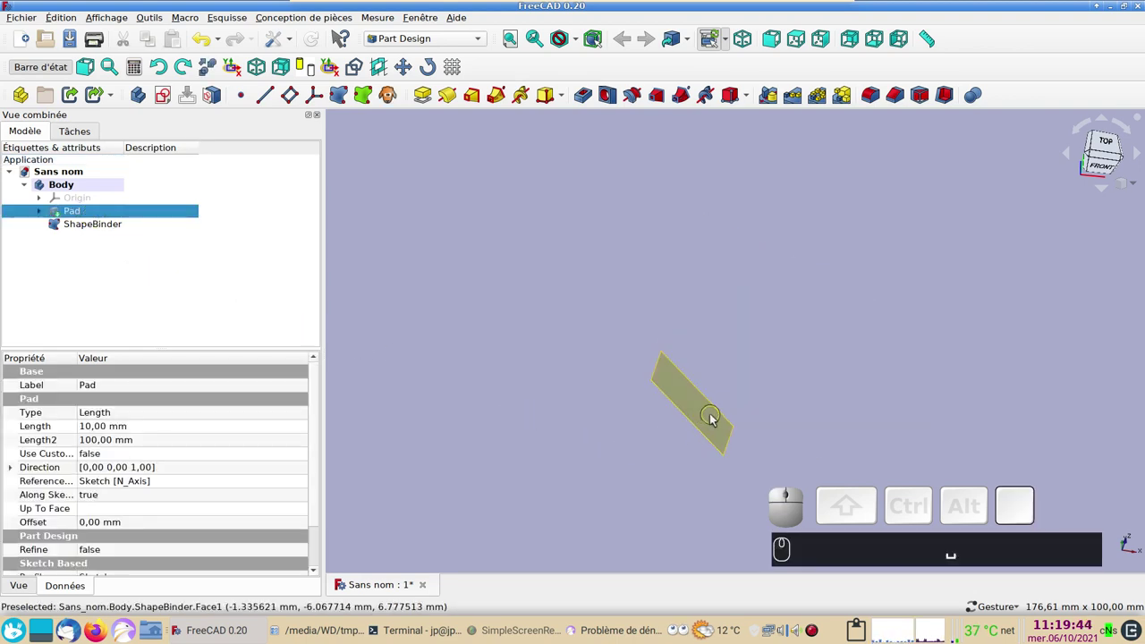
- Start Sketch001 on the ShapeBinder face and link its edges as external geometry
click(716, 416)
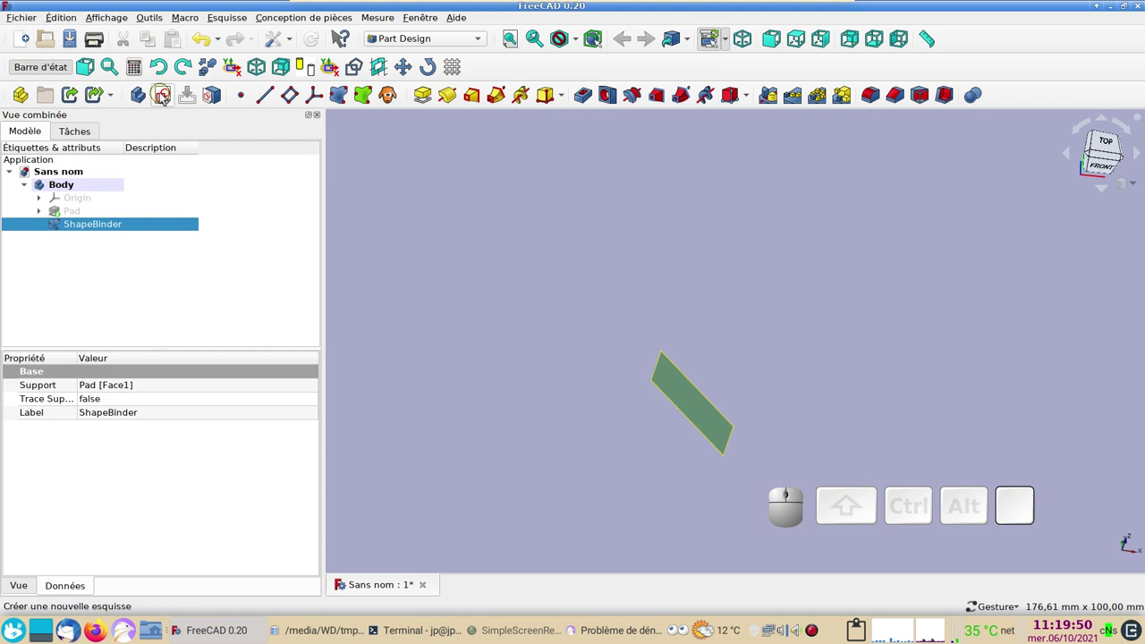
click(166, 95)
scroll(up, 3)
right_click(538, 262)
click(538, 261)
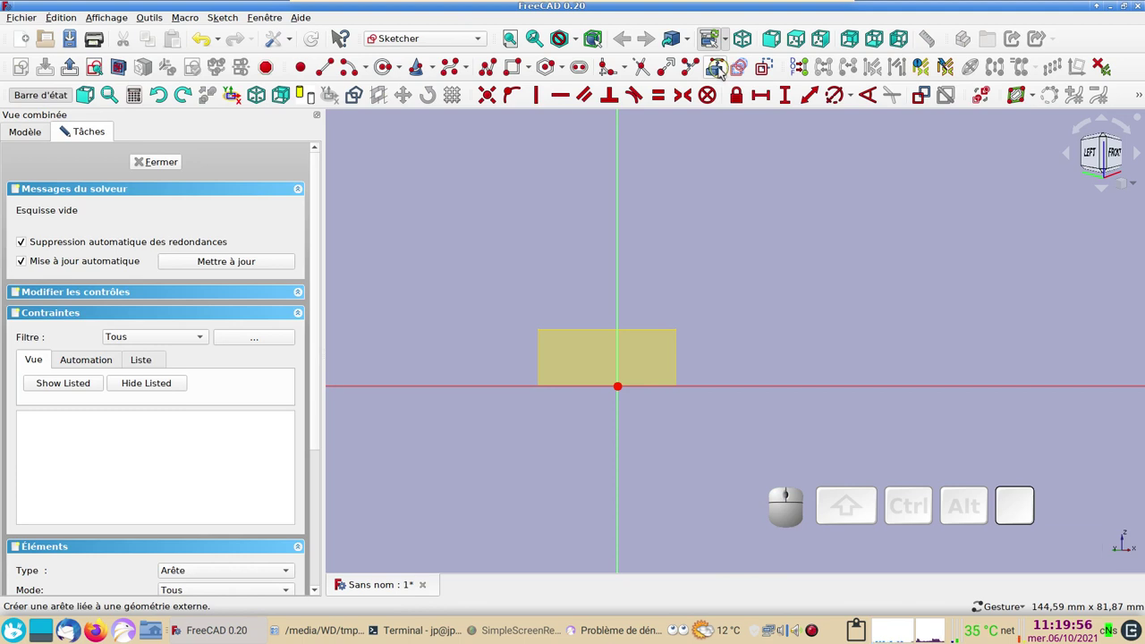
click(724, 70)
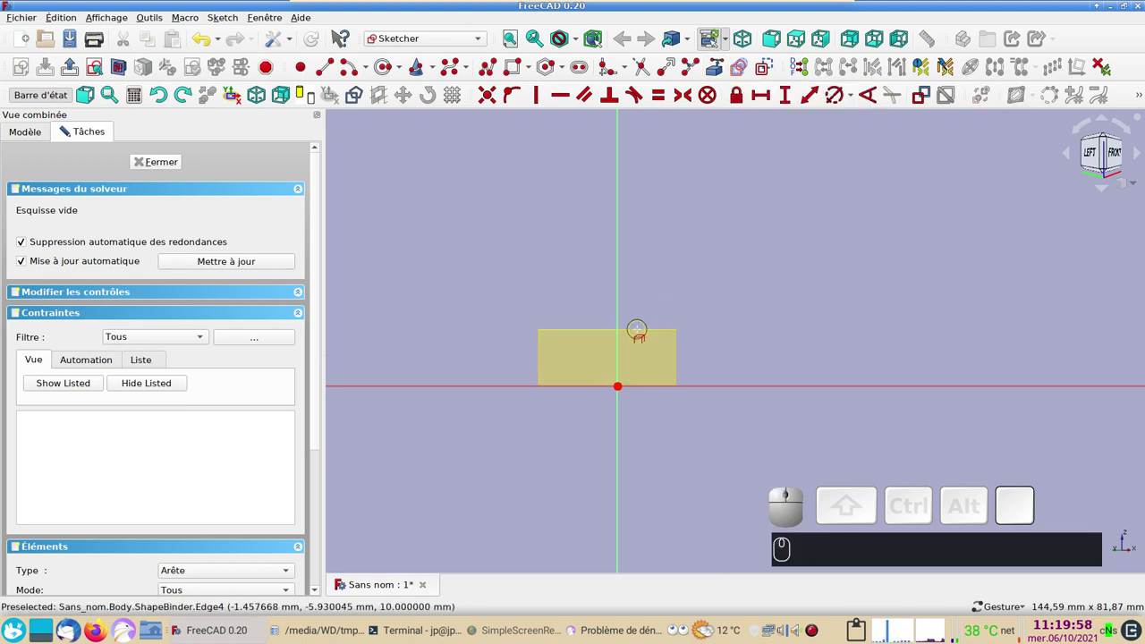
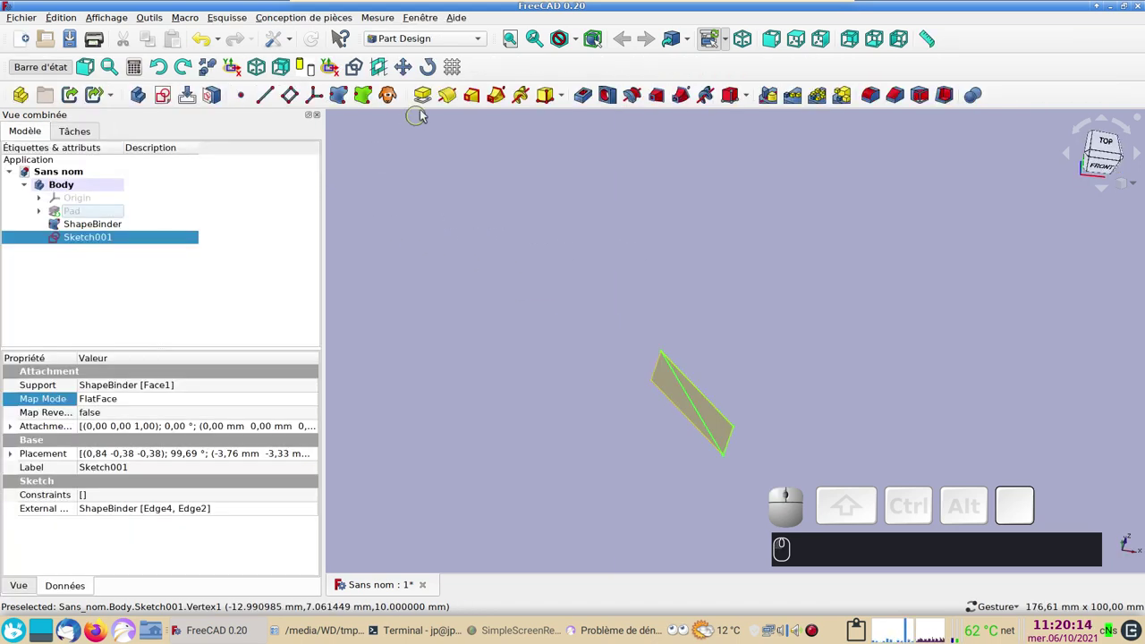
- Pad Sketch001 by 10 mm into Pad001
click(433, 94)
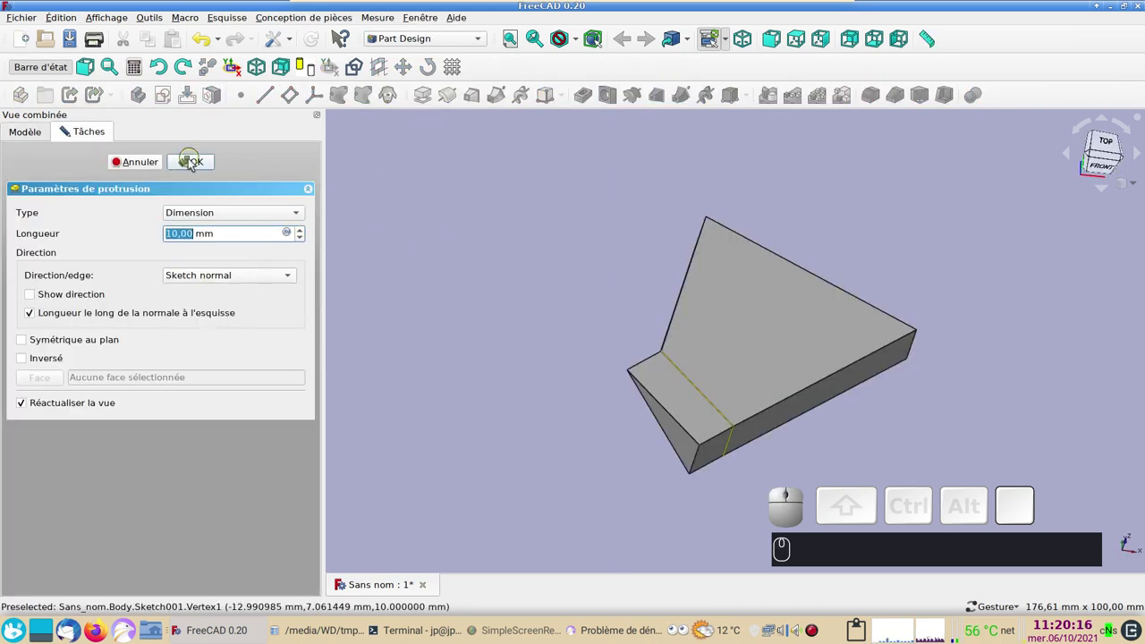
click(195, 164)
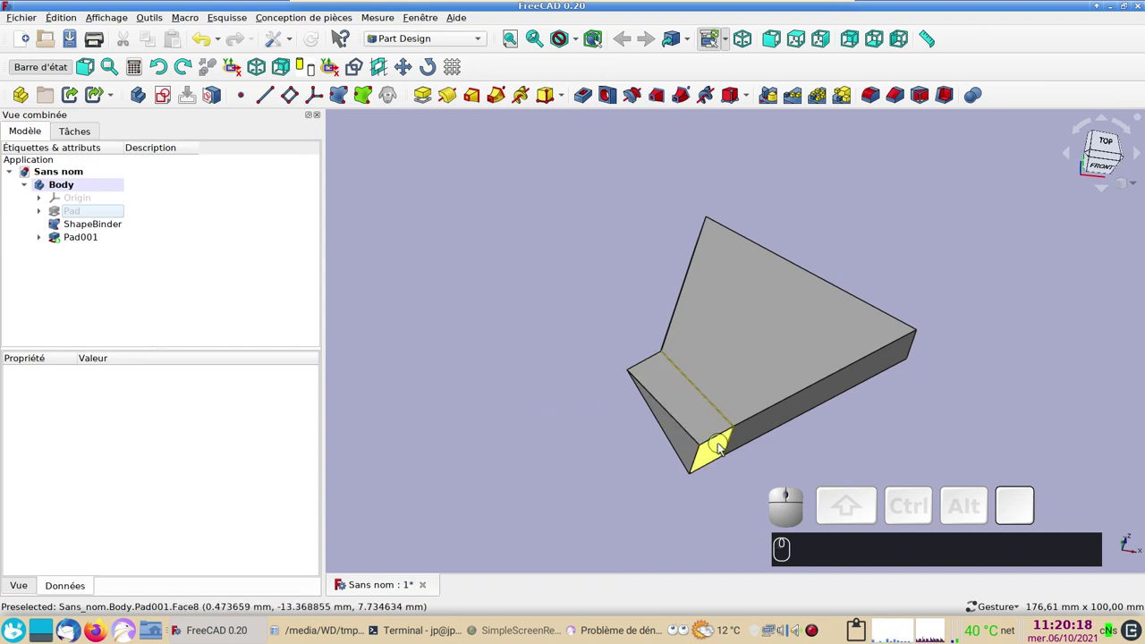
- Bind Pad001's end face Face8 into ShapeBinder001 and hide Pad001
click(723, 449)
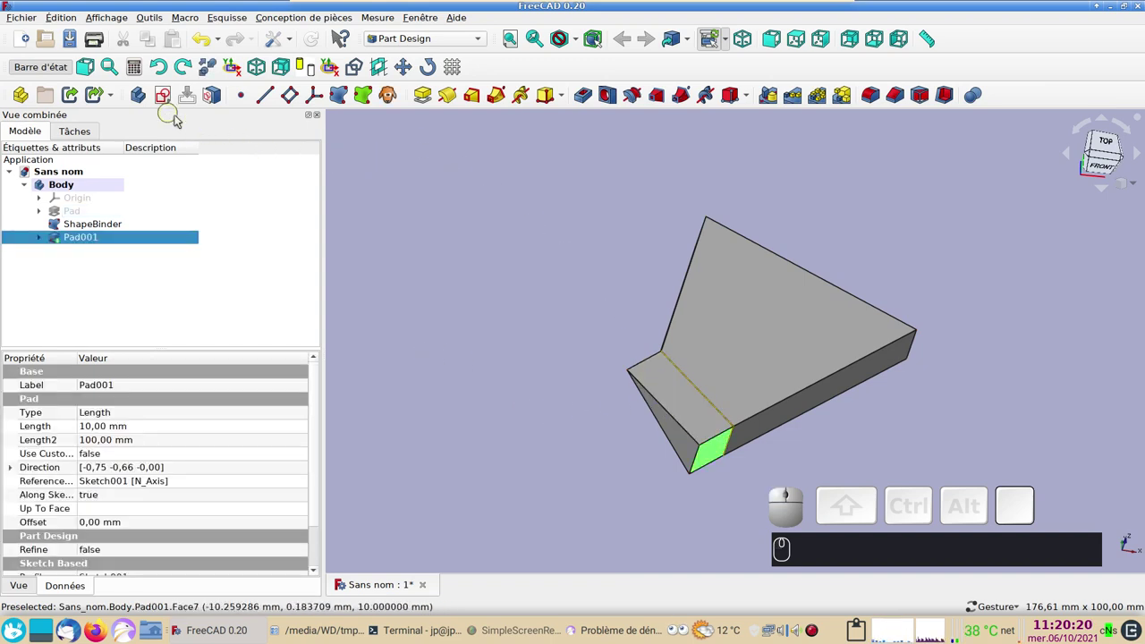
click(343, 99)
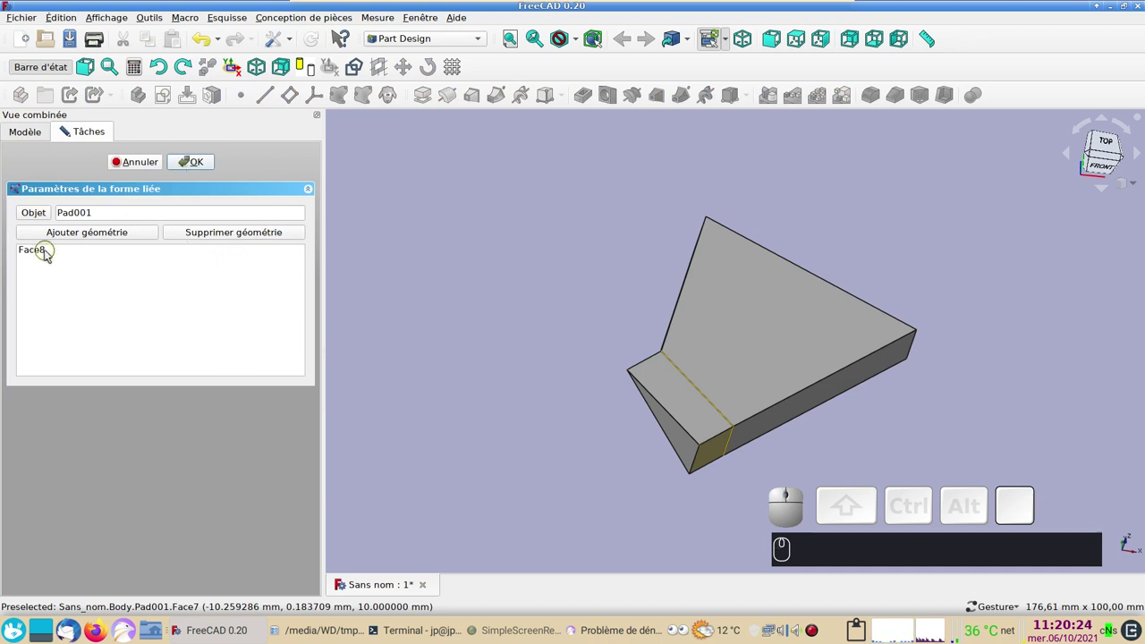
click(198, 165)
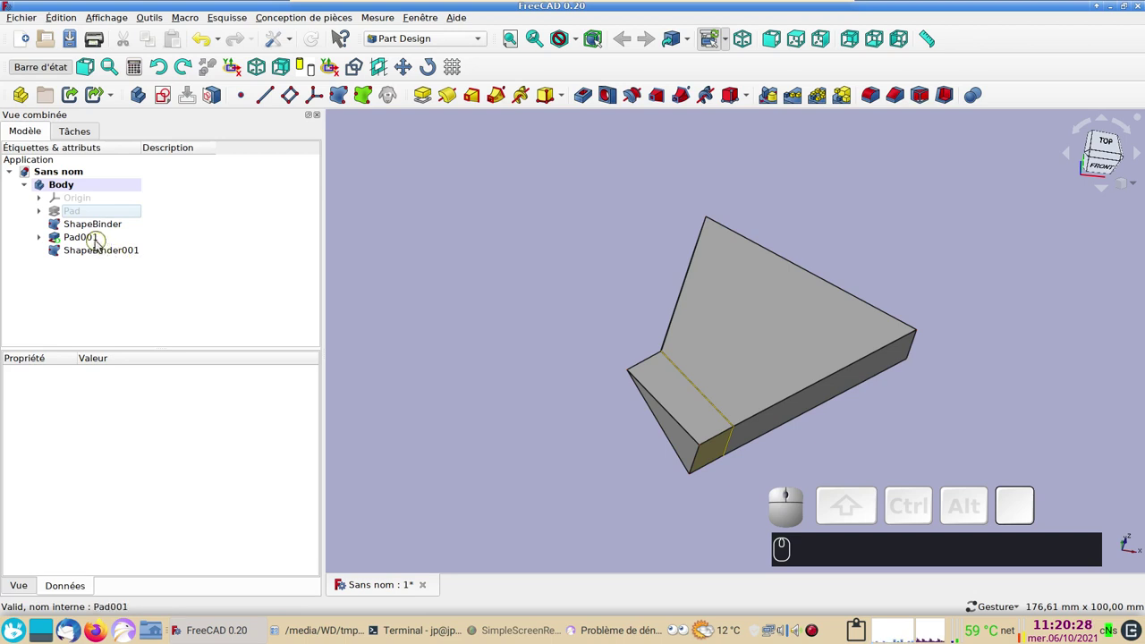
click(97, 242)
key(space)
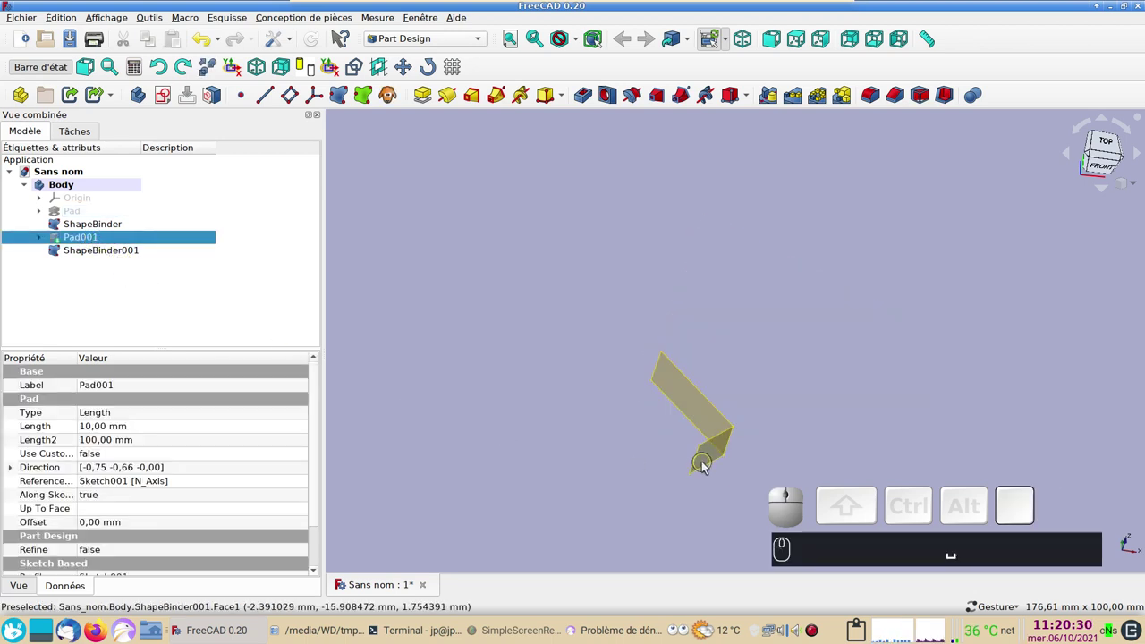
- Start Sketch002 with a circle on the ShapeBinder001 face
click(715, 462)
drag(904, 416, 762, 386)
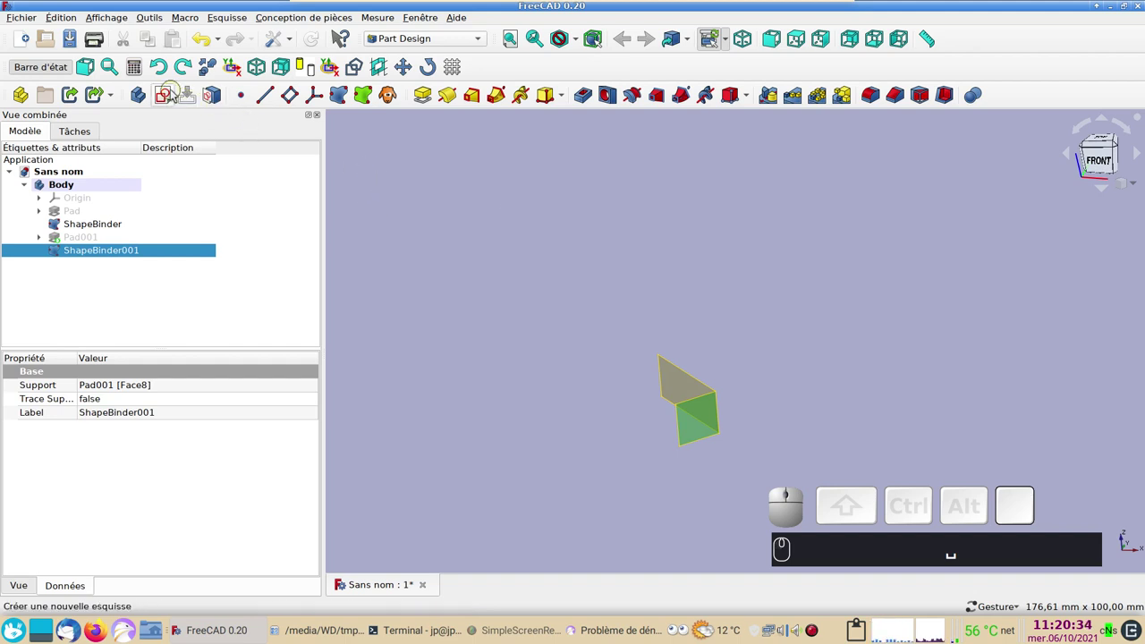
click(170, 98)
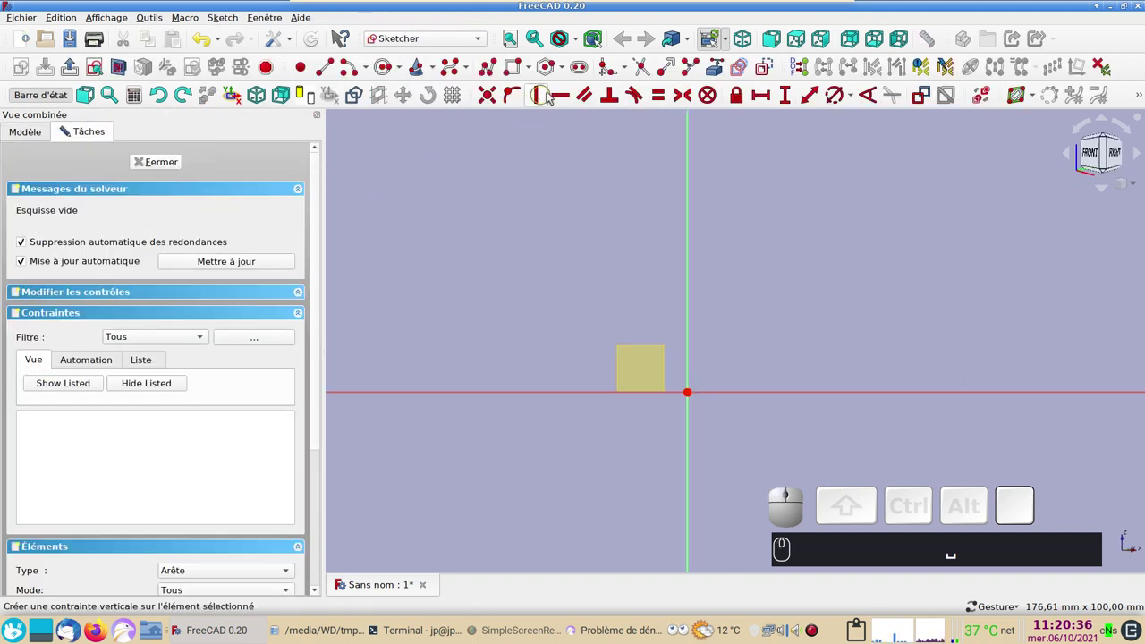
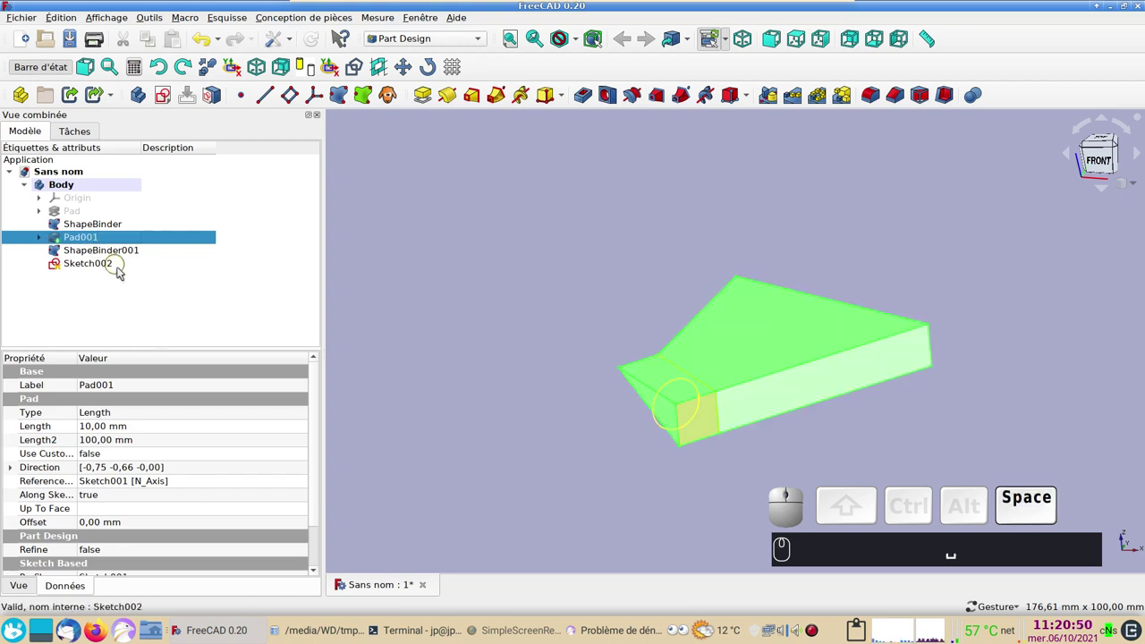
- Pocket Sketch002 into Pad001, cutting a rounded notch in its end
click(114, 263)
click(586, 92)
click(204, 167)
drag(485, 376, 503, 429)
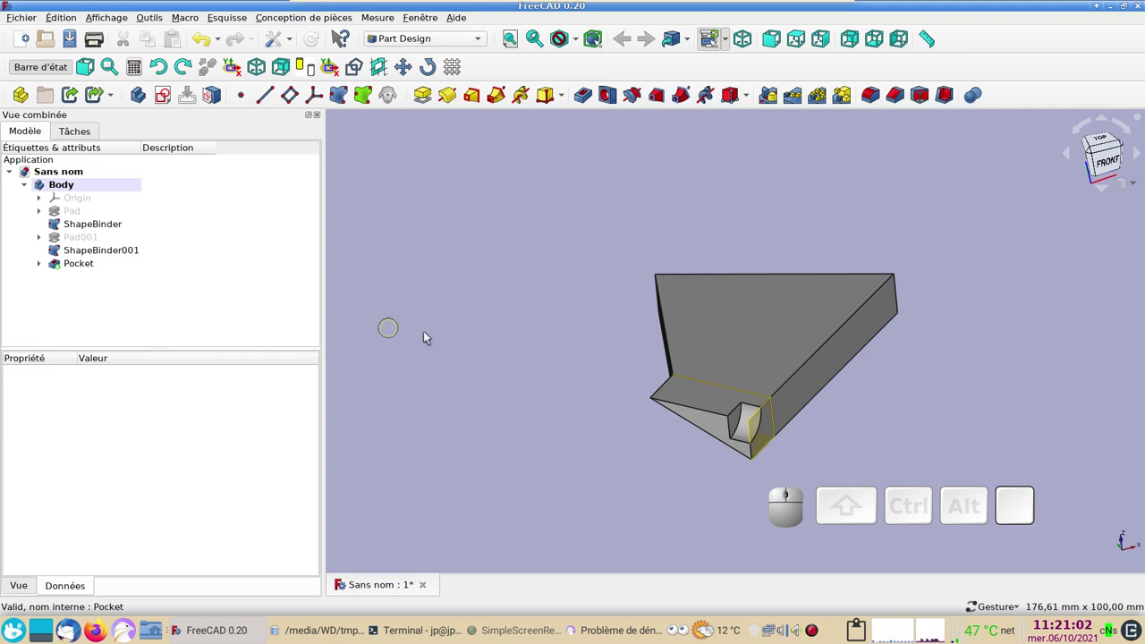
- Expand Pad and reopen its base Sketch for editing
drag(629, 465, 261, 234)
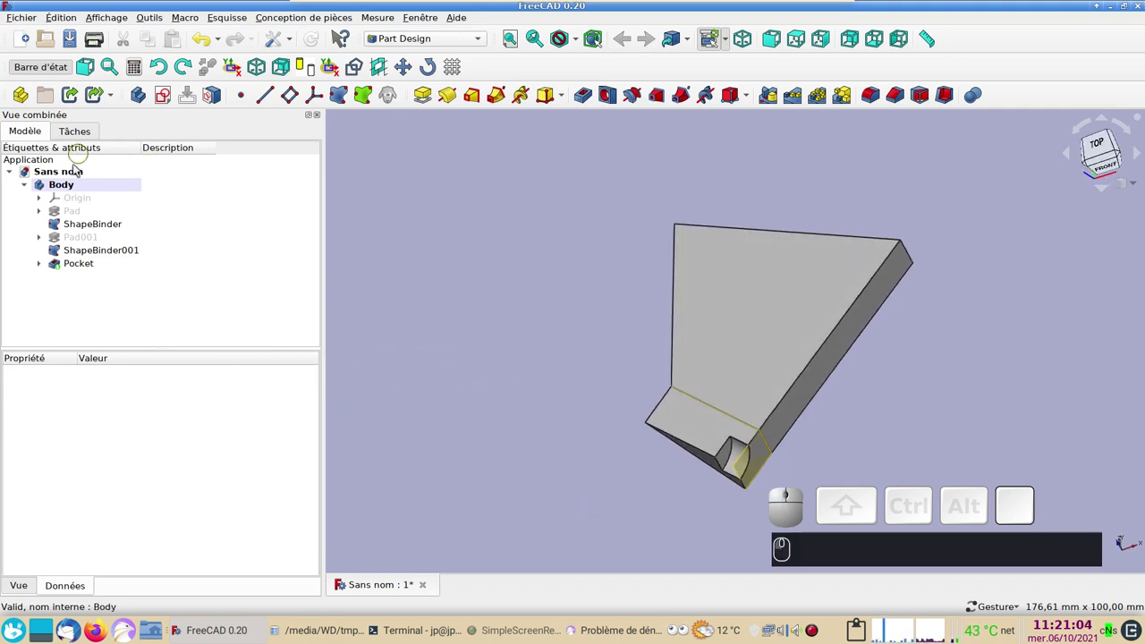
click(49, 215)
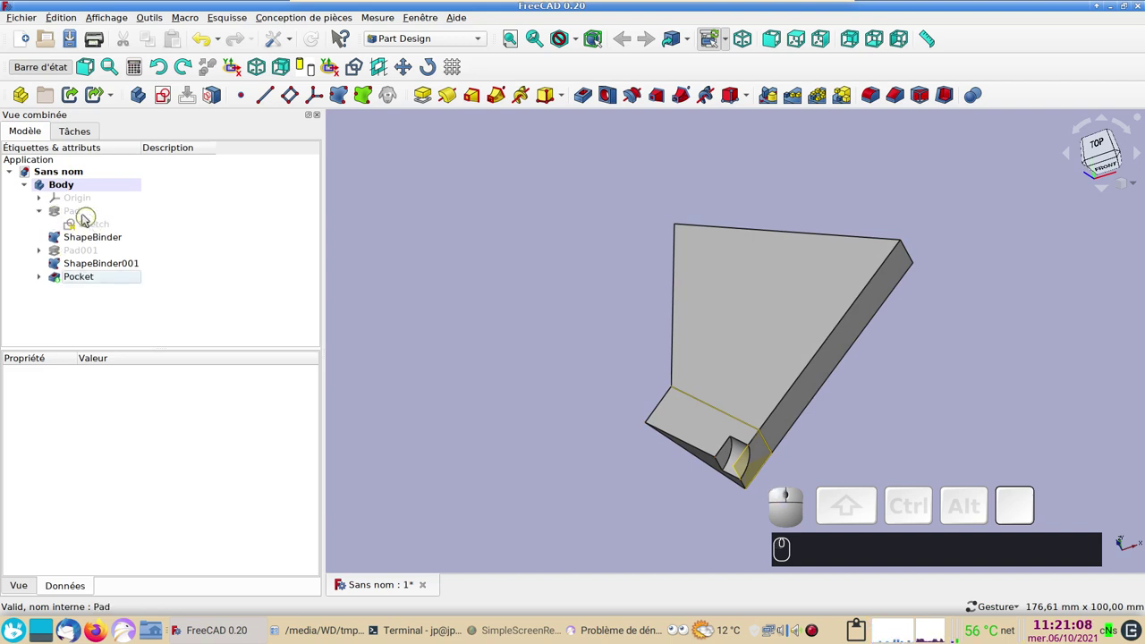
click(107, 228)
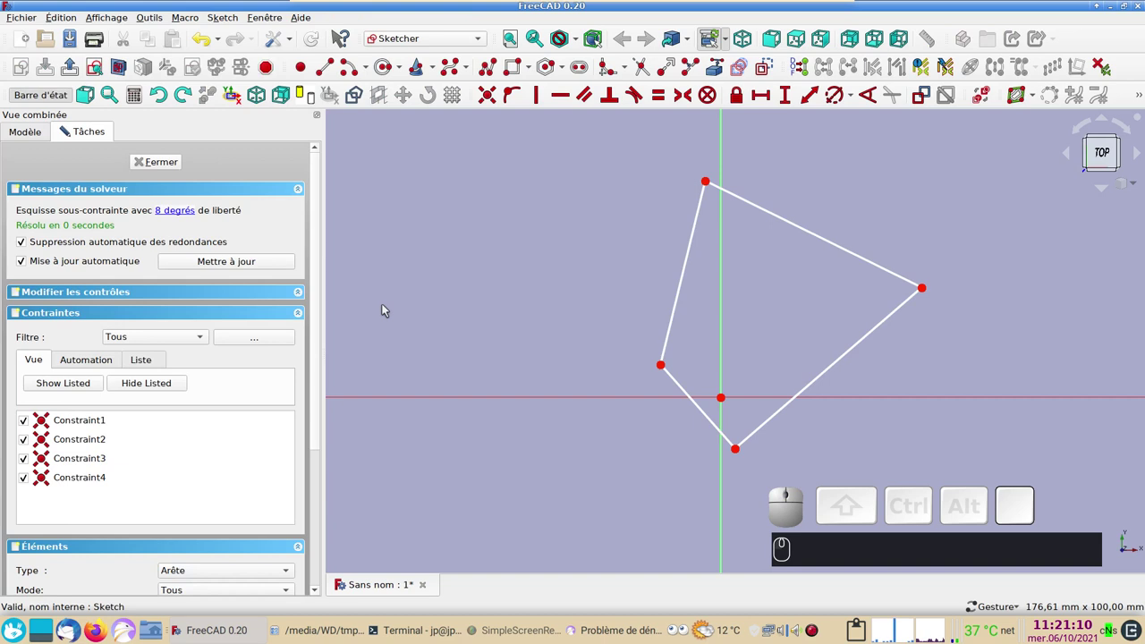
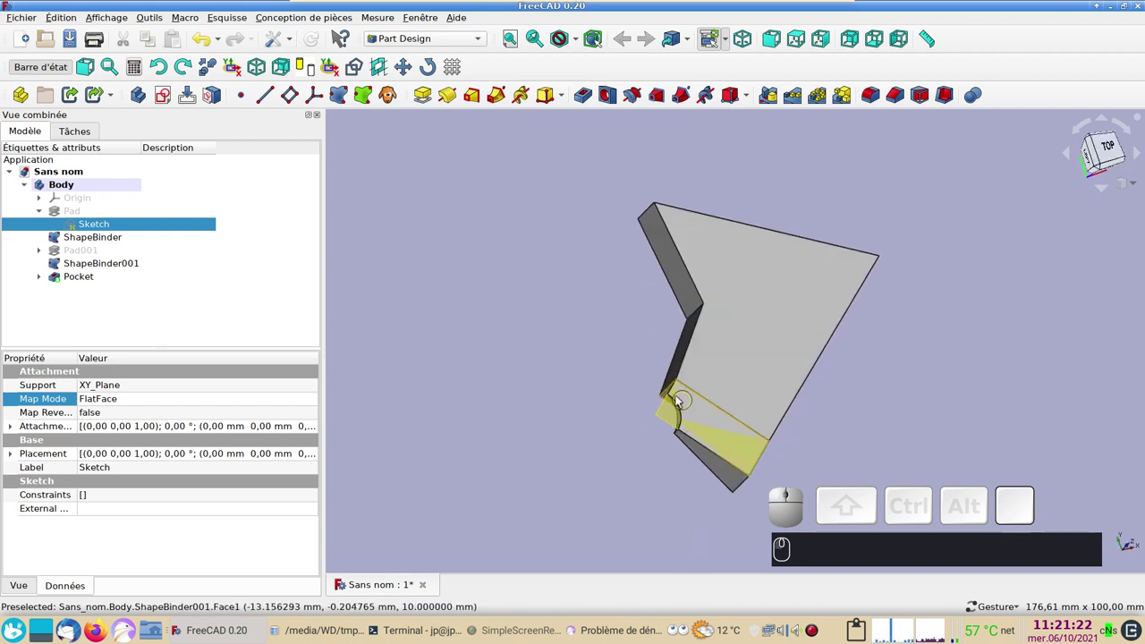
- Draw an arc on the base Sketch's lower right edge and trim the segment inside it
drag(643, 471, 265, 316)
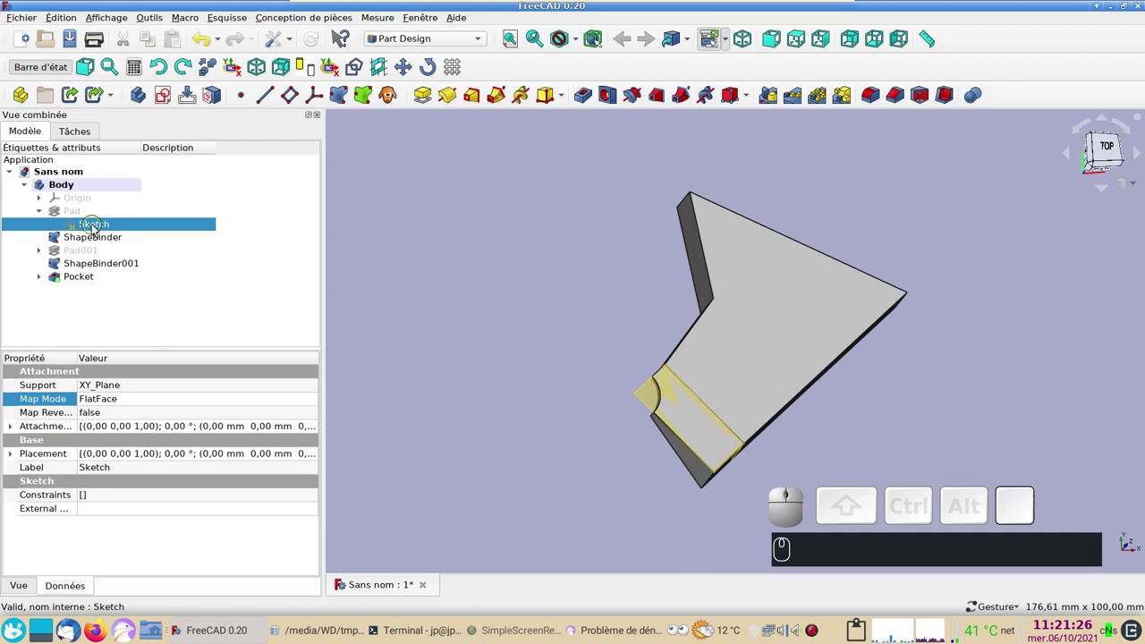
click(98, 228)
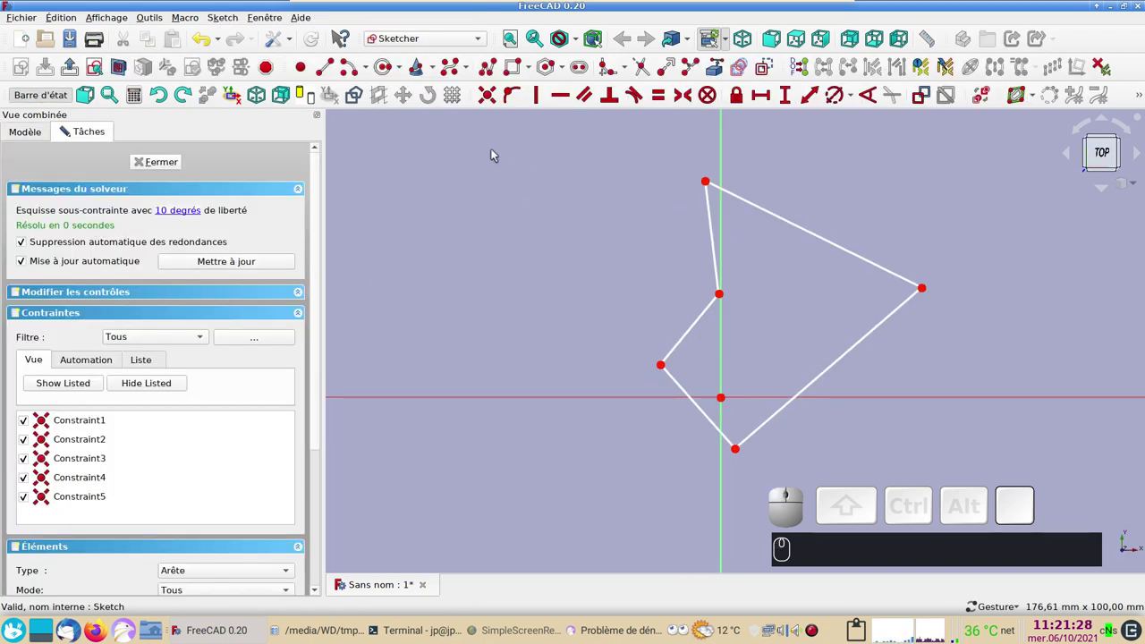
click(350, 77)
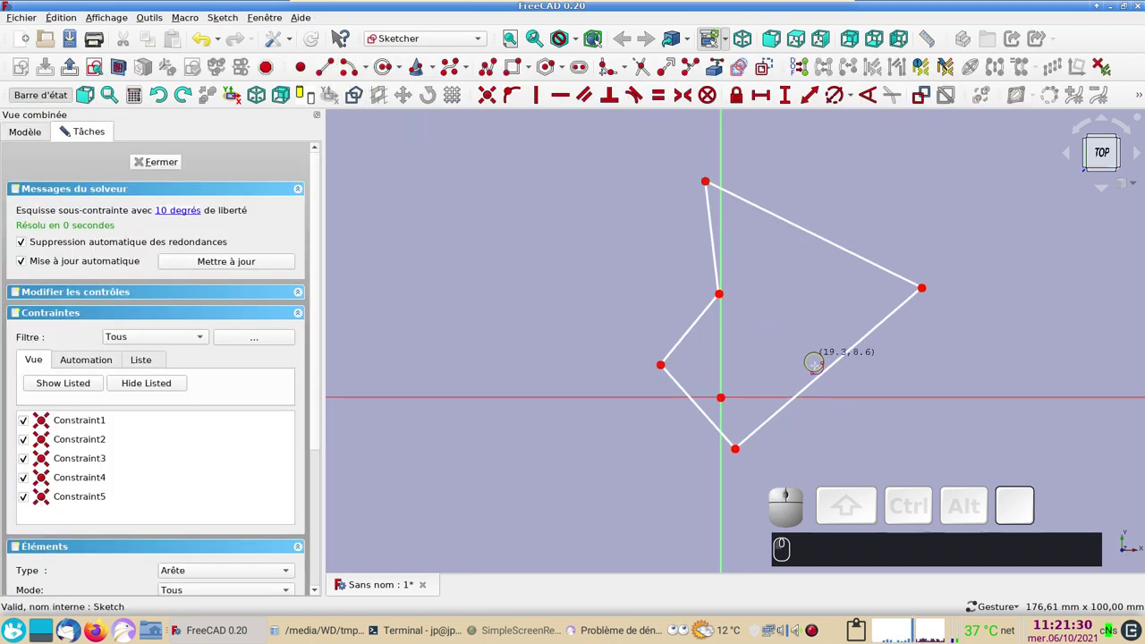
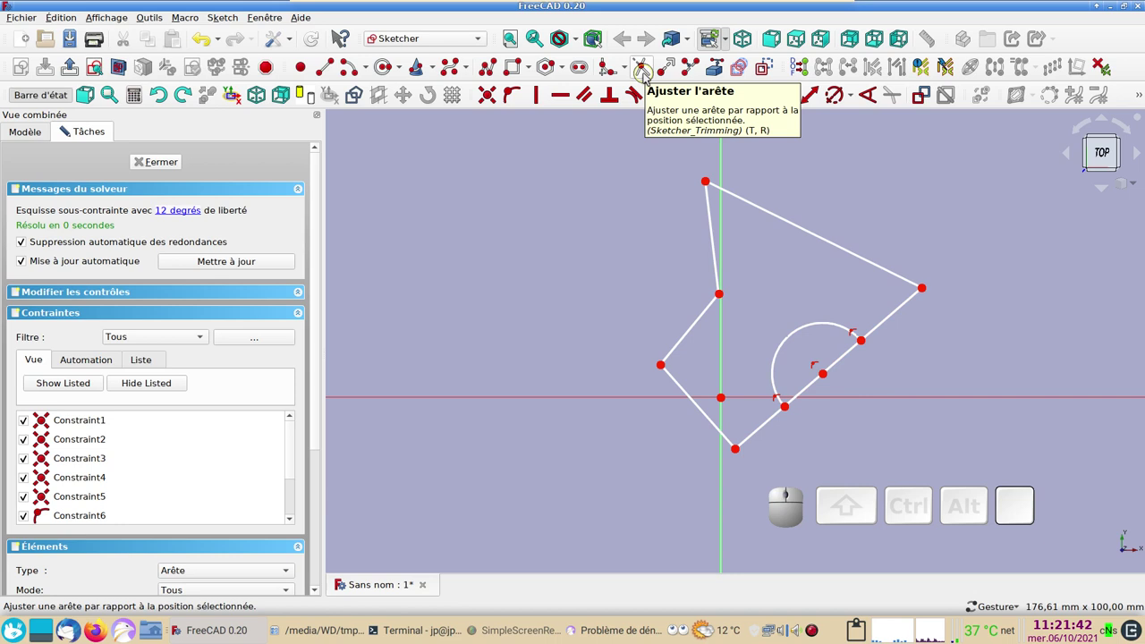
click(650, 76)
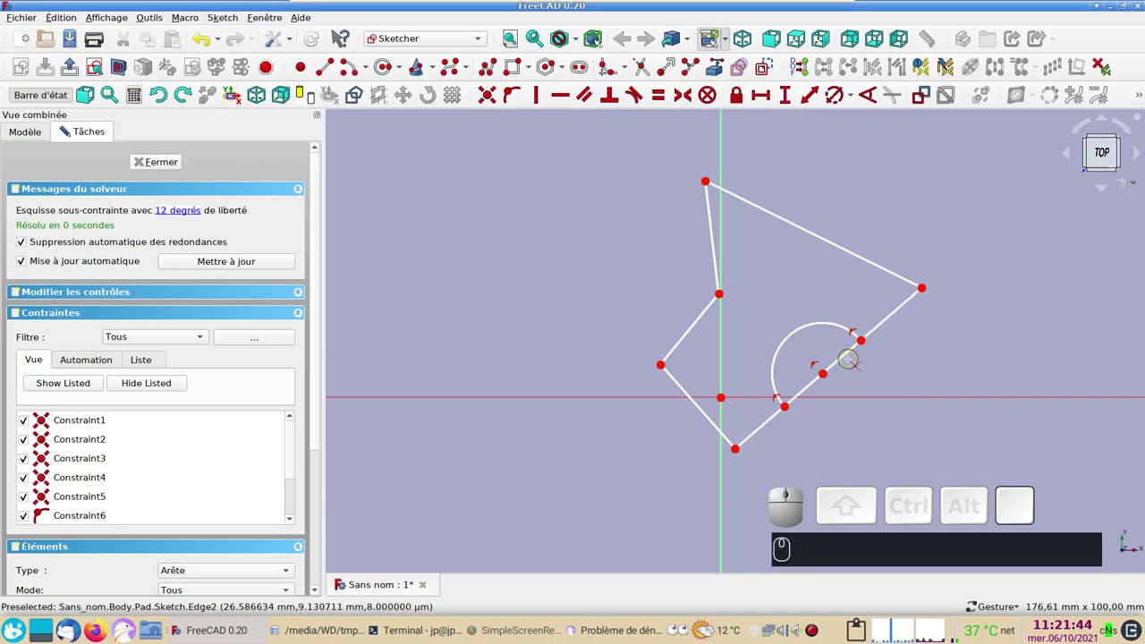
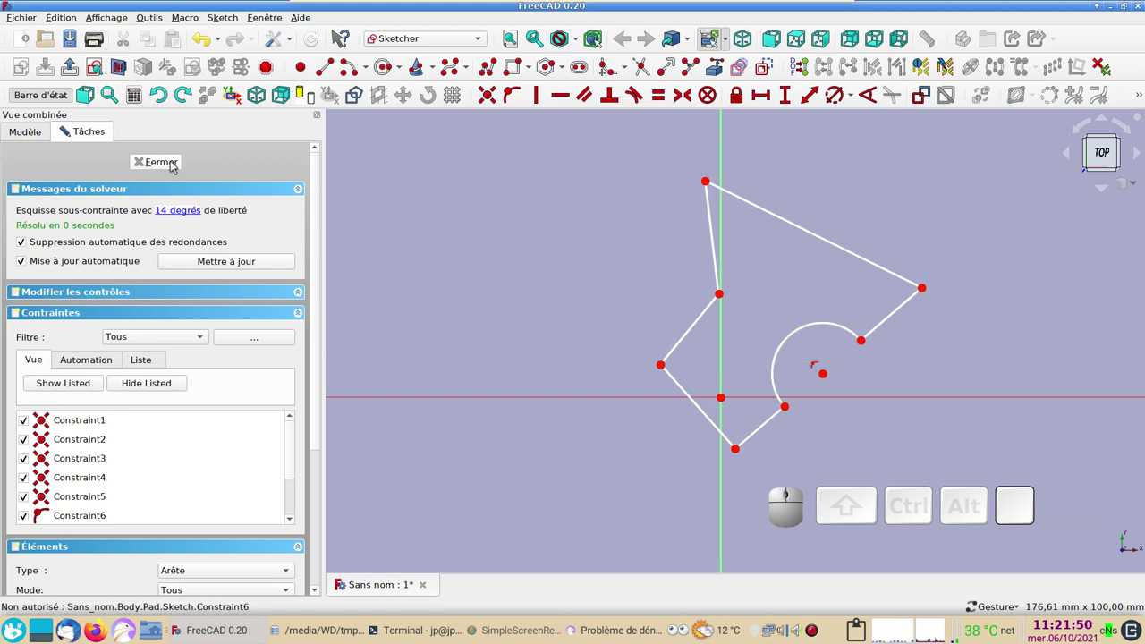
- Close the base Sketch and orbit the rebuilt solid to inspect the arc cutout
click(176, 166)
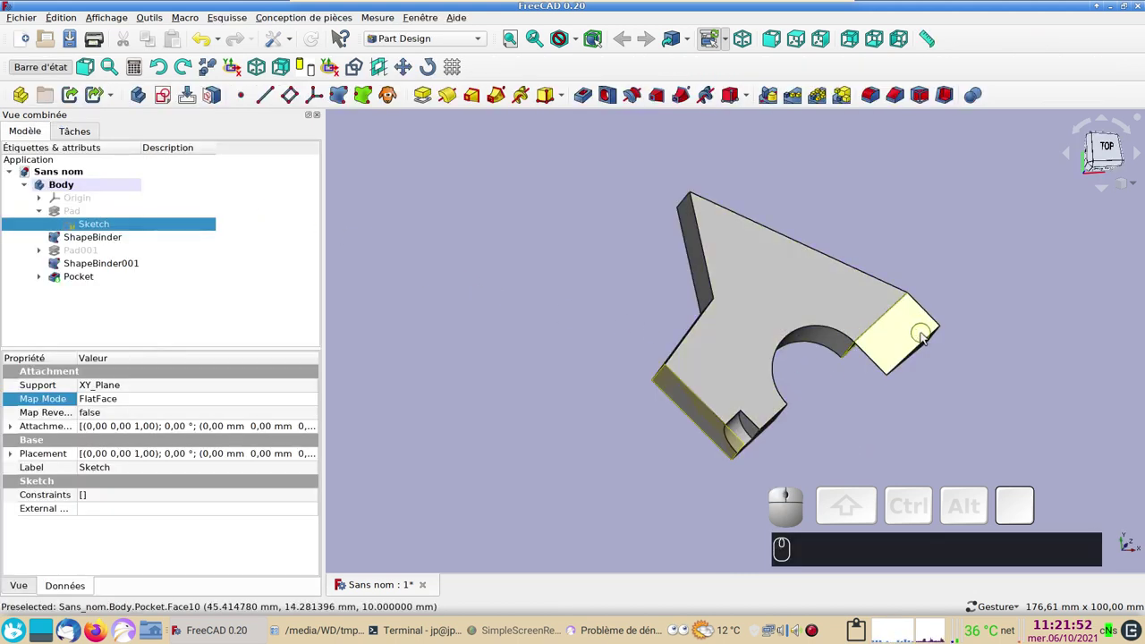
drag(968, 386, 776, 429)
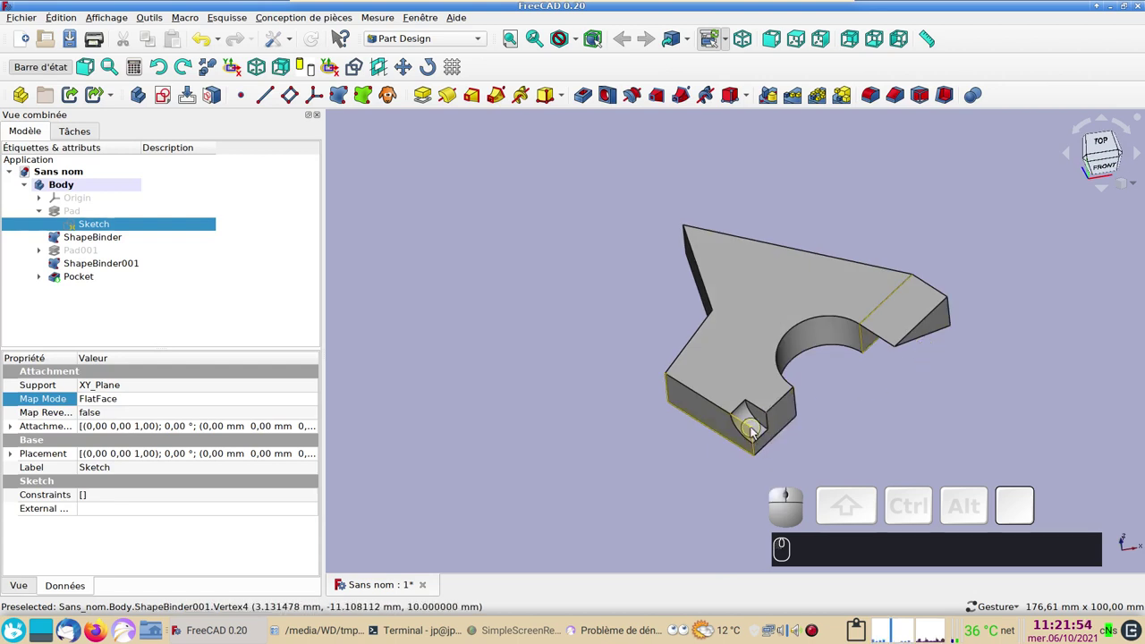
drag(908, 431, 629, 213)
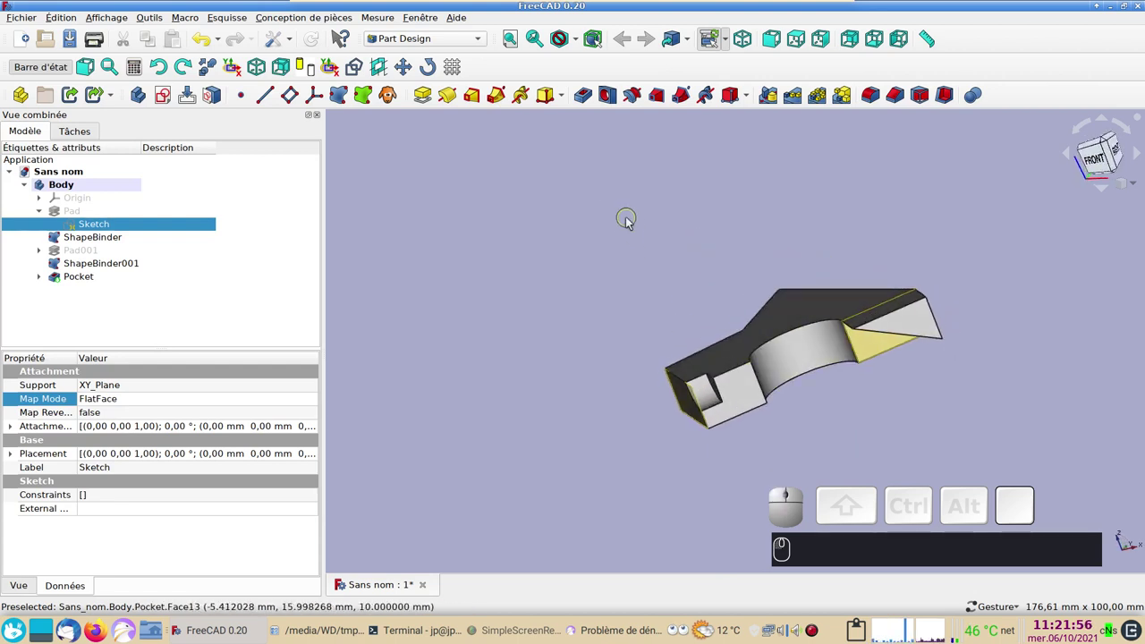
drag(640, 226, 623, 278)
scroll(up, 3)
right_click(615, 277)
scroll(down, 3)
drag(616, 425, 673, 440)
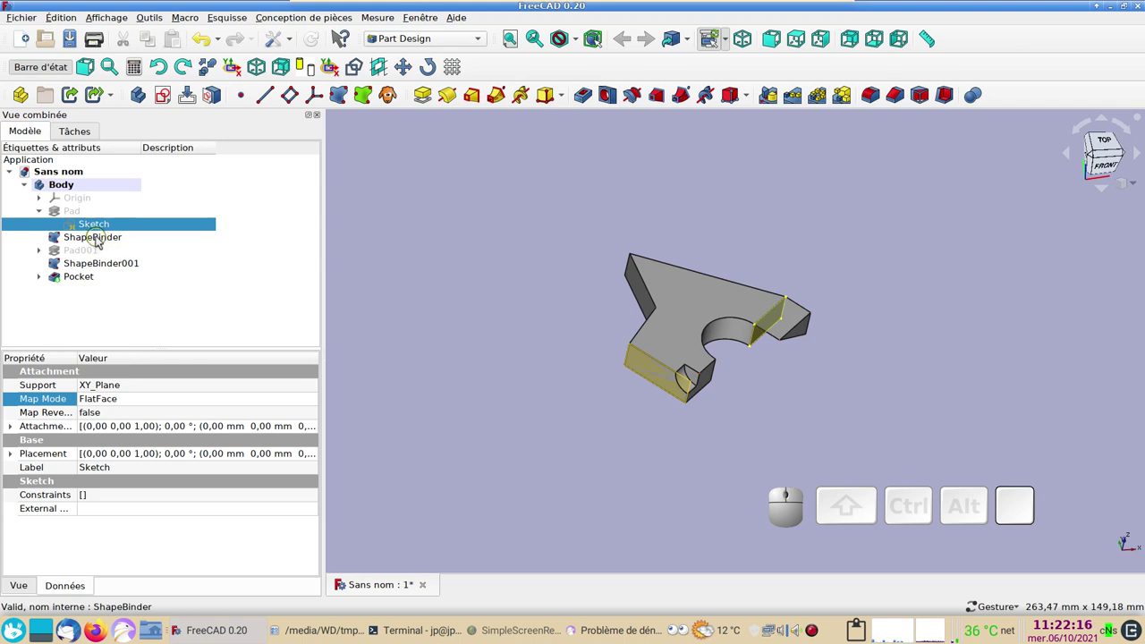
- Open the ShapeBinder for editing and inspect the model faces around the arc cutout
click(100, 236)
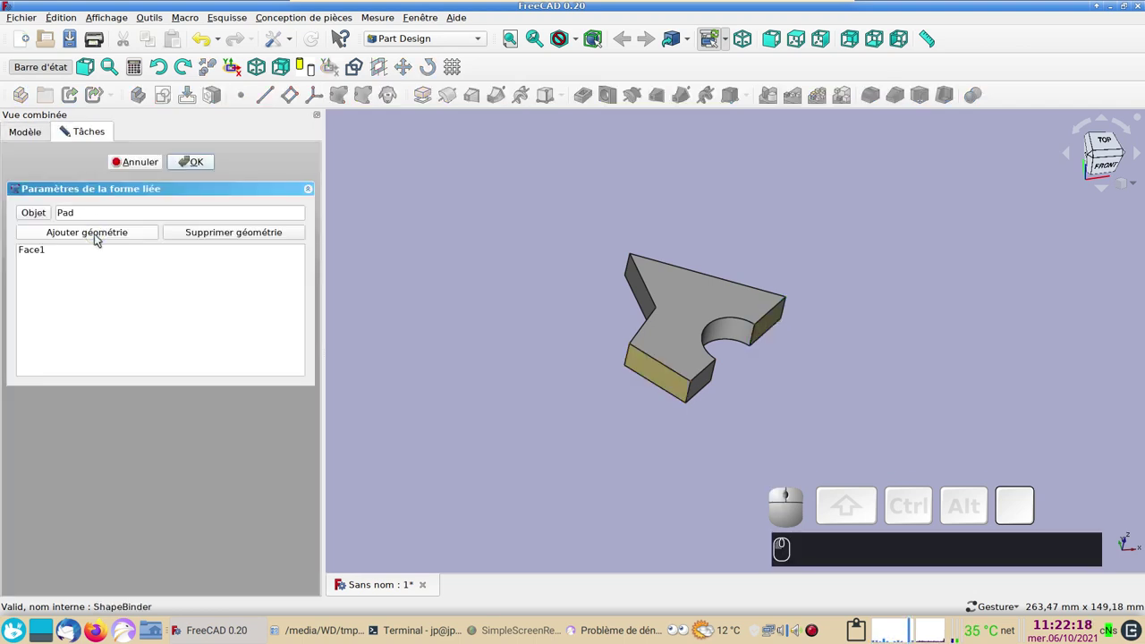
drag(826, 382, 202, 265)
click(212, 232)
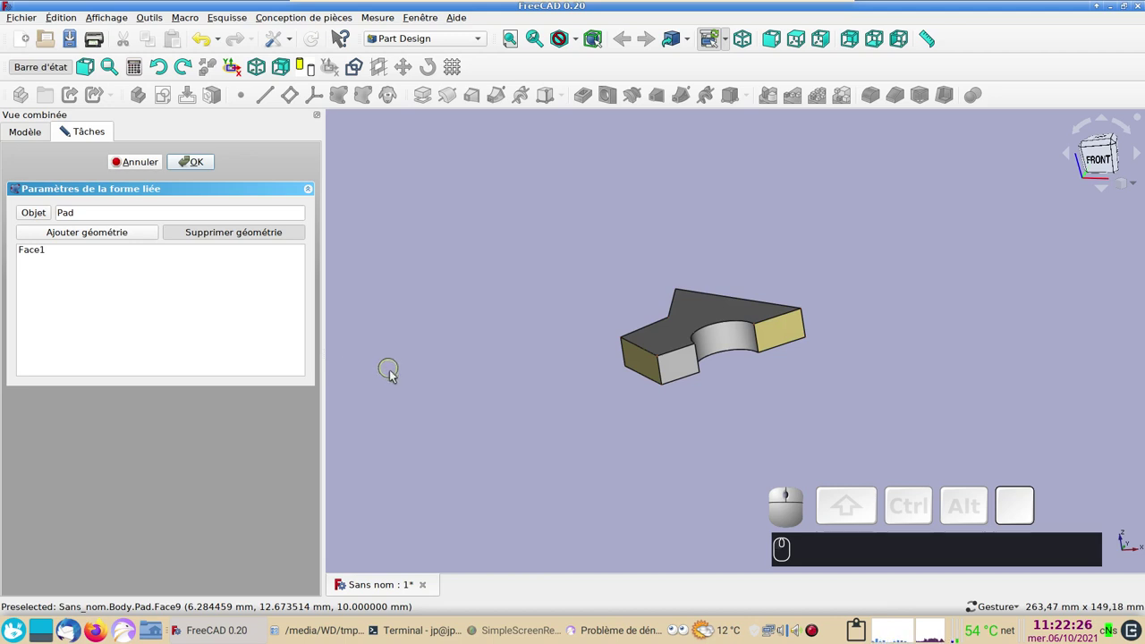
click(645, 359)
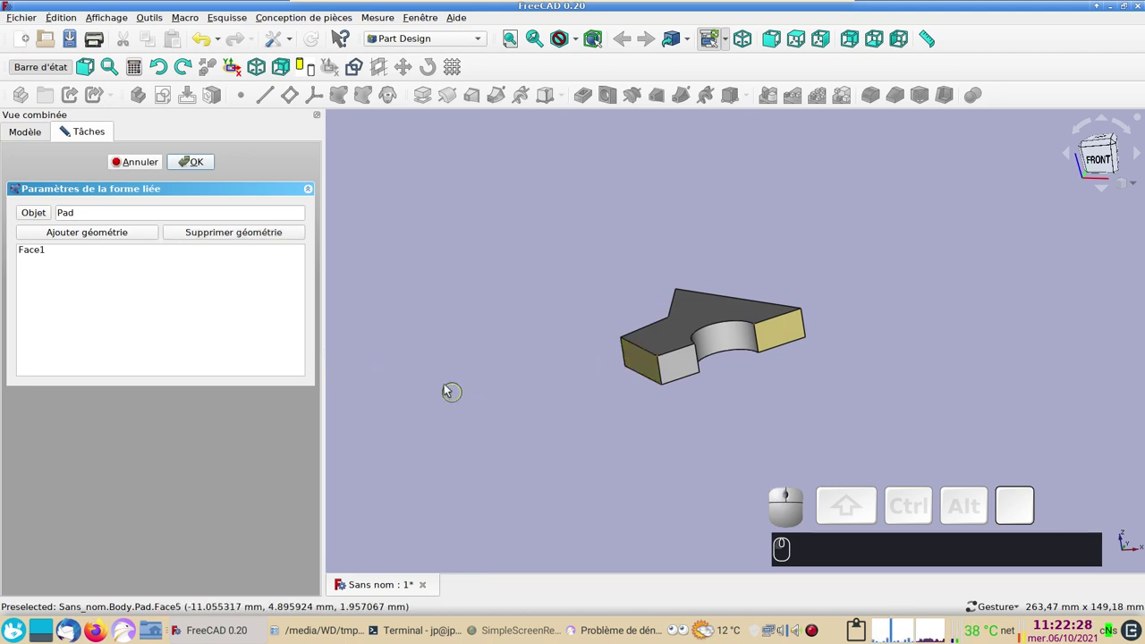
drag(450, 387, 200, 281)
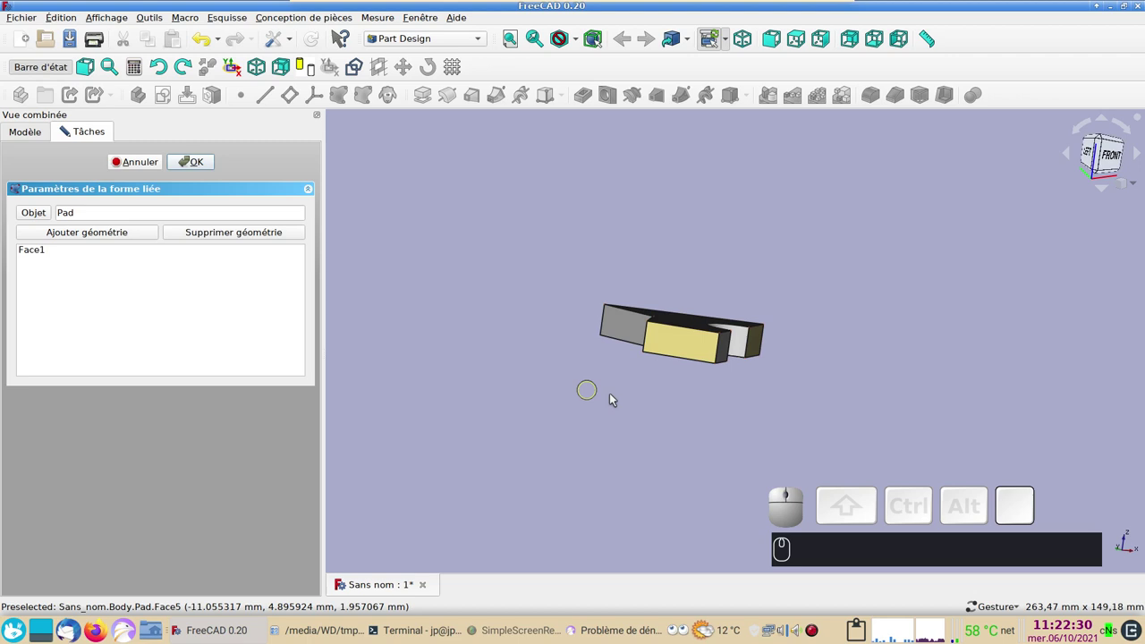
drag(616, 401, 661, 375)
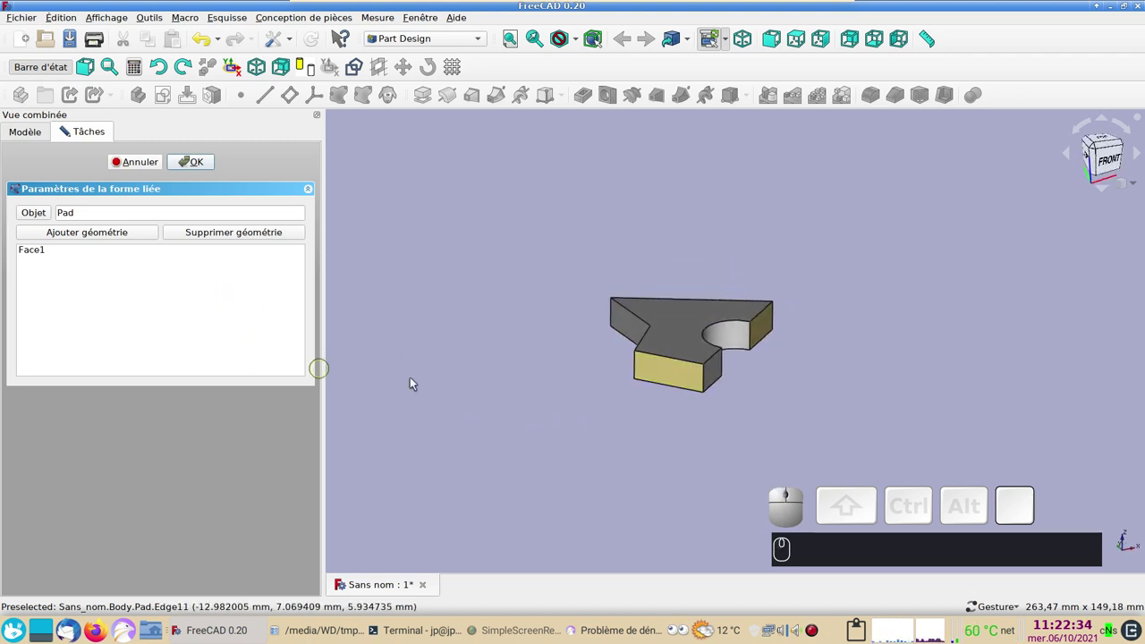
drag(565, 416, 410, 361)
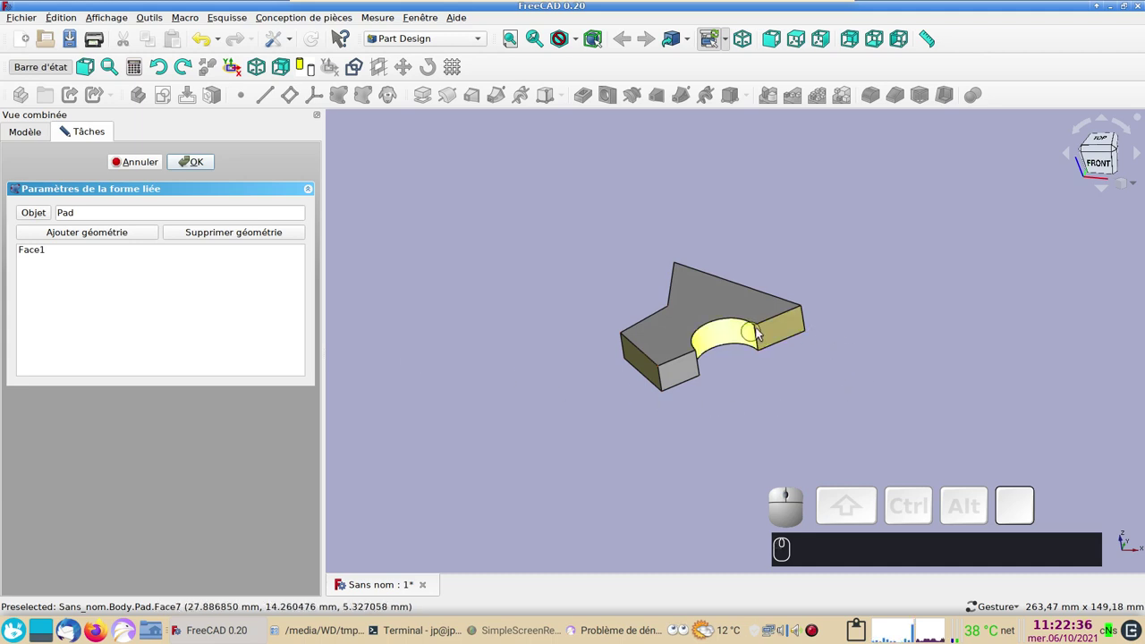
- Remove Face1 from the binder, add the front side Face5 instead, and confirm
click(254, 232)
click(793, 332)
drag(831, 422, 920, 326)
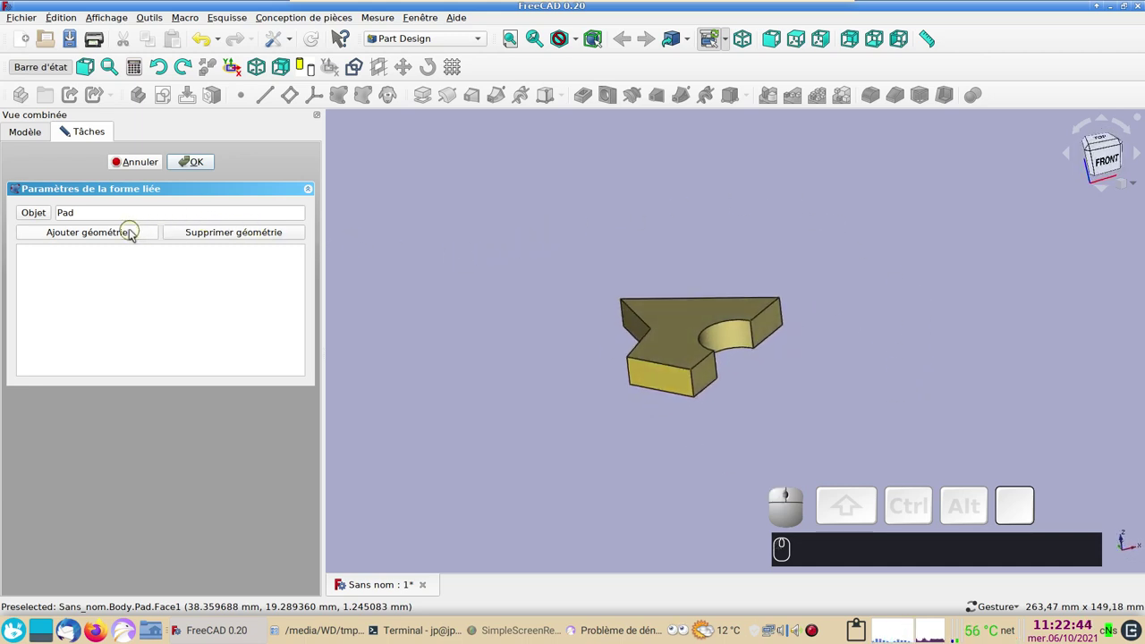
click(136, 232)
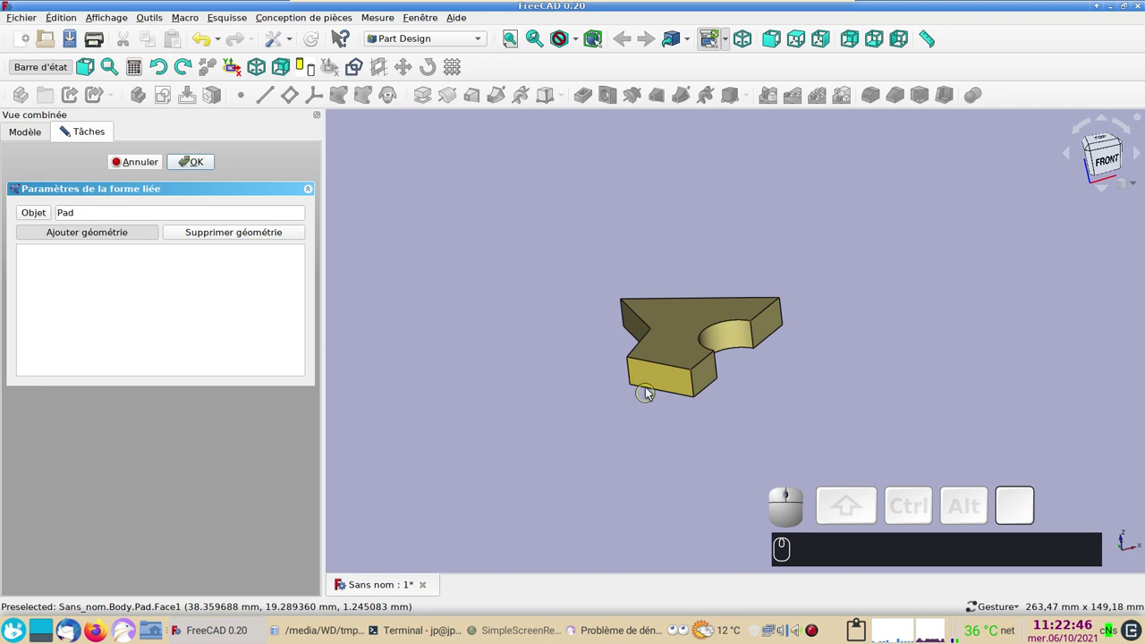
click(662, 380)
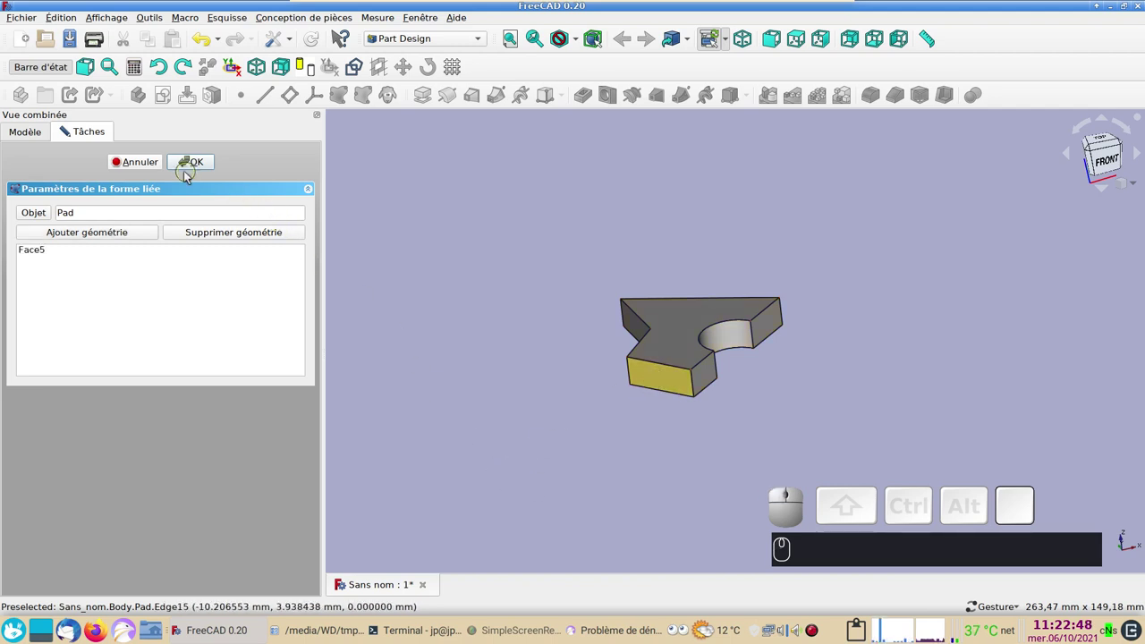
click(194, 165)
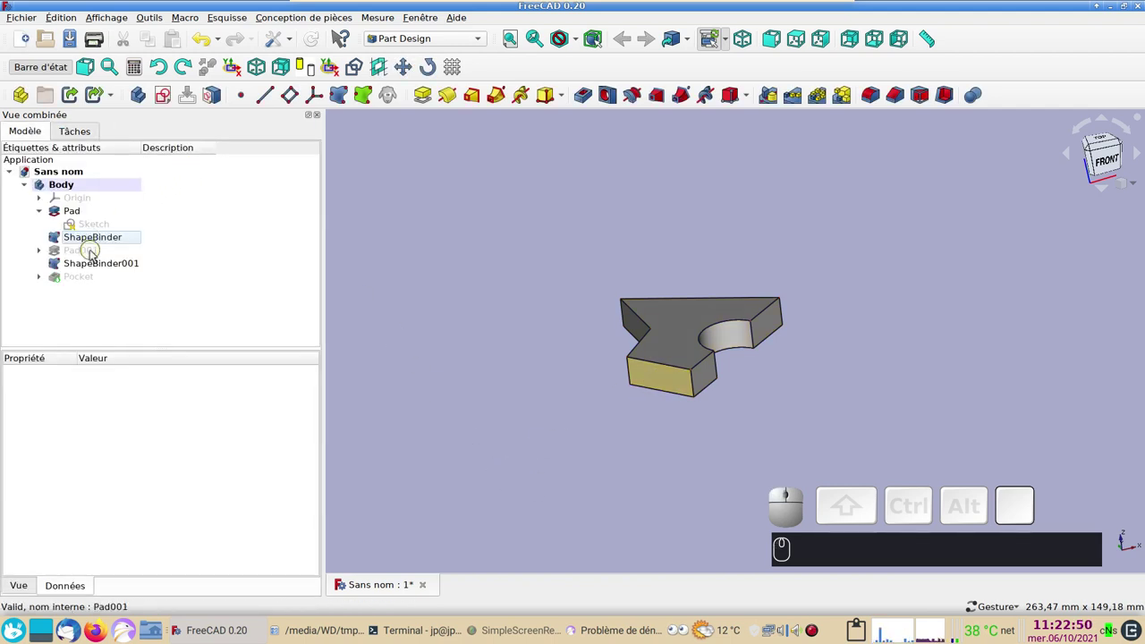
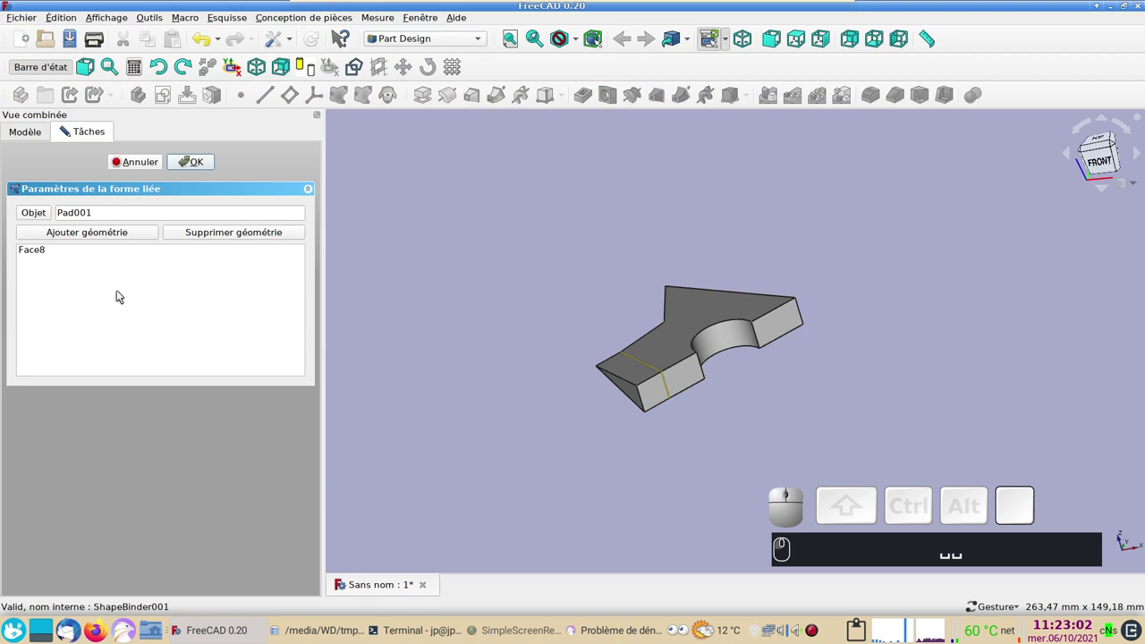
- Remove Face8 from ShapeBinder001, bind it to Pad001's Face11 and confirm with OK
drag(404, 379, 349, 263)
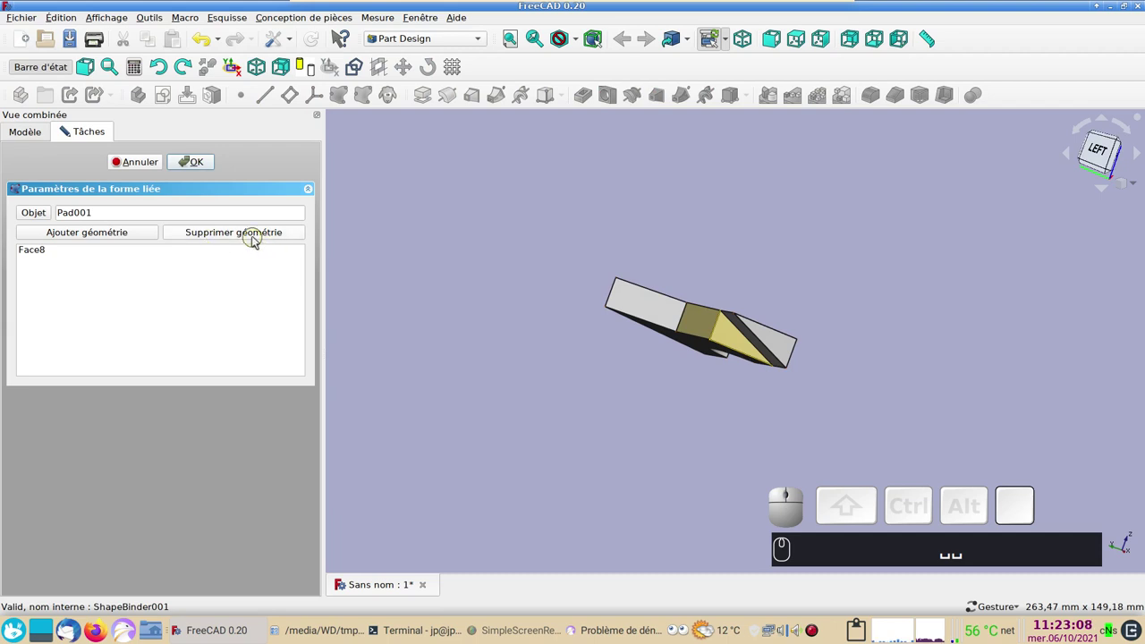
click(259, 234)
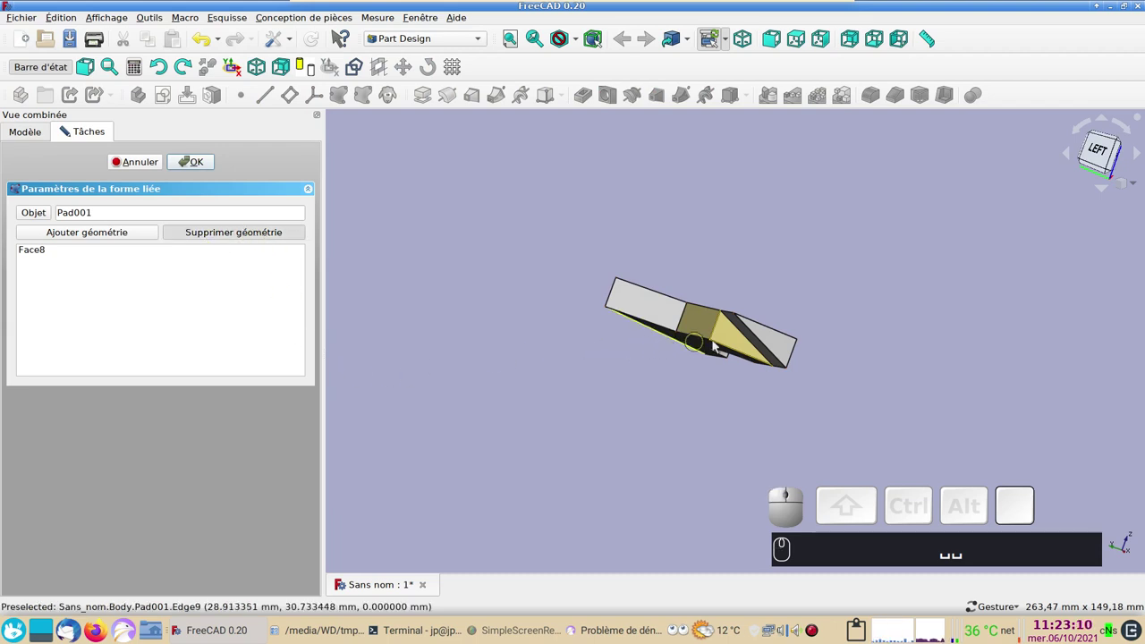
click(724, 340)
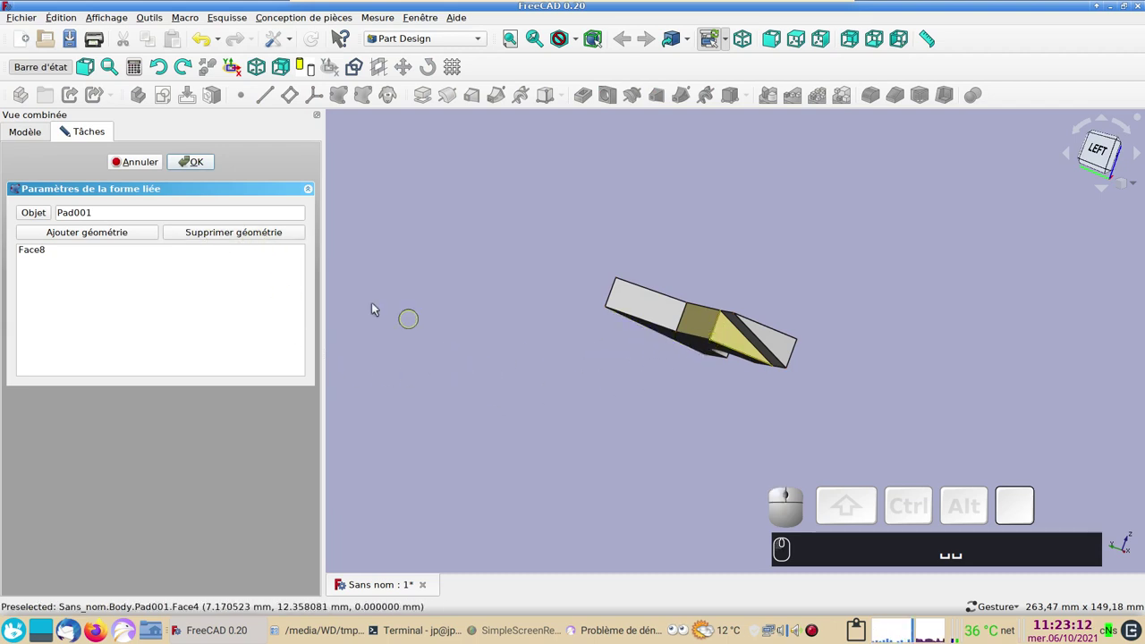
click(258, 234)
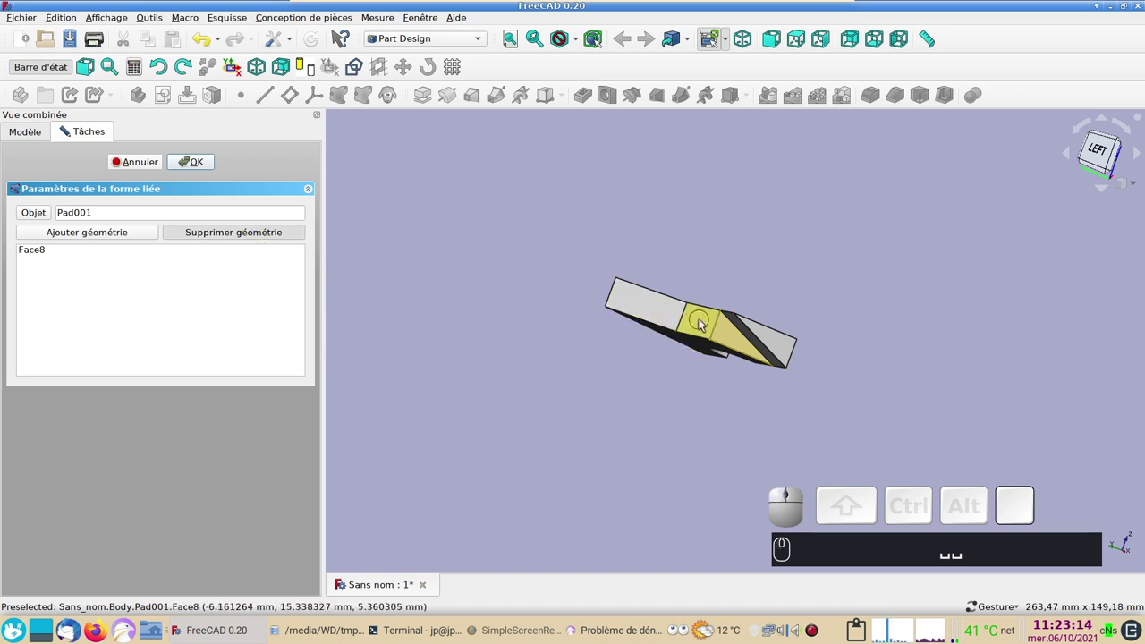
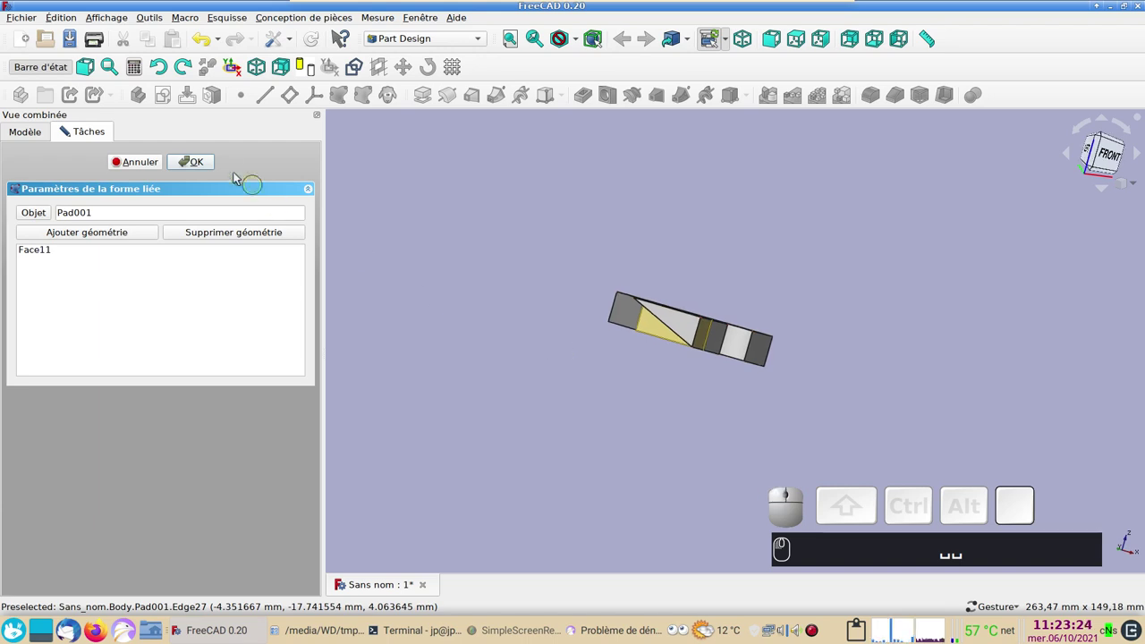
click(209, 160)
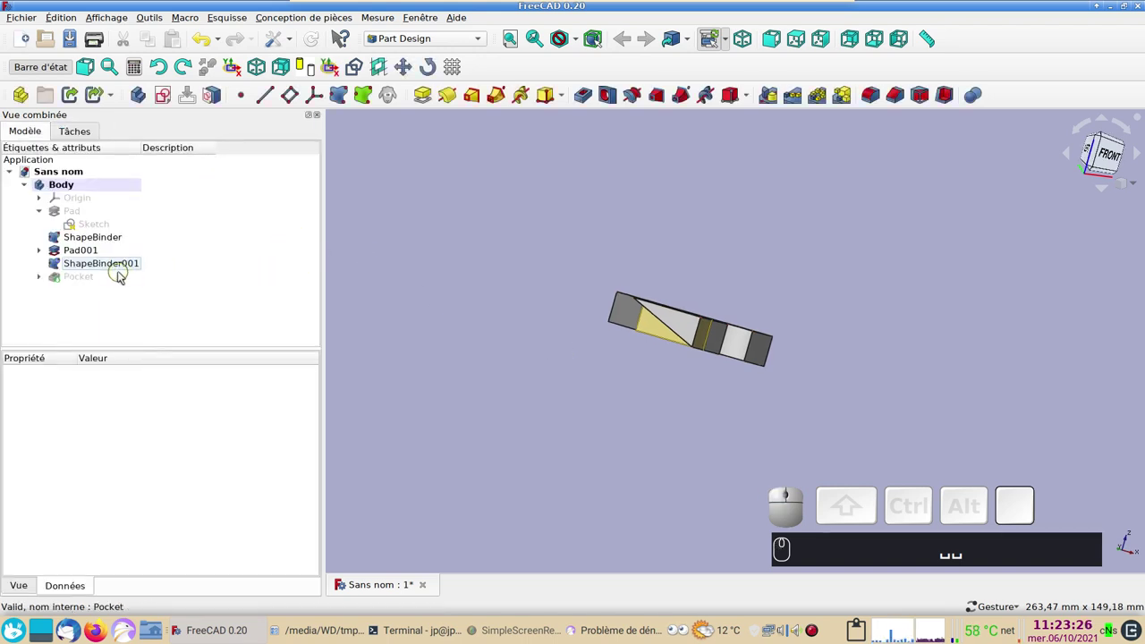
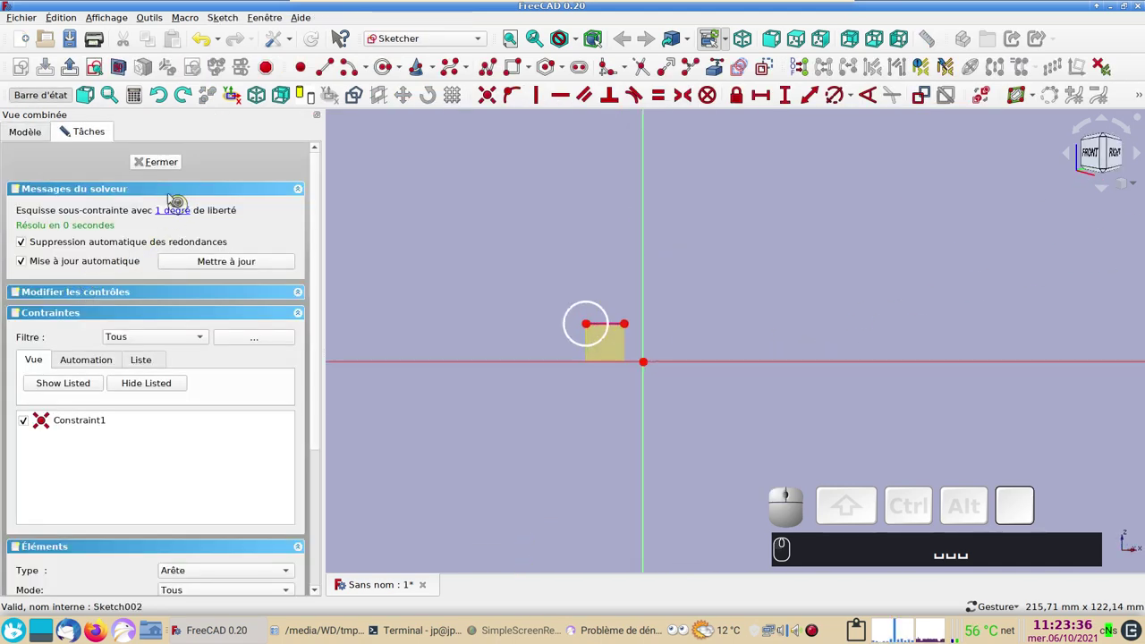
- Close the pocket sketch Sketch002 and briefly inspect the second pad's Sketch001
click(165, 165)
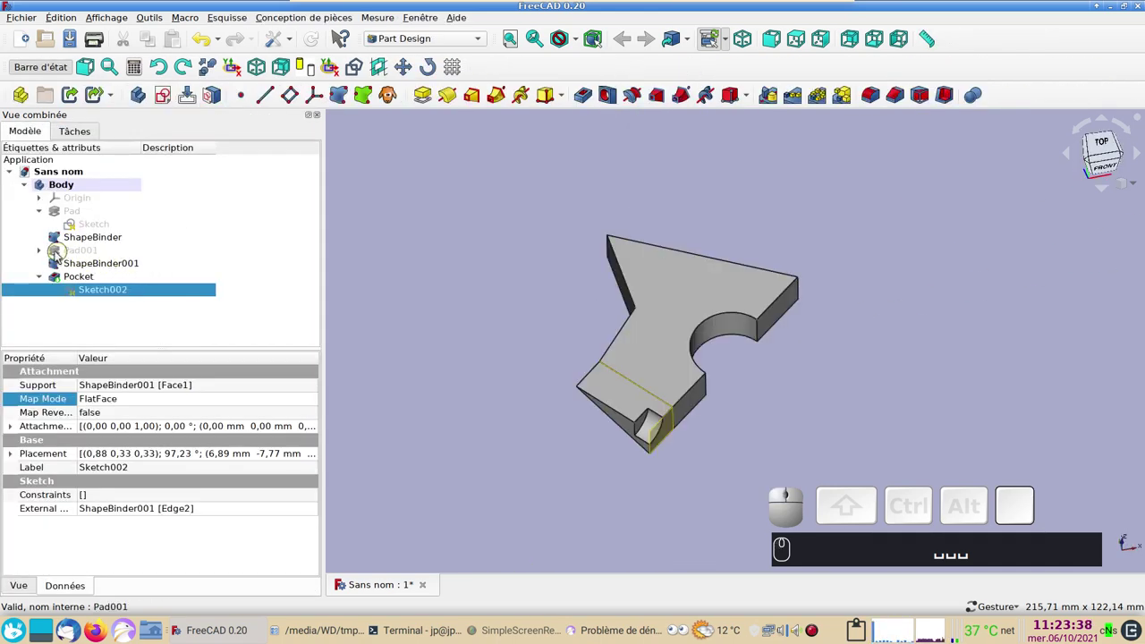
click(45, 252)
click(100, 267)
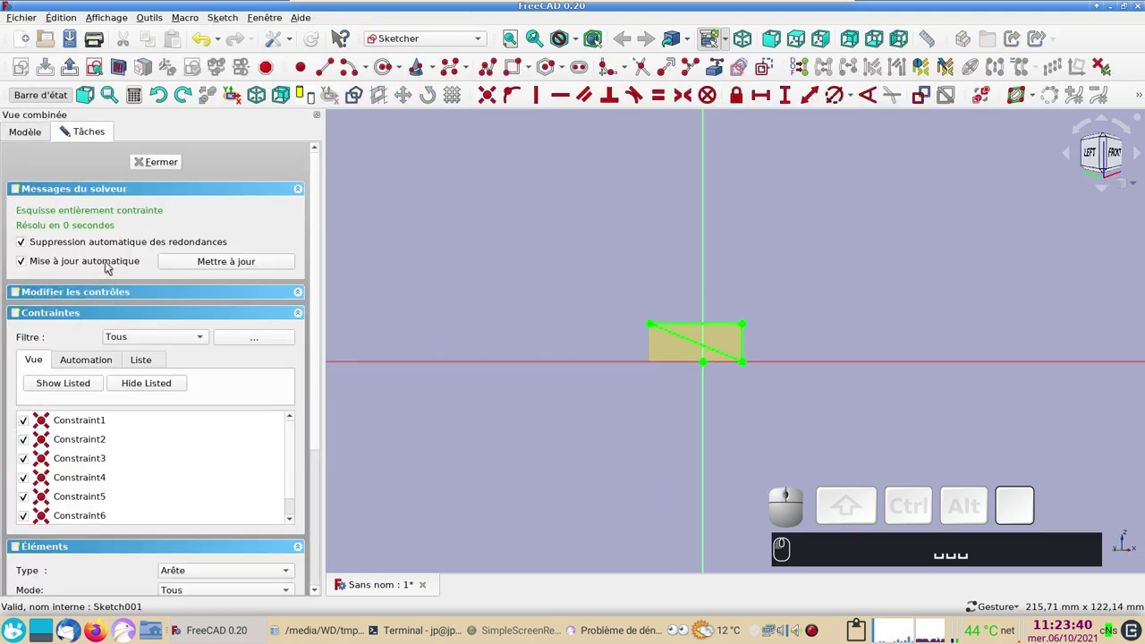
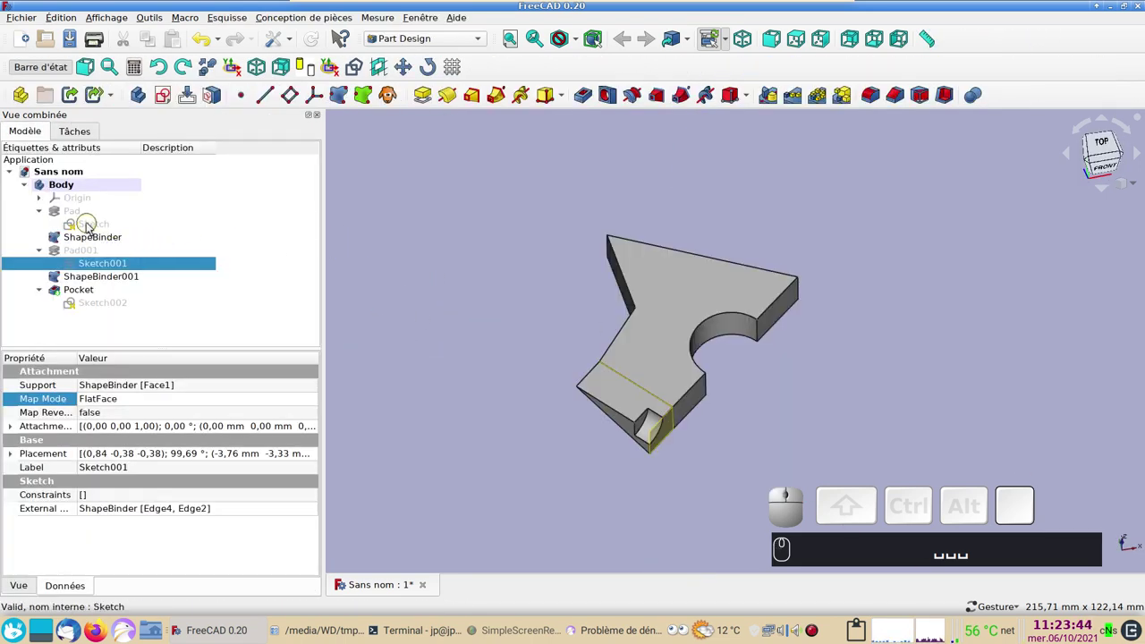
- Drag the base sketch's lower corner vertex further down and close the sketch
click(93, 226)
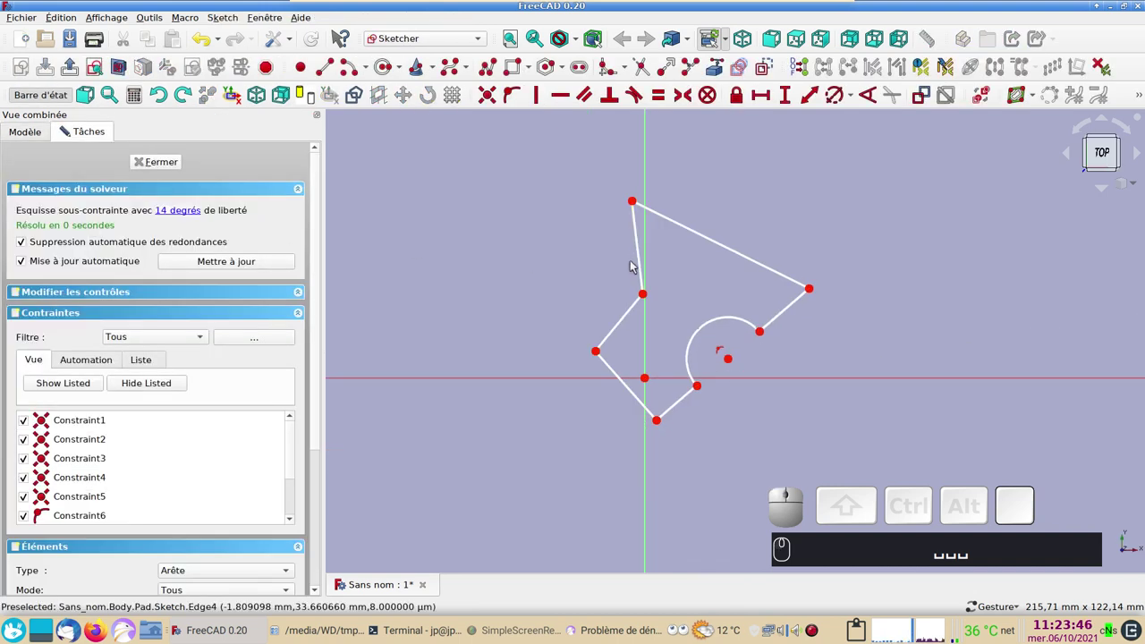
drag(661, 425, 400, 363)
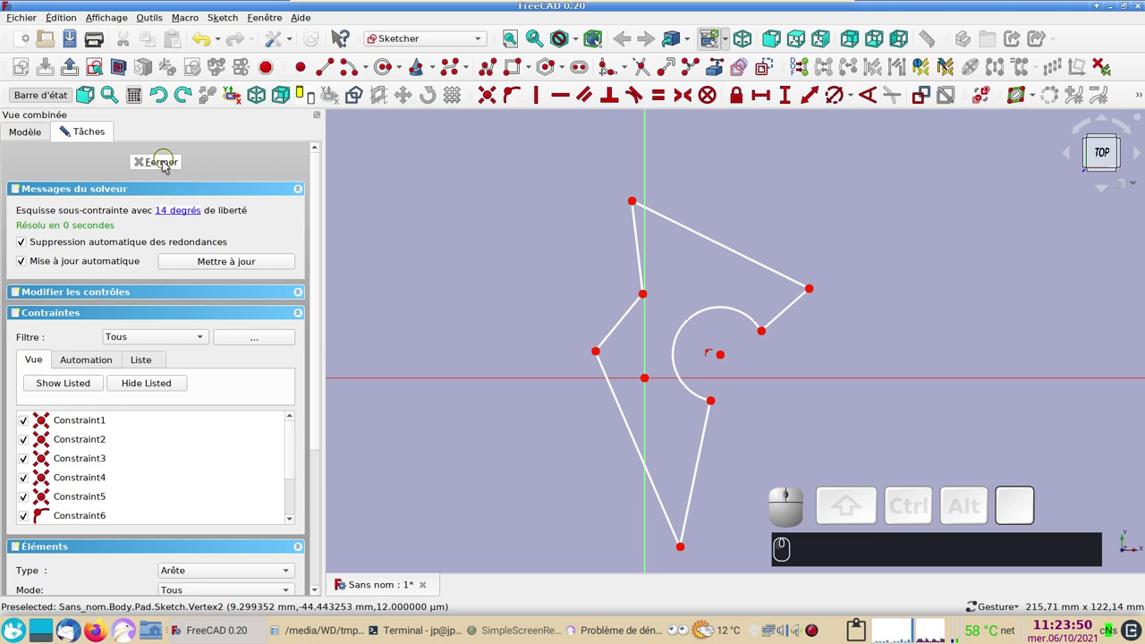
click(169, 164)
click(482, 355)
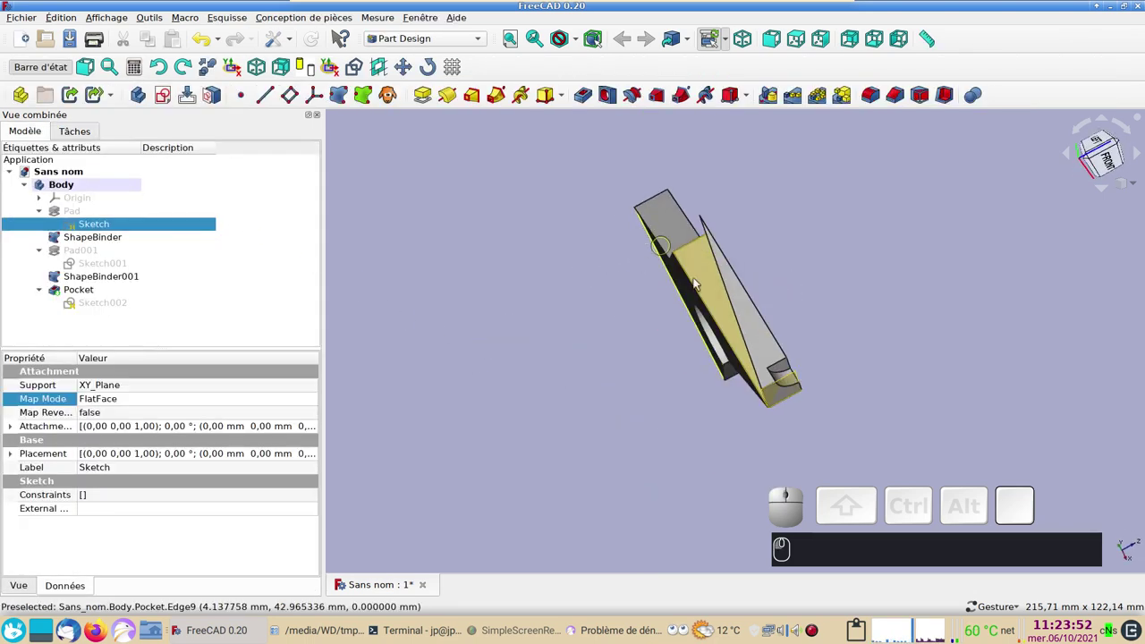
click(909, 259)
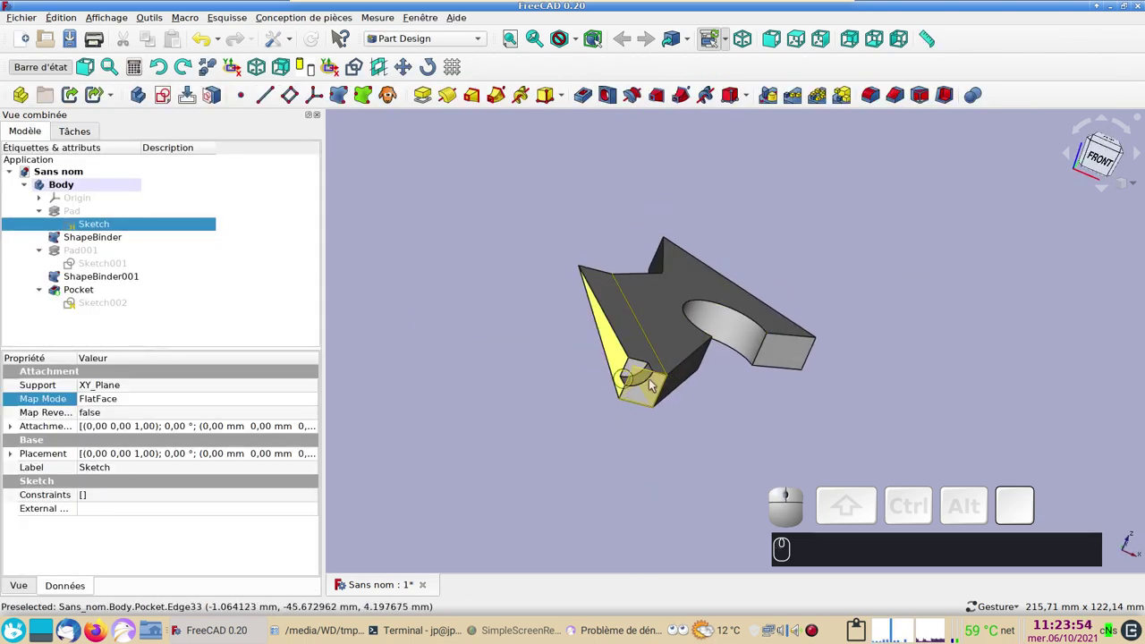
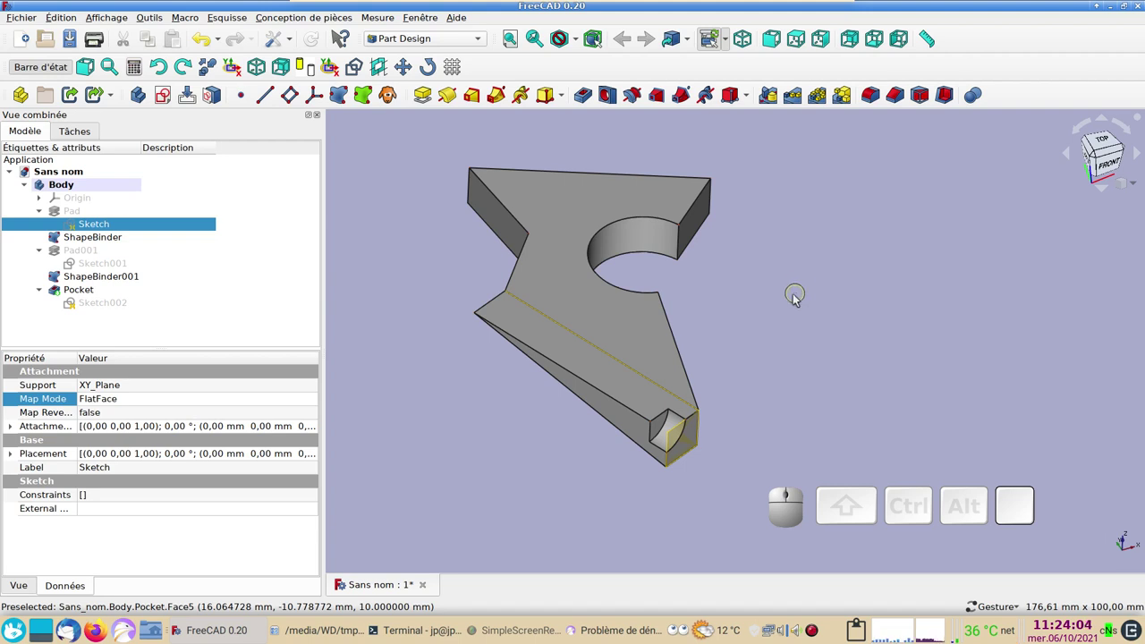
click(795, 305)
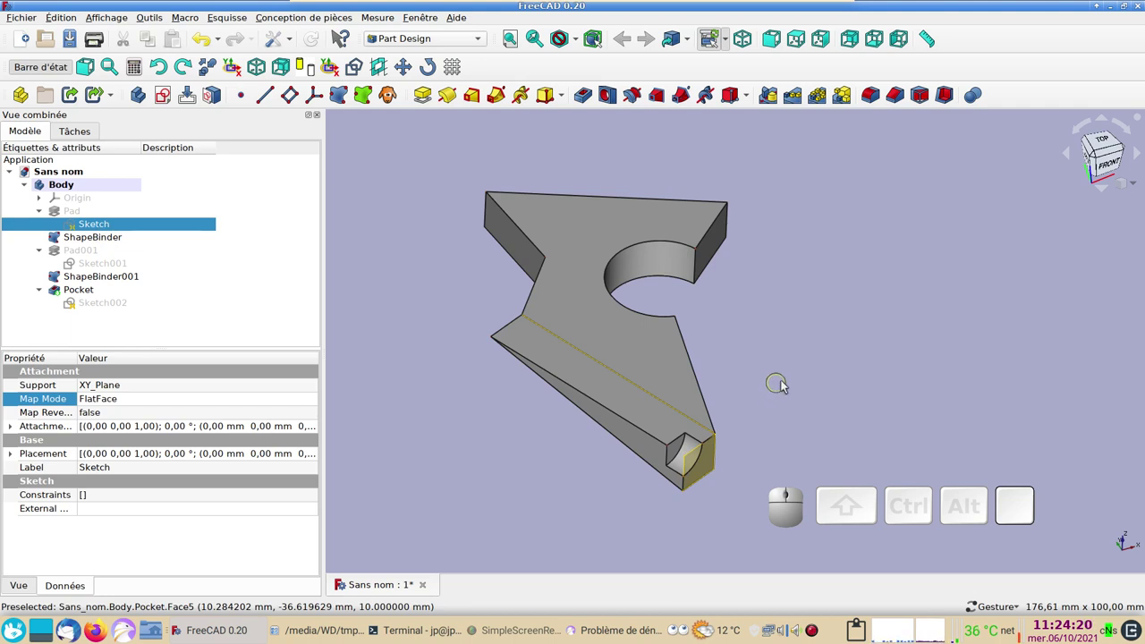
right_click(948, 382)
drag(961, 392, 842, 386)
scroll(up, 3)
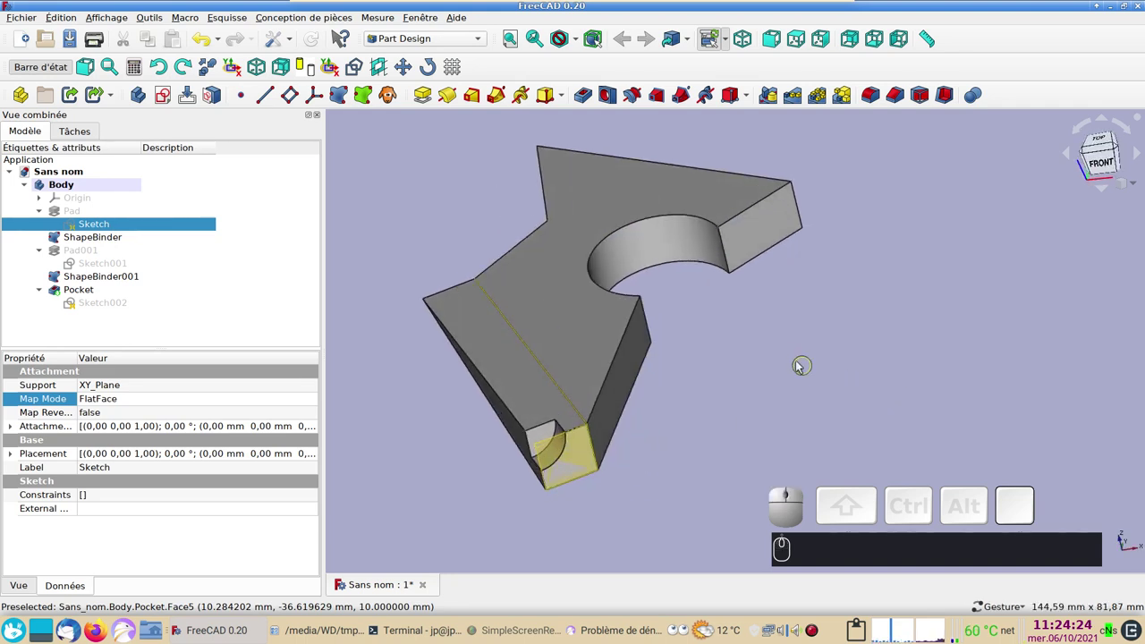
scroll(down, 3)
drag(795, 360, 829, 366)
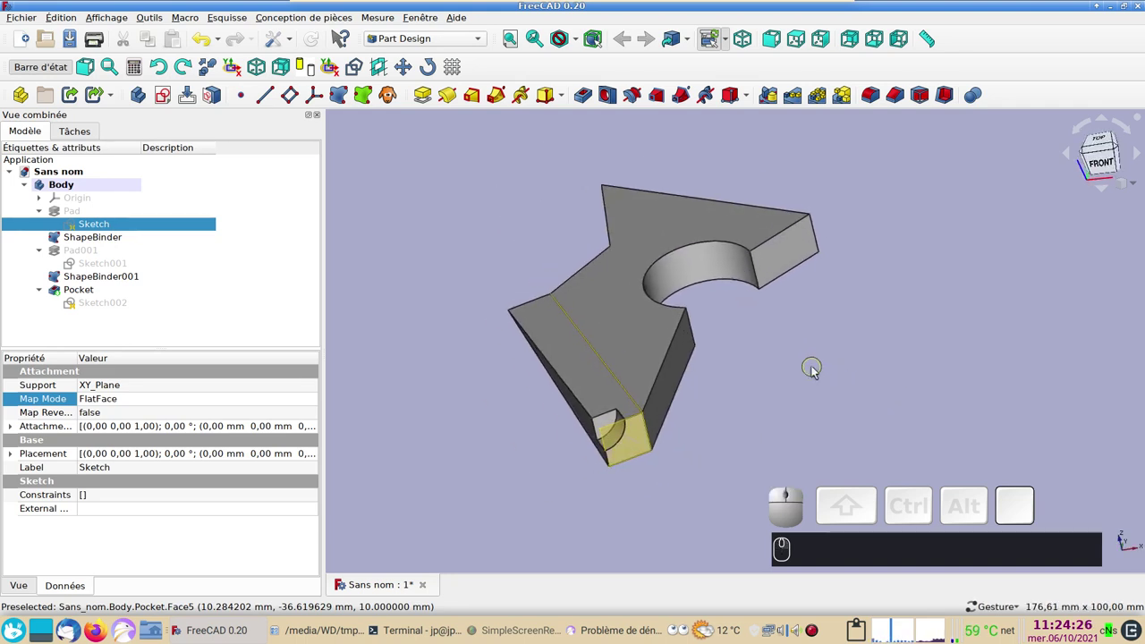